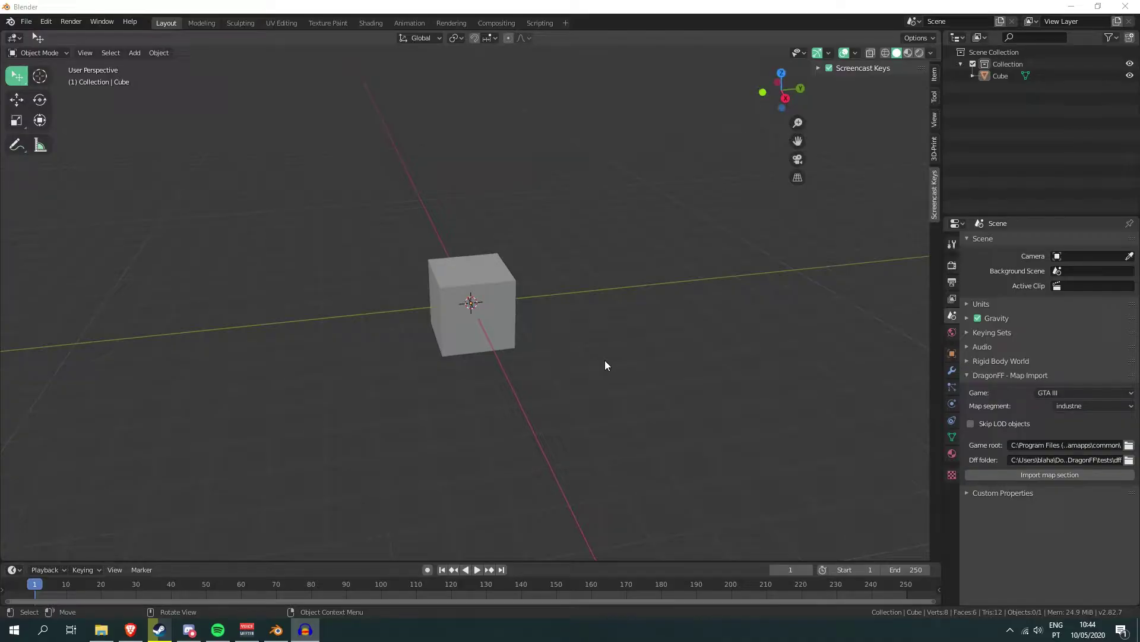
Orbit and zoom around the default cube to inspect the starting scene
middle_click(590, 366)
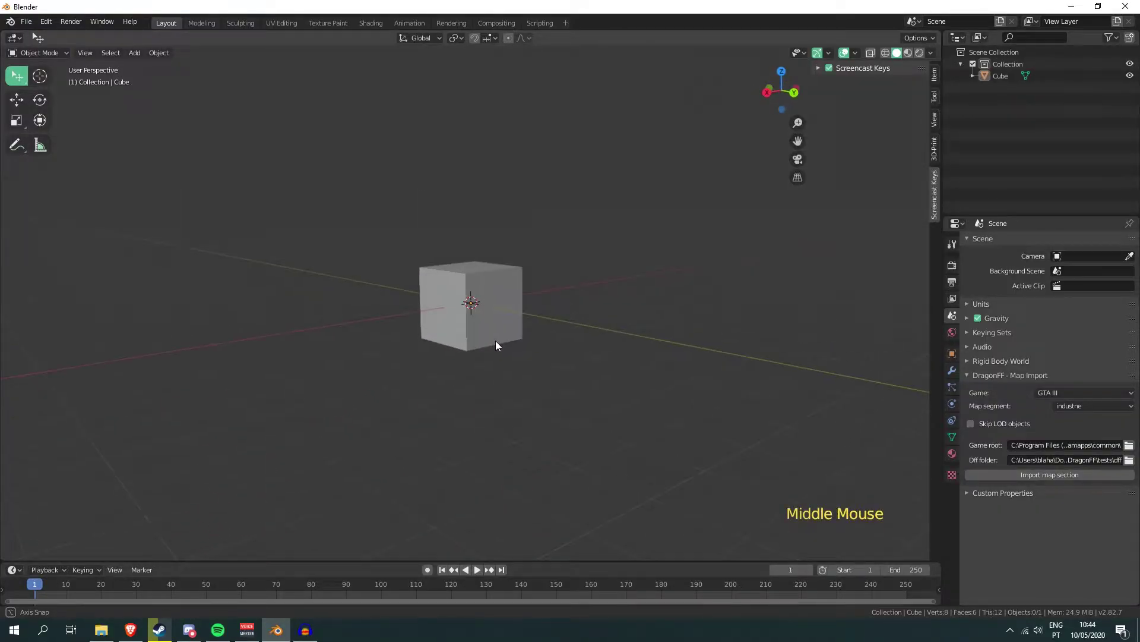
scroll(down, 3)
middle_click(590, 356)
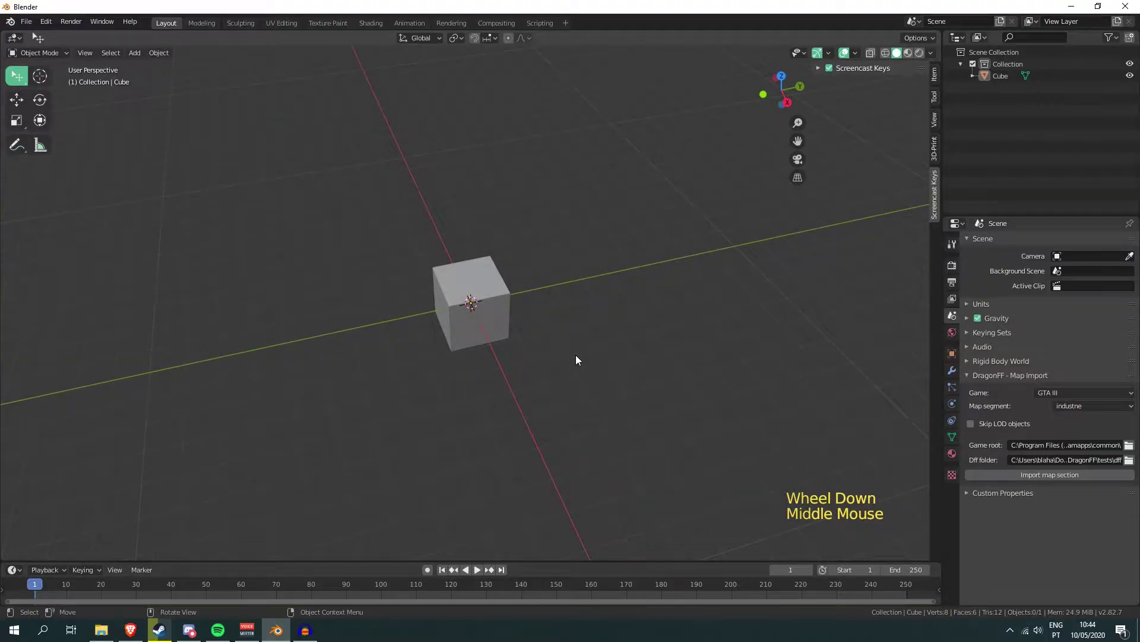
middle_click(579, 358)
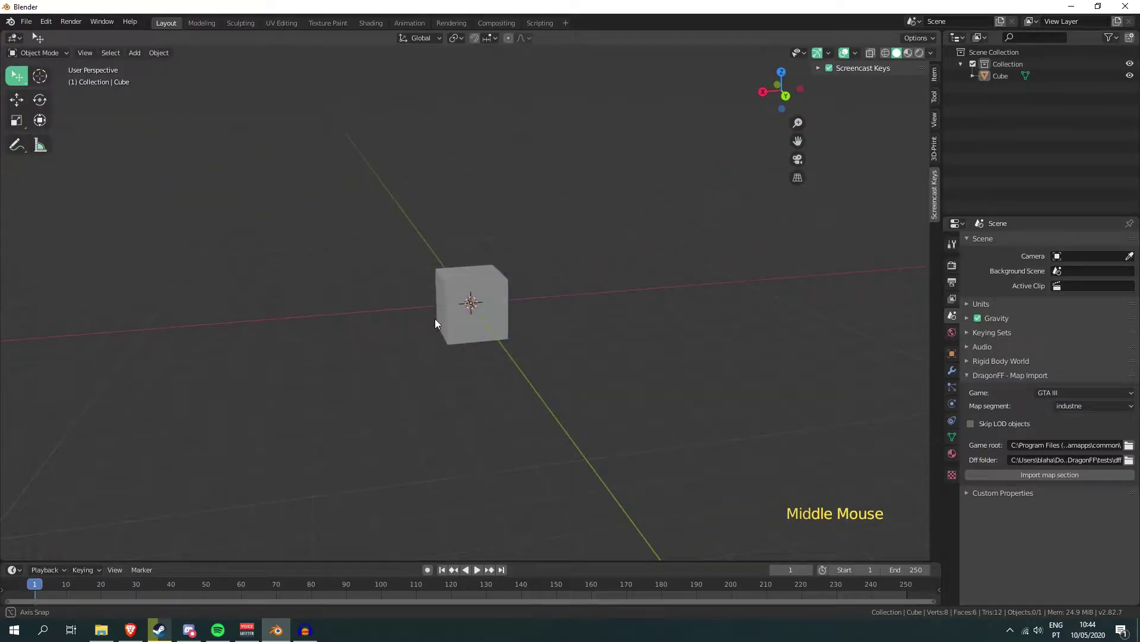
scroll(up, 3)
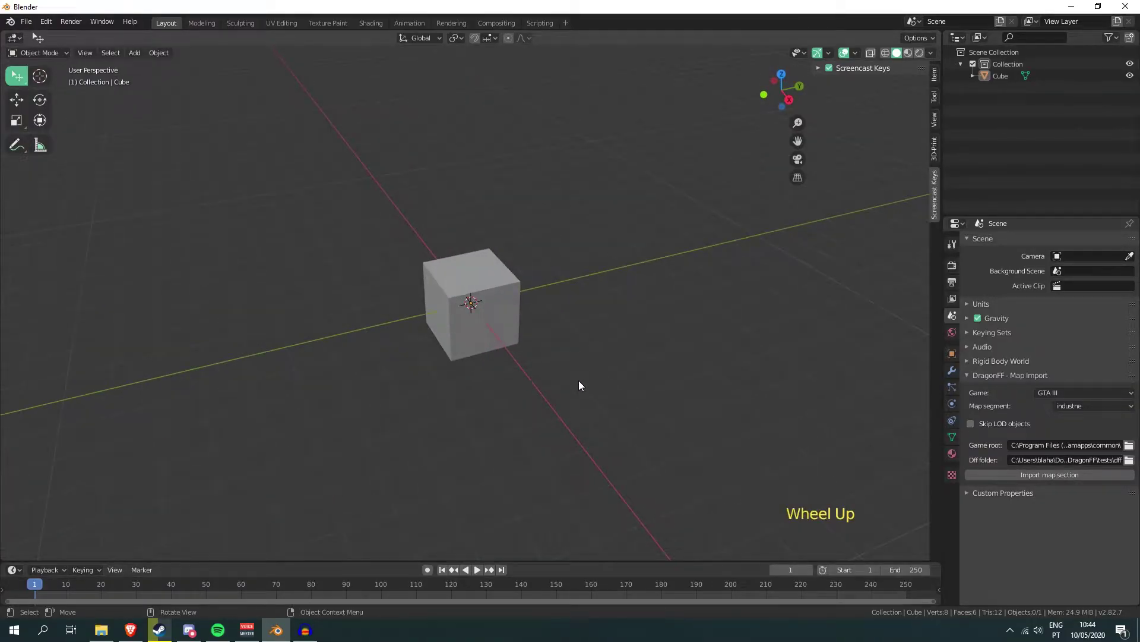
middle_click(582, 383)
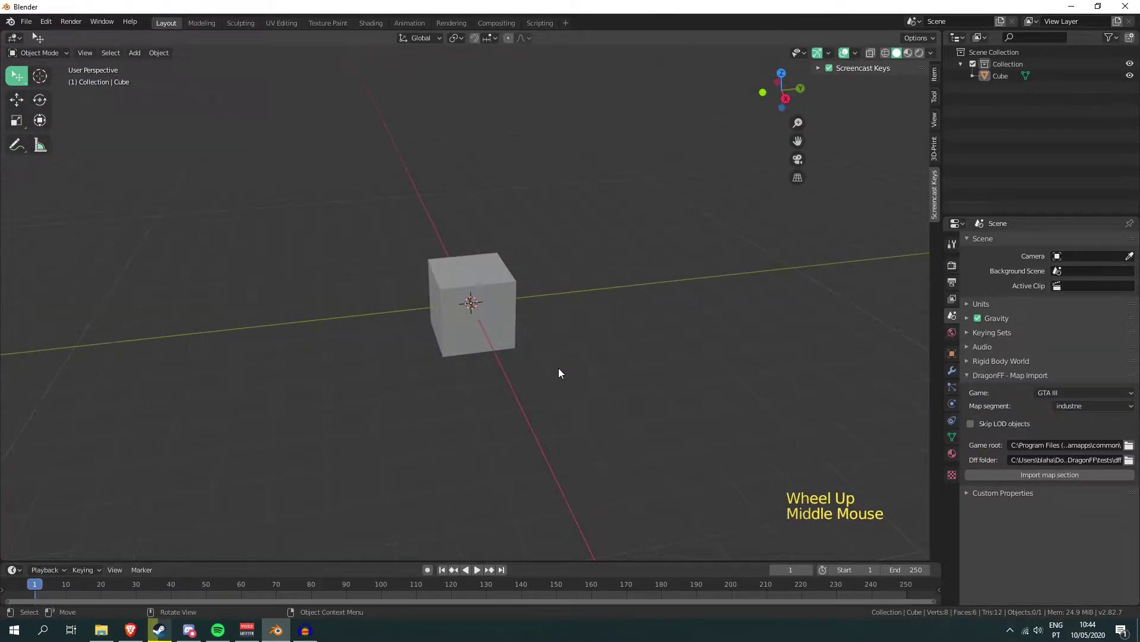
middle_click(566, 370)
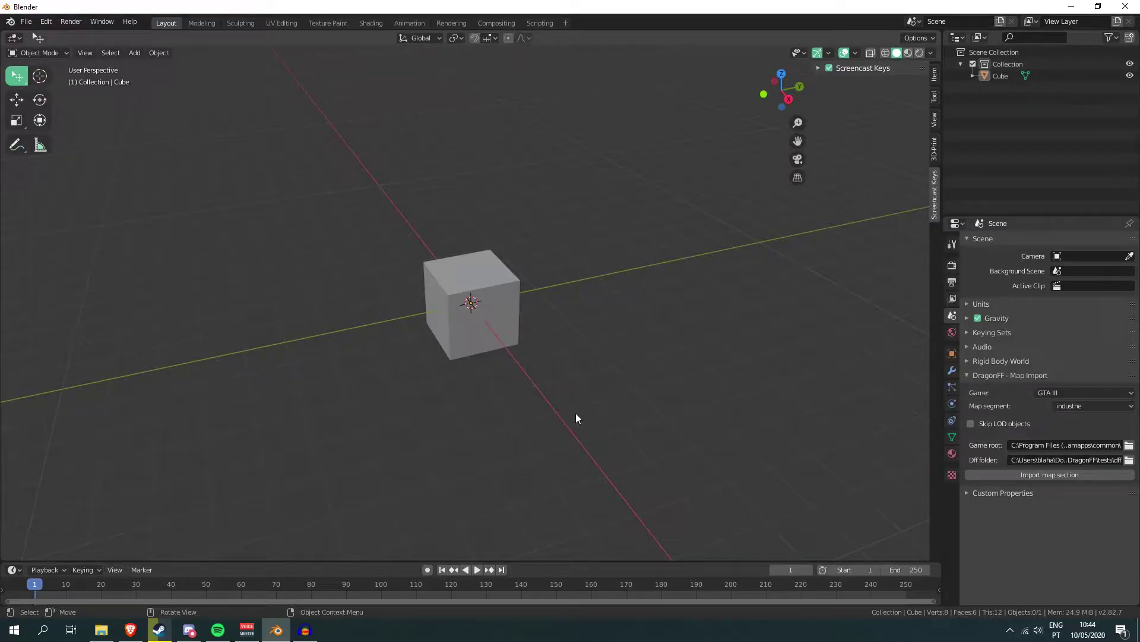
middle_click(559, 419)
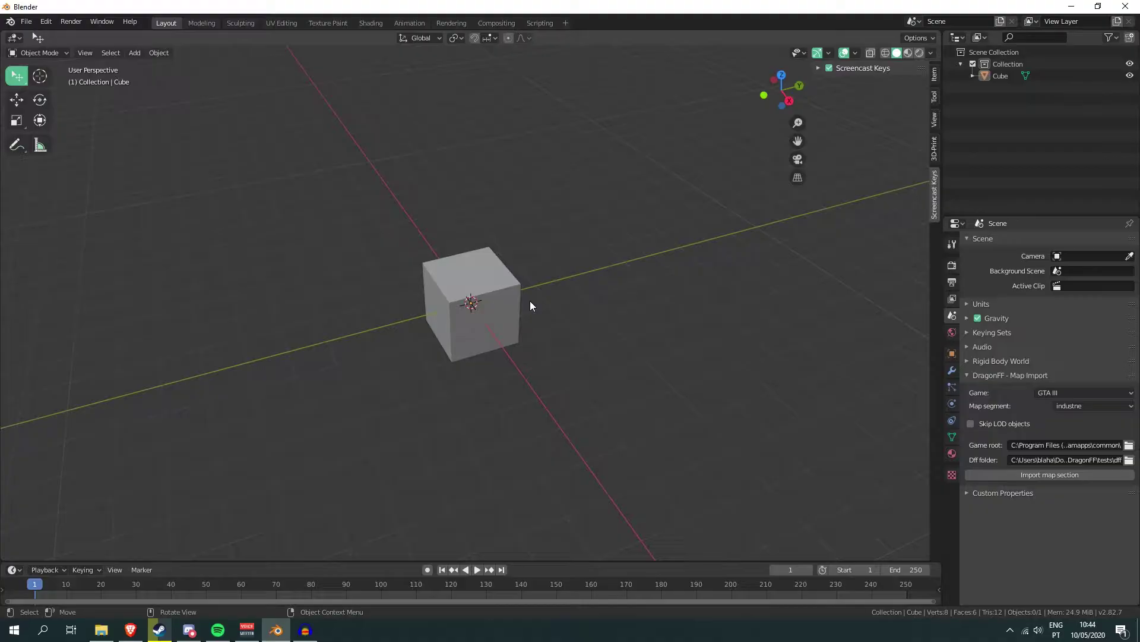
scroll(down, 3)
middle_click(540, 352)
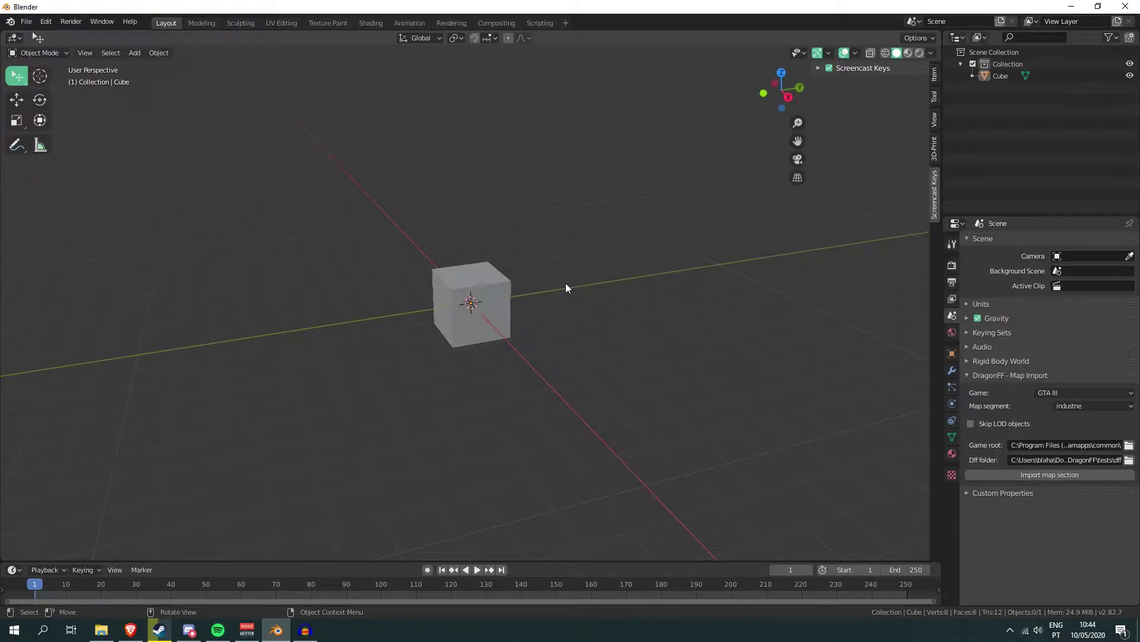
Confirm the DragonFF GTA add-on is enabled in Preferences and return to the cube scene
click(31, 21)
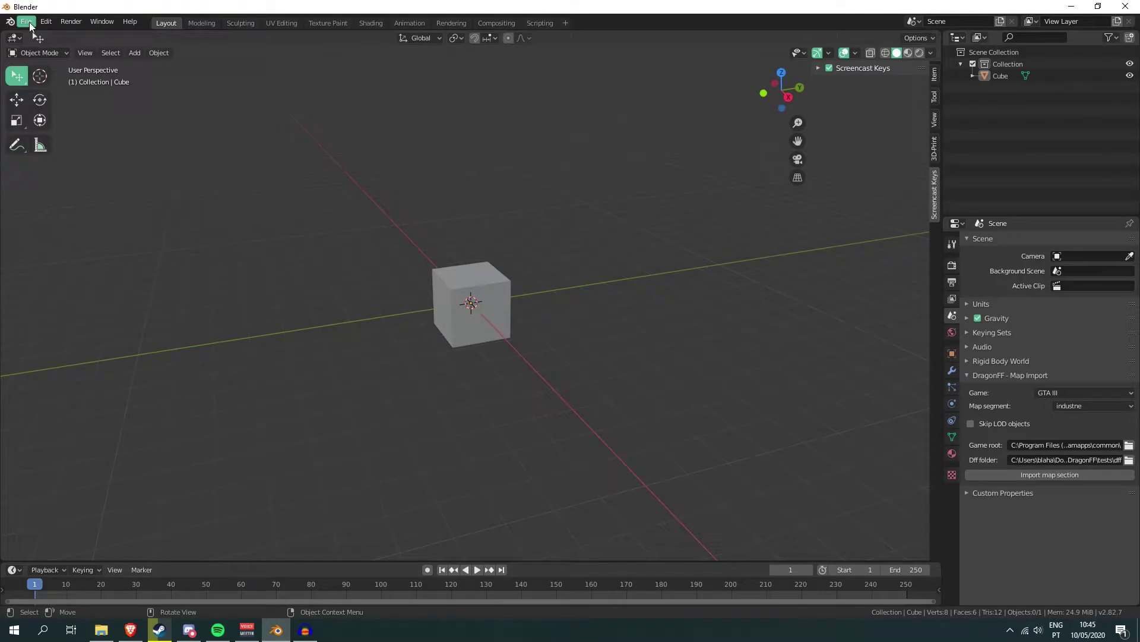
click(32, 27)
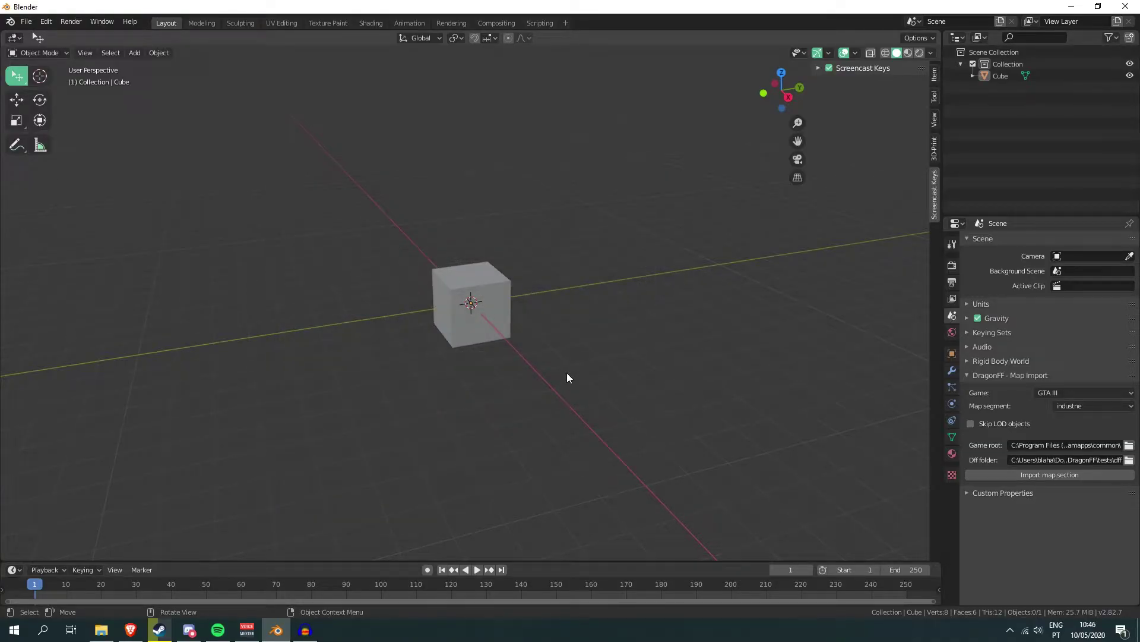
middle_click(503, 370)
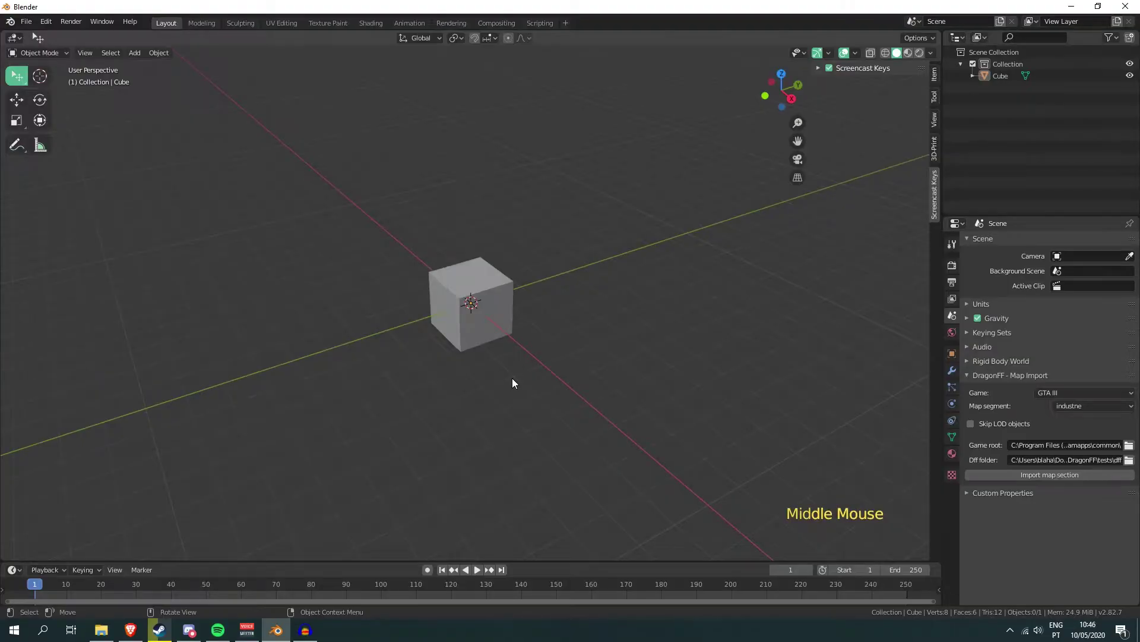
middle_click(550, 426)
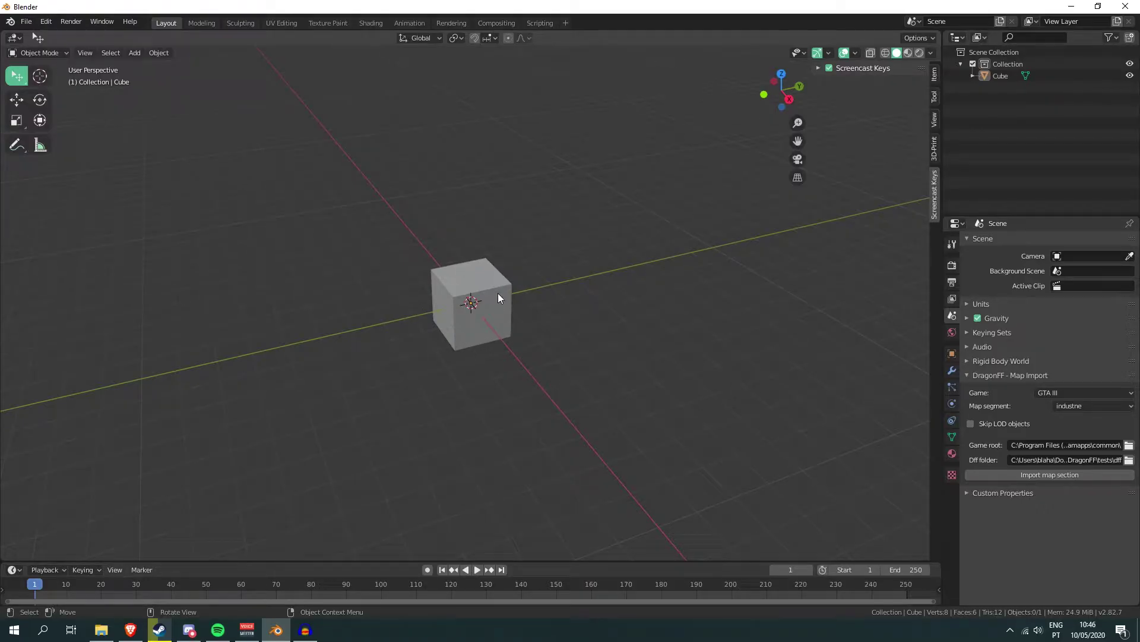
Delete the default cube and start a DragonFF DFF import from the File menu
click(506, 298)
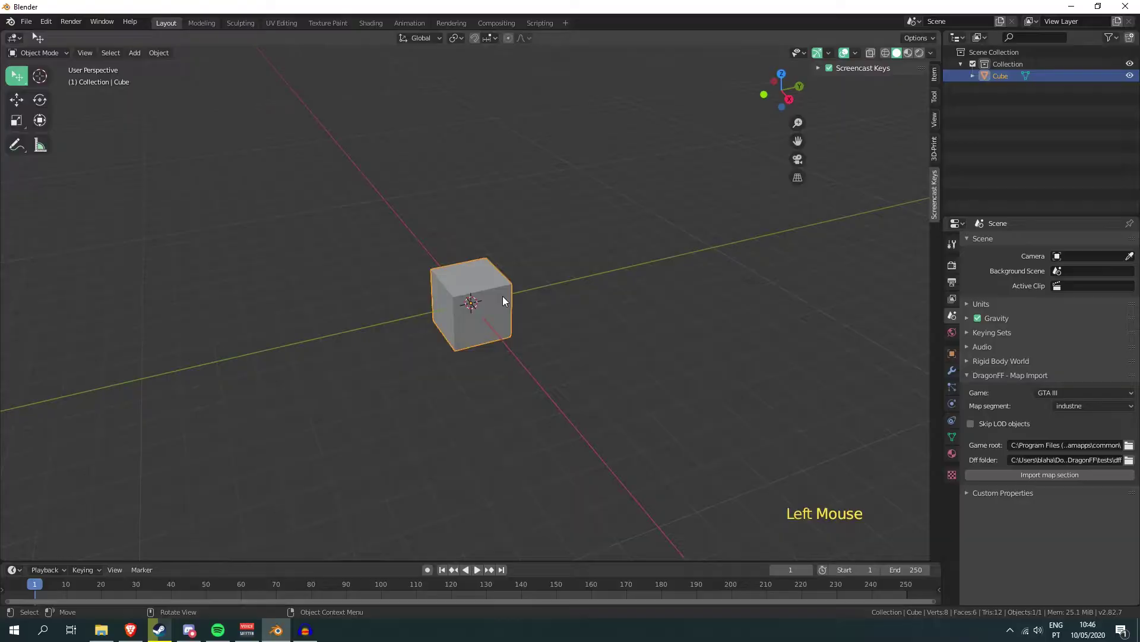
key(x)
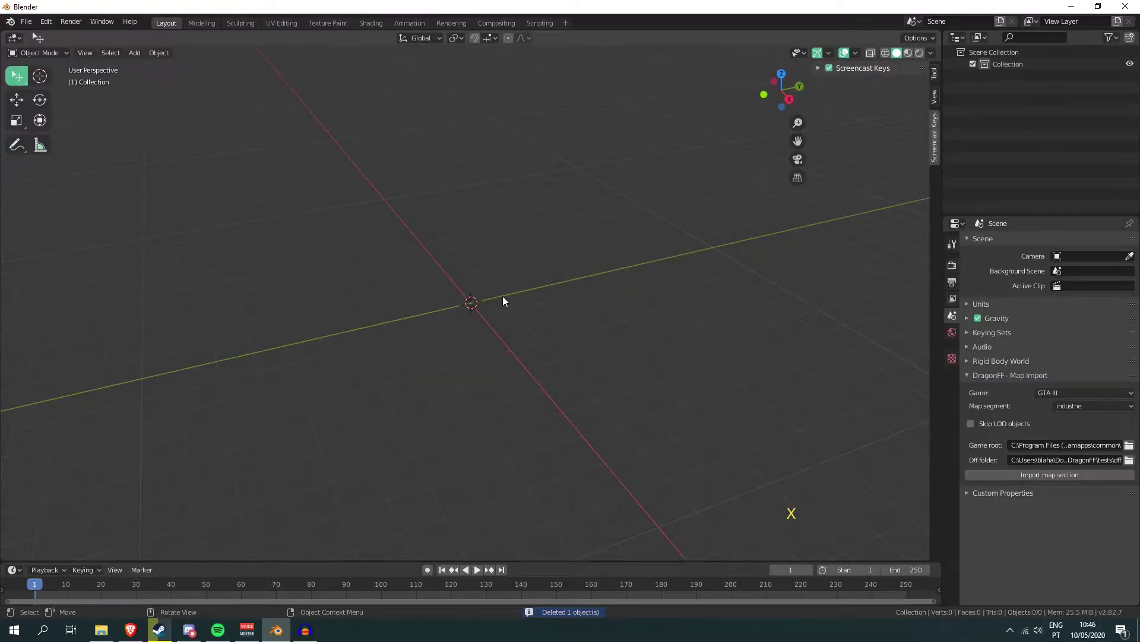
middle_click(506, 299)
click(32, 21)
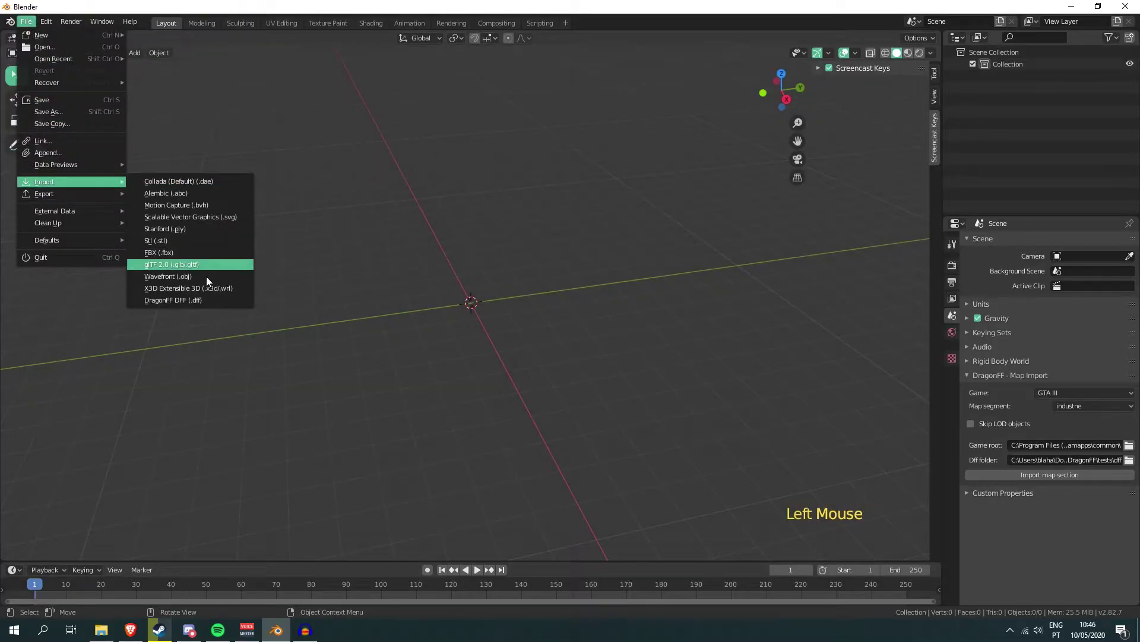
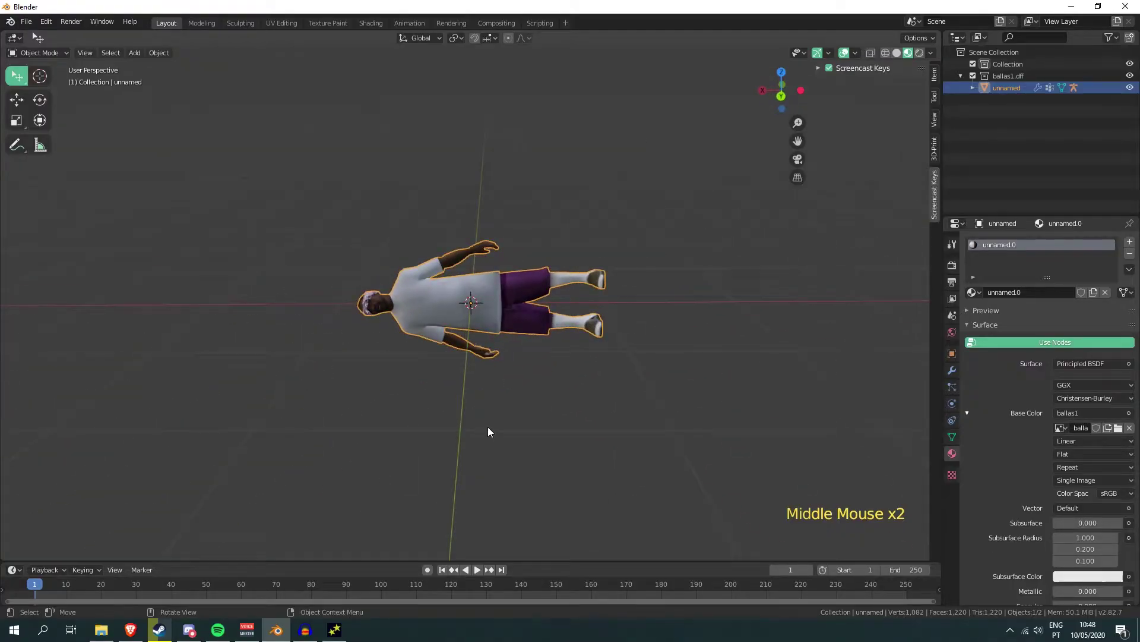
Orbit and pan around the imported character lying on its side
middle_click(493, 426)
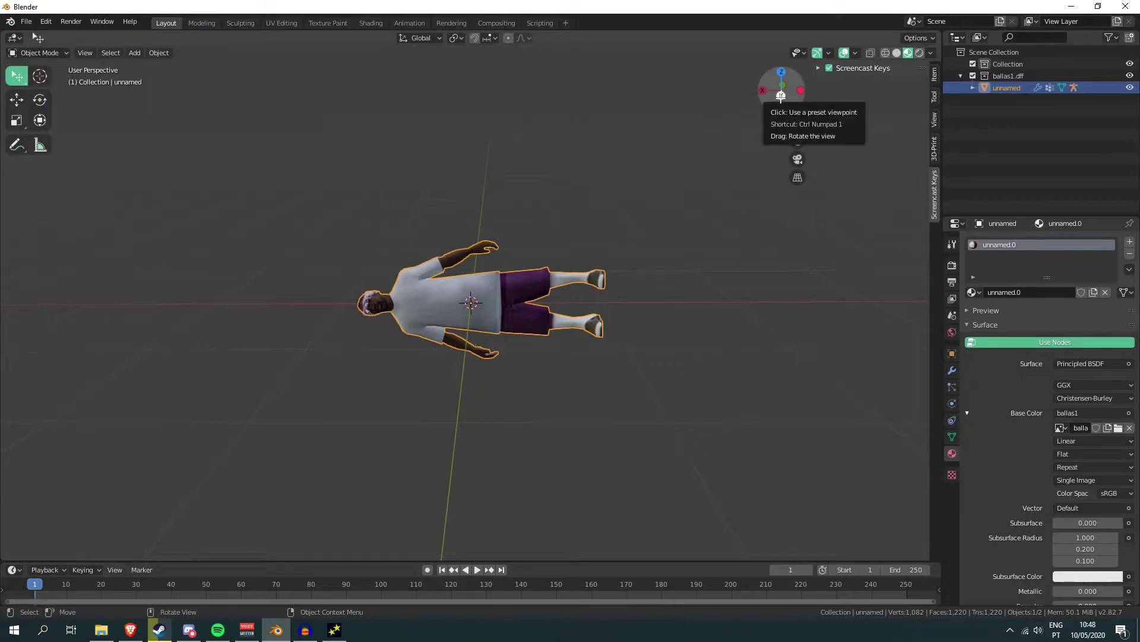
middle_click(543, 255)
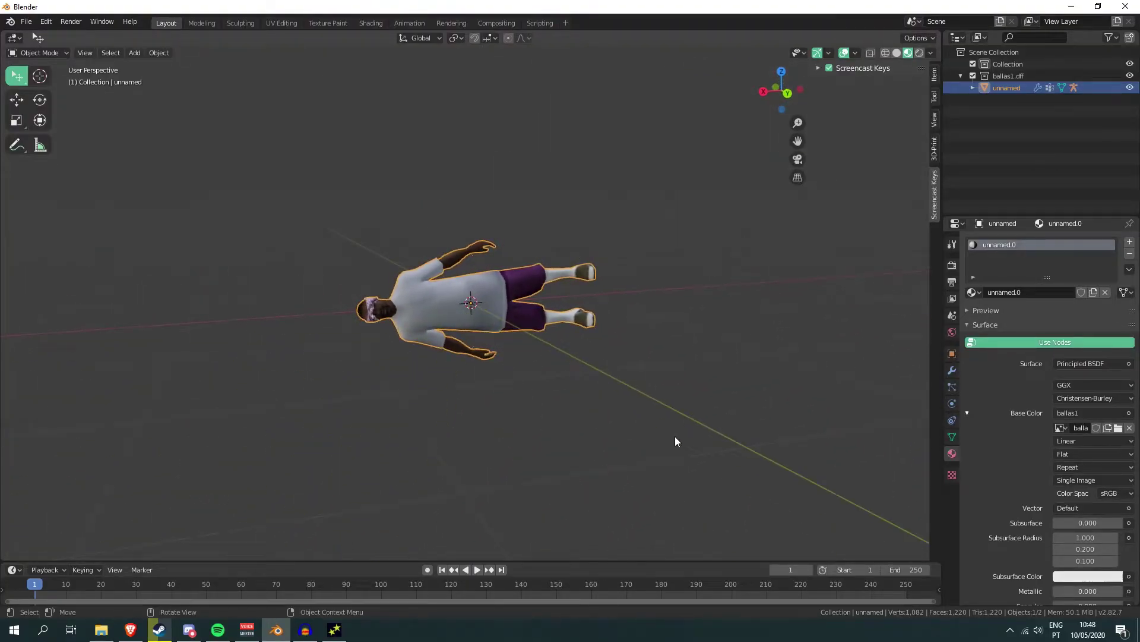
middle_click(822, 488)
middle_click(609, 382)
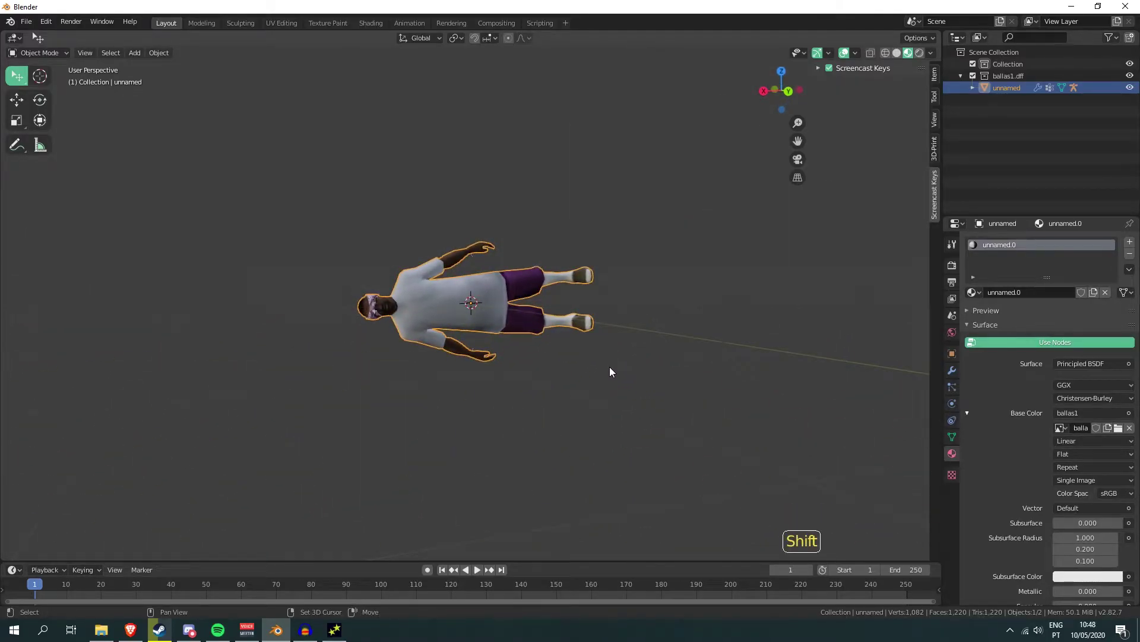
middle_click(613, 372)
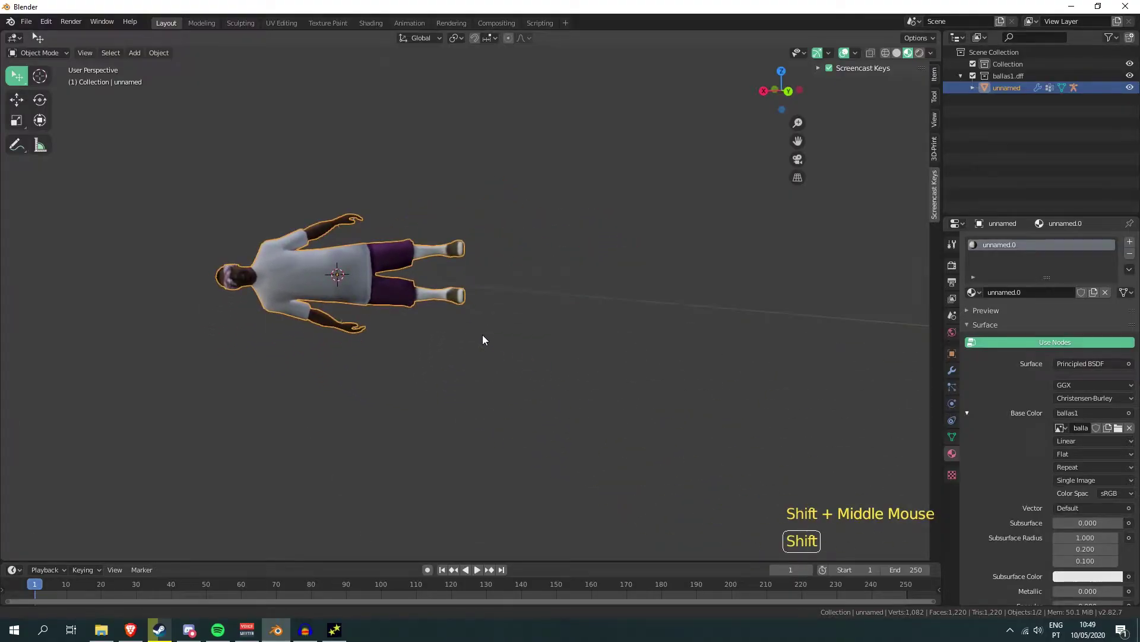
middle_click(514, 360)
middle_click(408, 391)
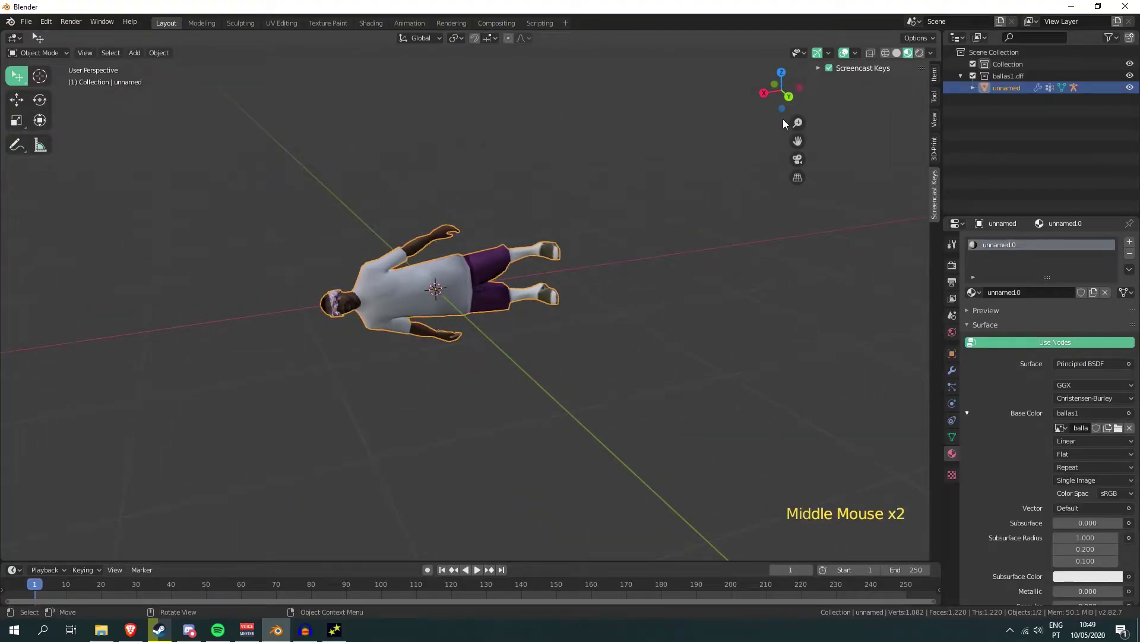
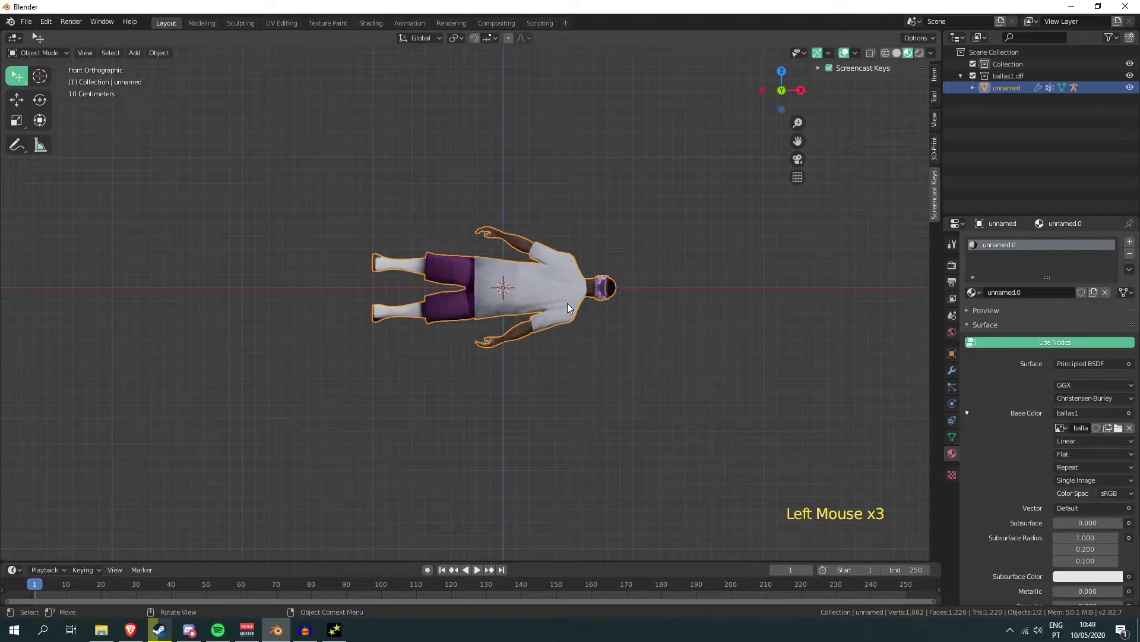
View the character straight on from the front in orthographic view
middle_click(553, 240)
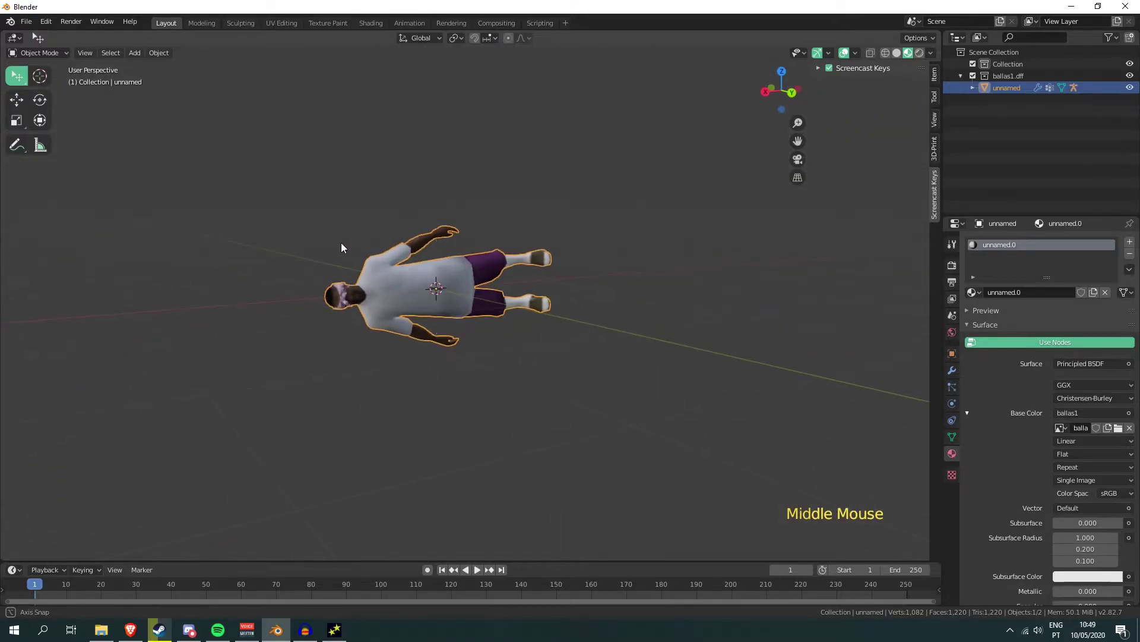
middle_click(334, 217)
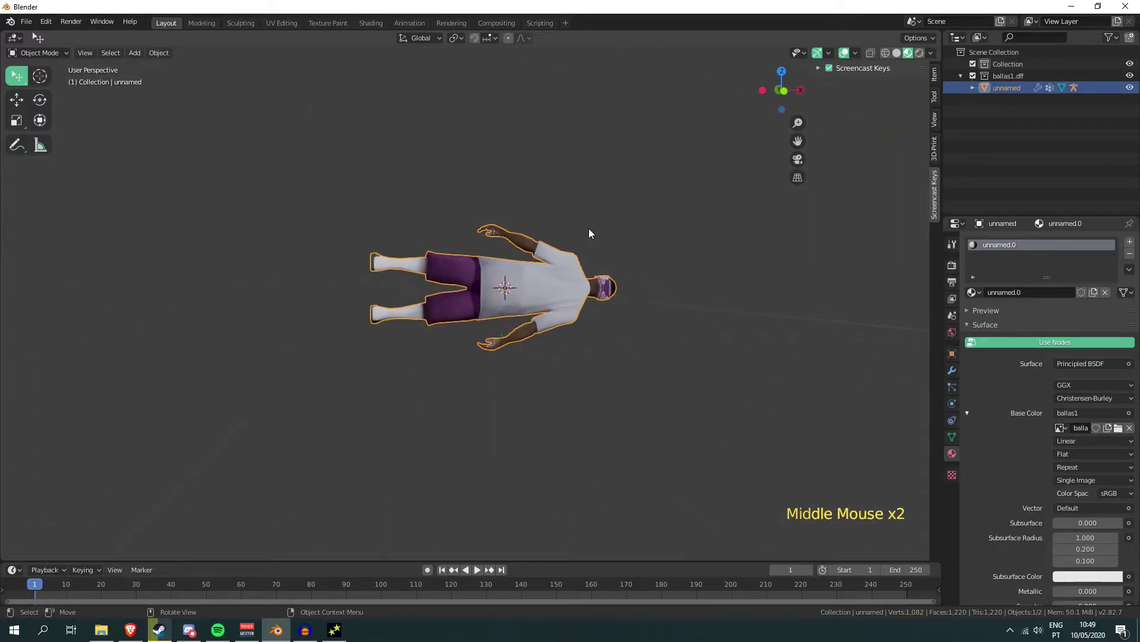
click(508, 280)
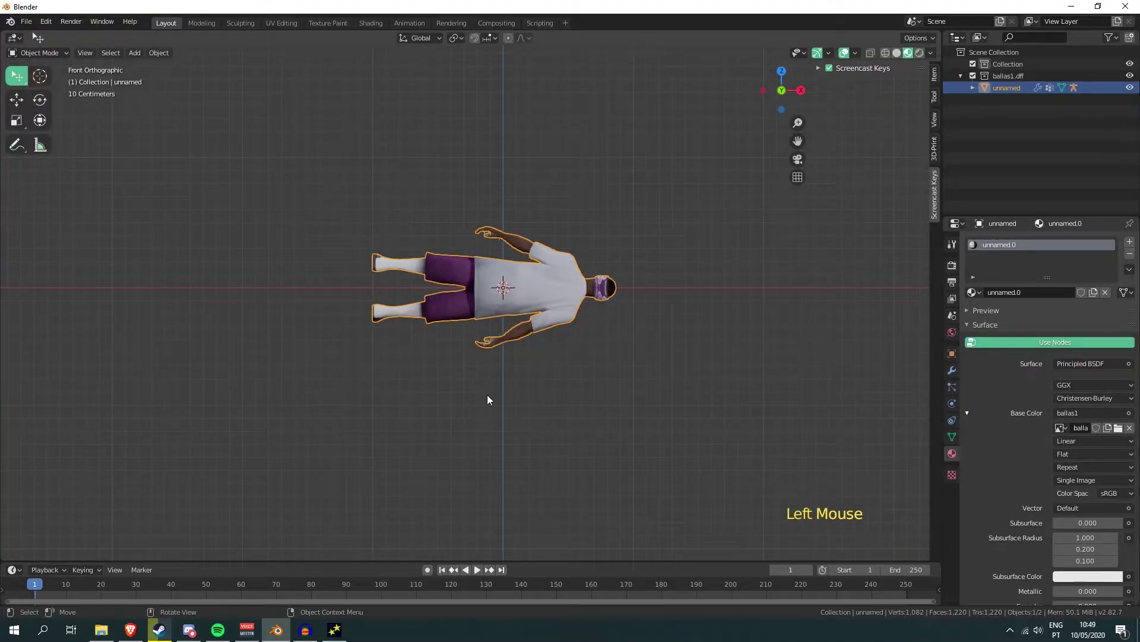
click(542, 287)
key(r)
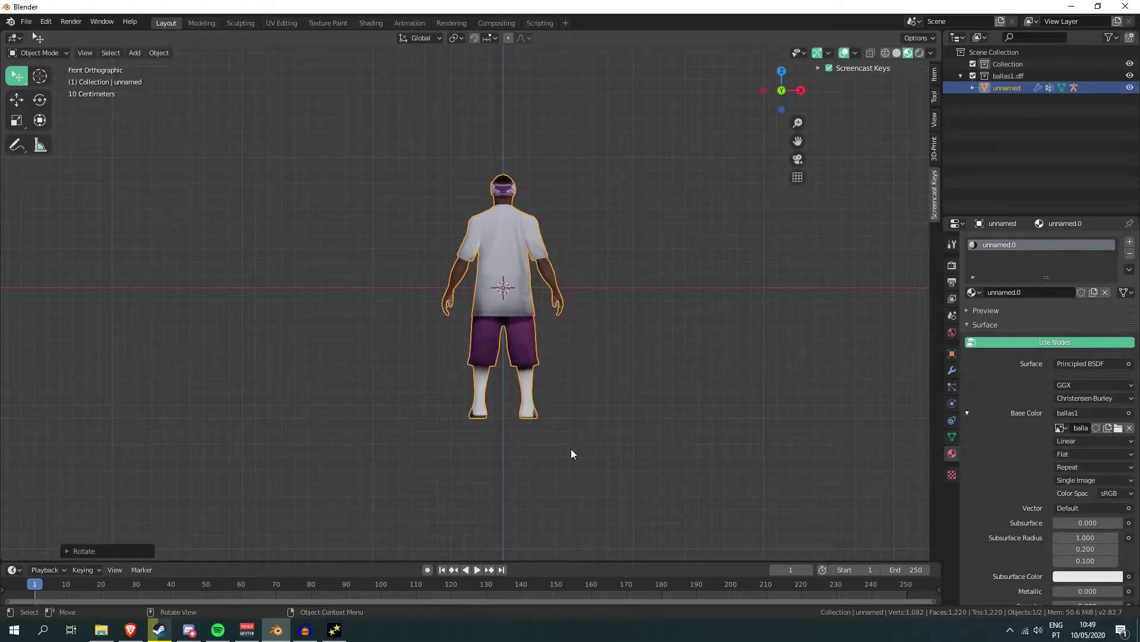
key(r)
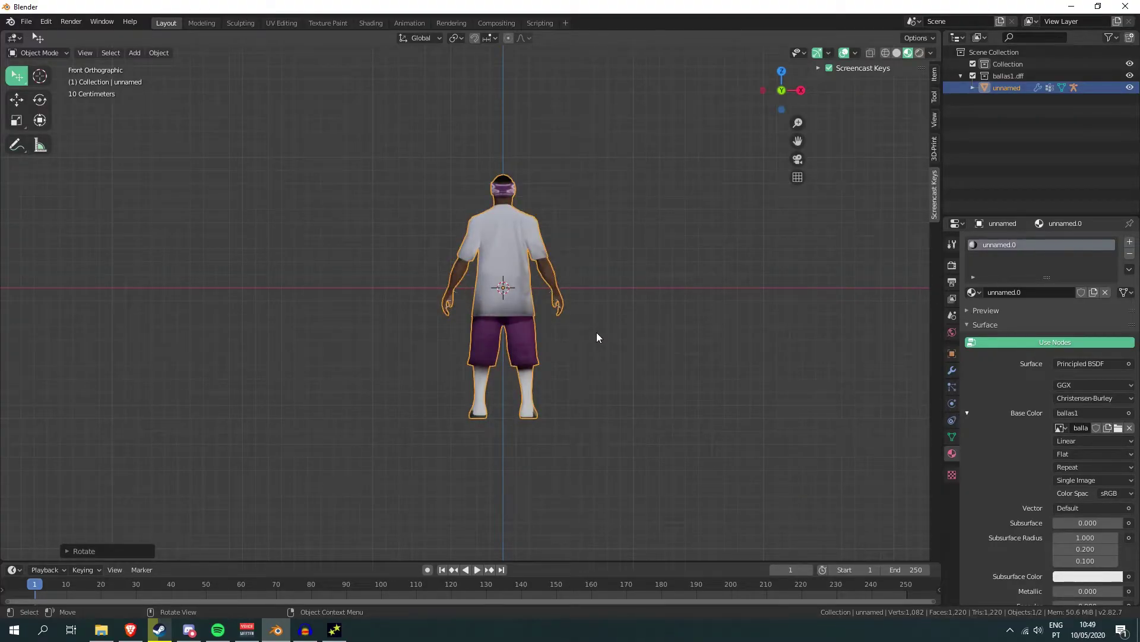
middle_click(604, 354)
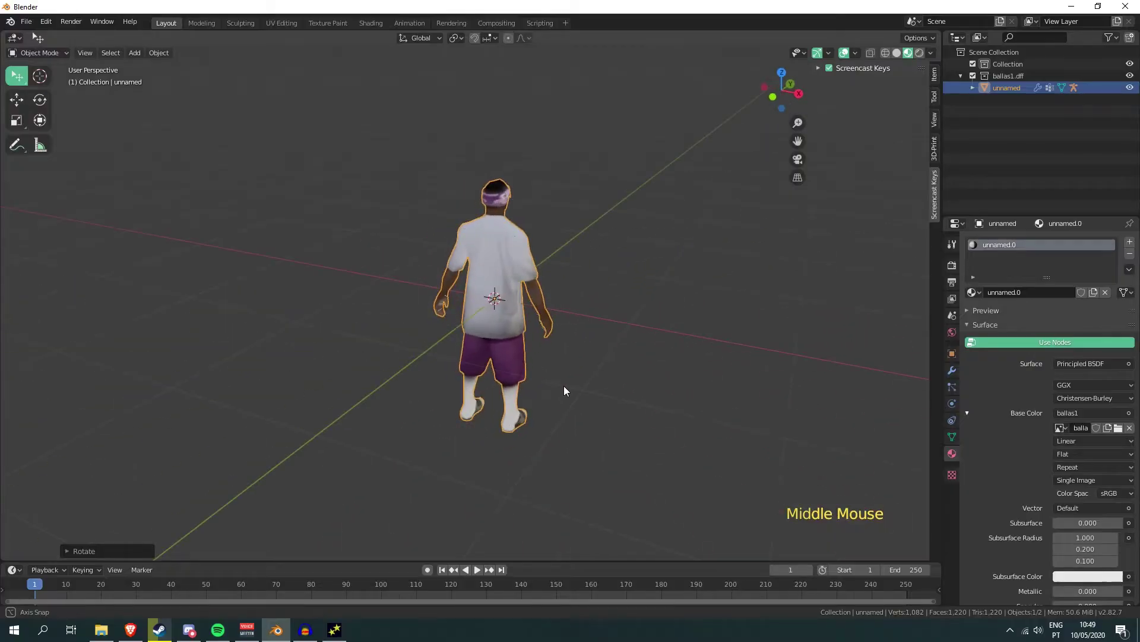
scroll(up, 3)
middle_click(647, 290)
middle_click(620, 366)
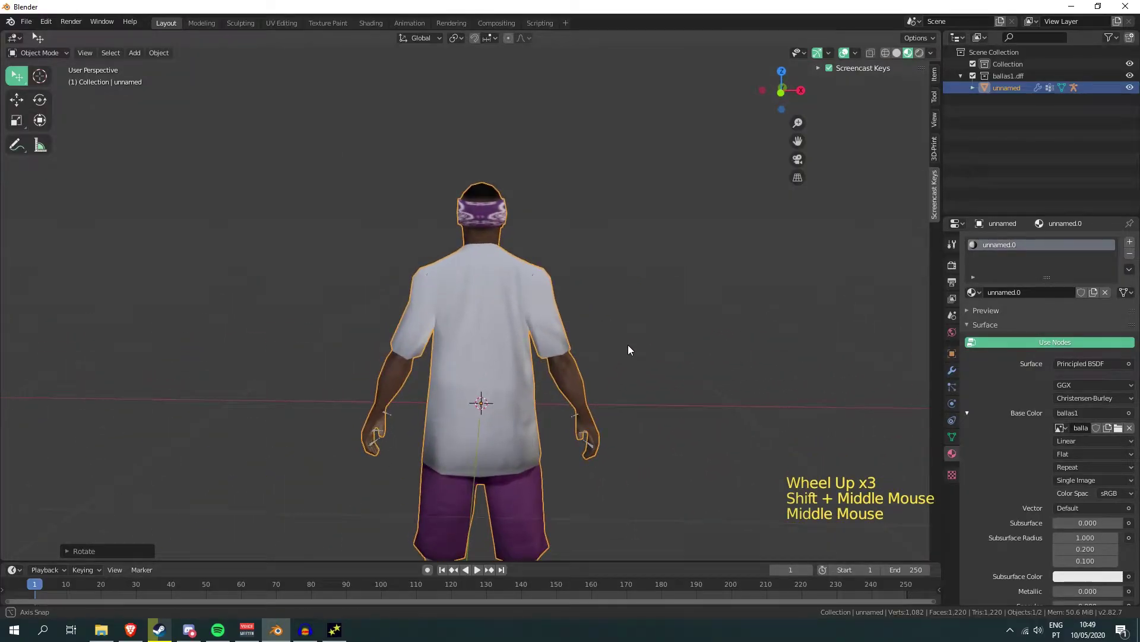
key(r)
middle_click(663, 294)
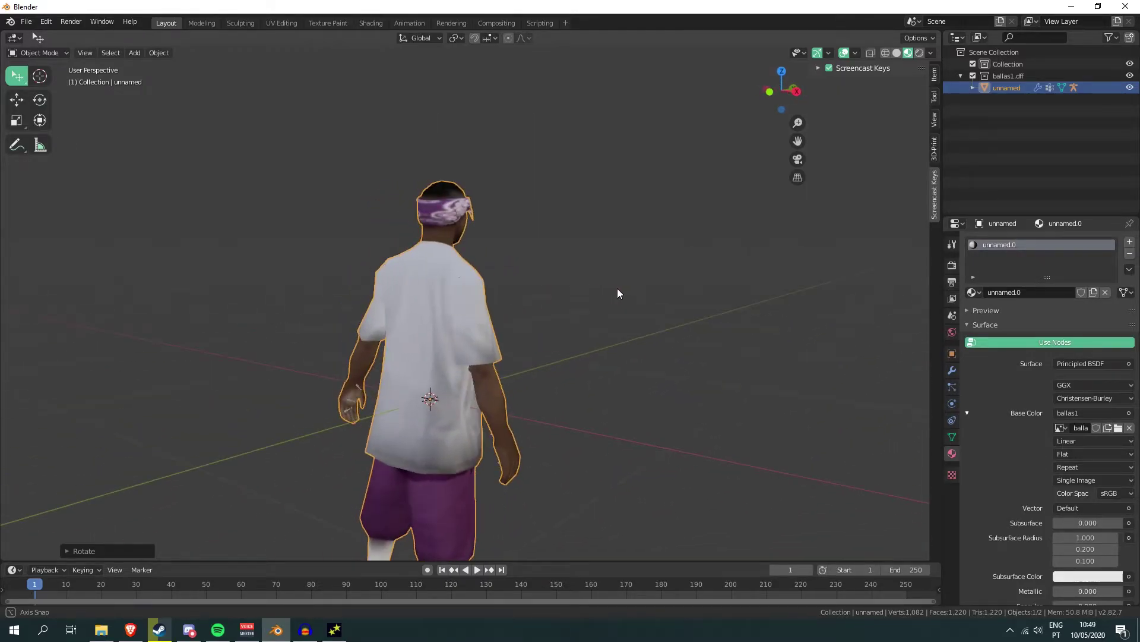
scroll(down, 3)
scroll(up, 3)
middle_click(647, 300)
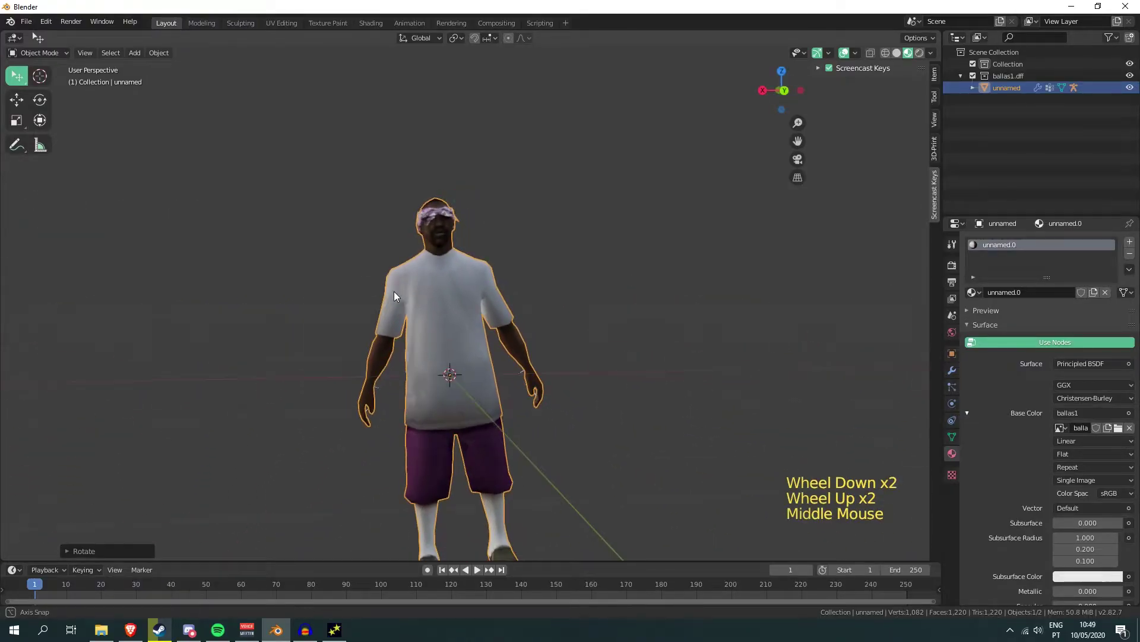
middle_click(673, 354)
key(ctrl+z)
scroll(down, 3)
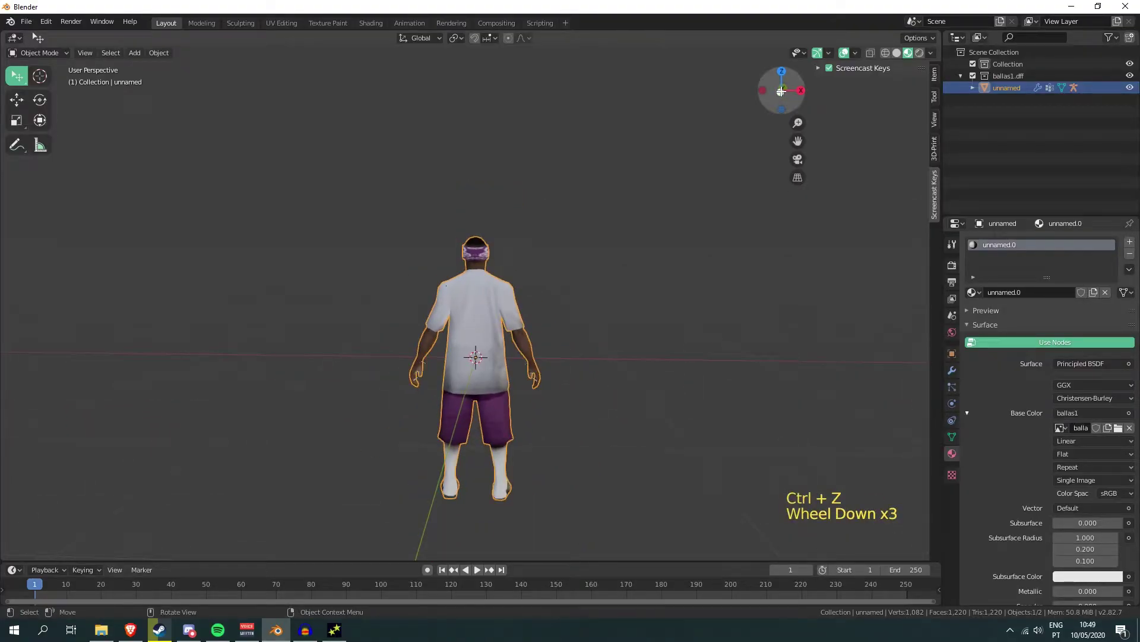
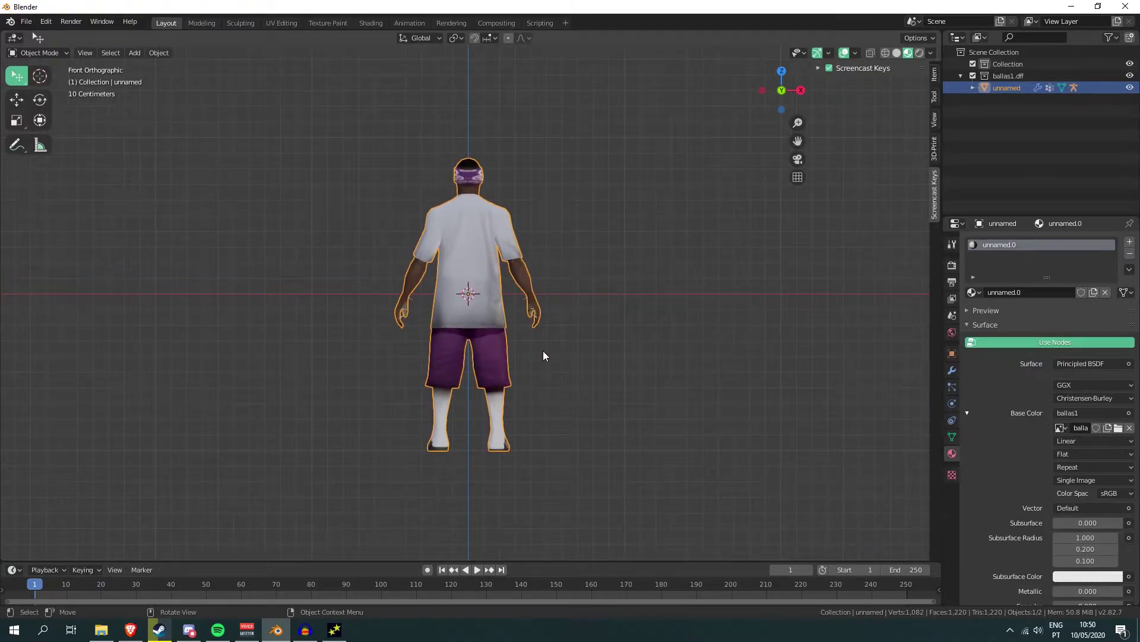
key(r)
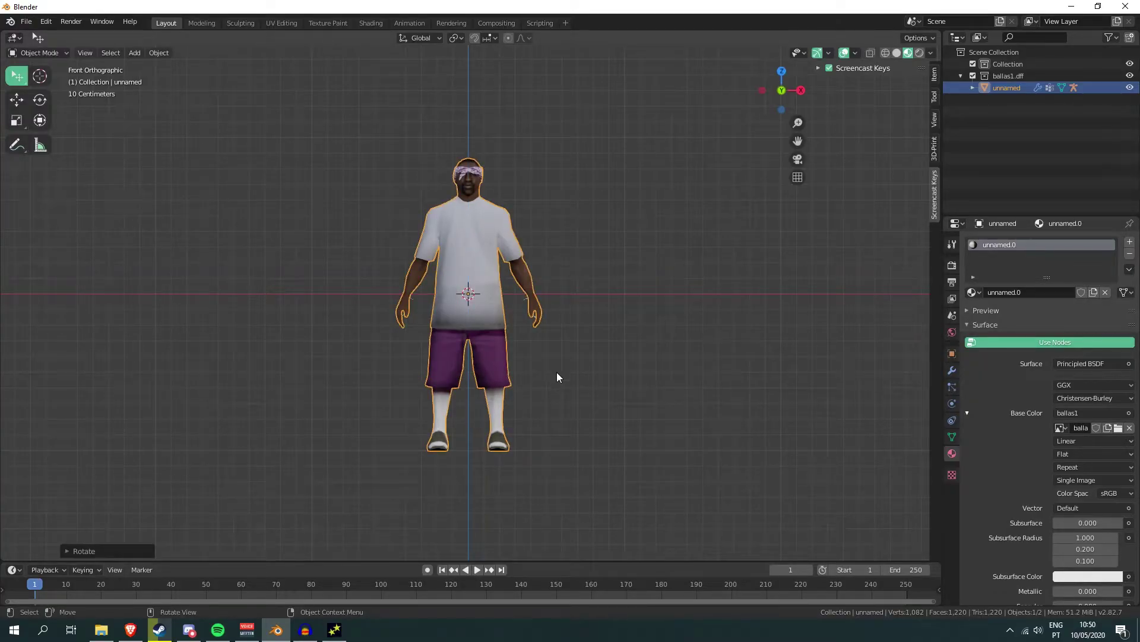
Move the bandana character aside from the world origin to make room for a second import
key(g)
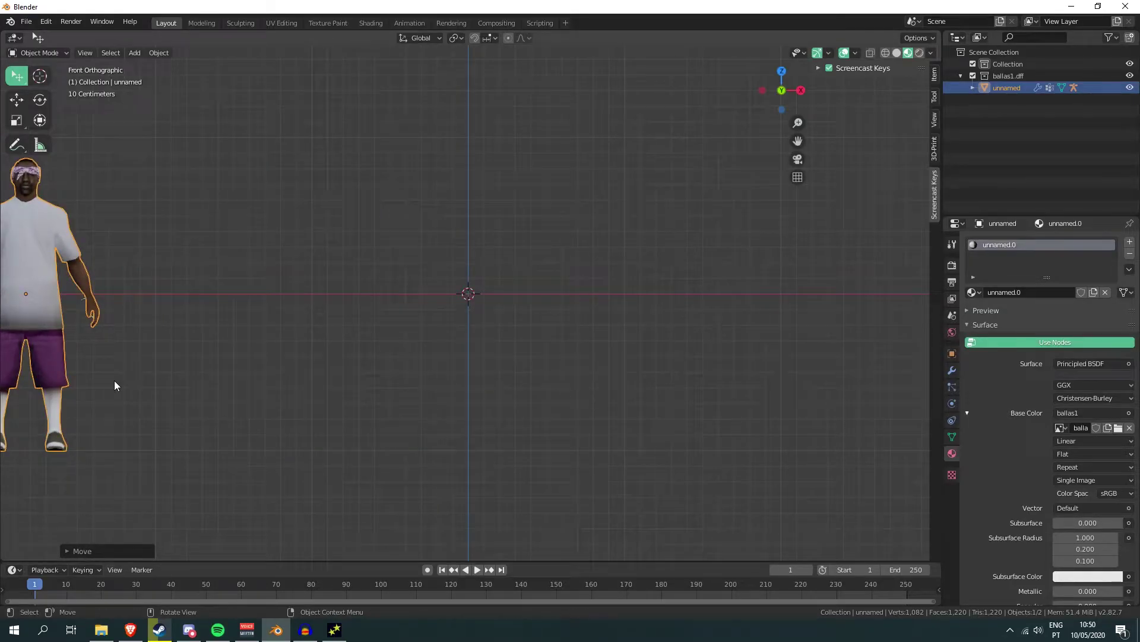
scroll(down, 3)
middle_click(360, 333)
middle_click(457, 407)
scroll(up, 3)
middle_click(557, 385)
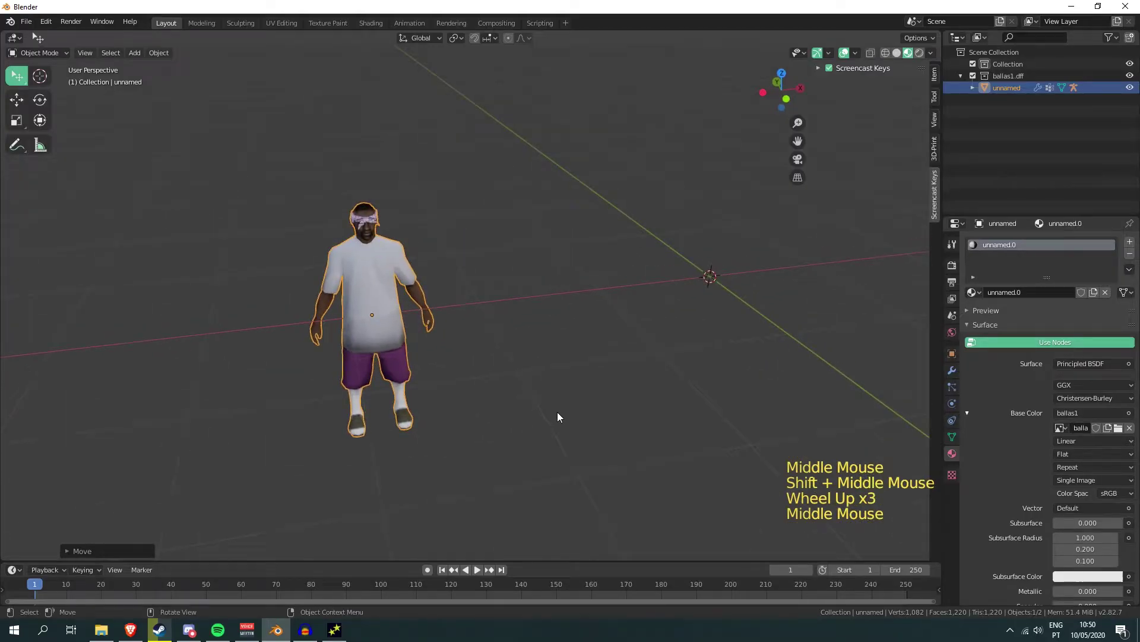
middle_click(560, 415)
Import ballas1.dff and select the striped-shirt character's mesh in the Outliner
click(29, 23)
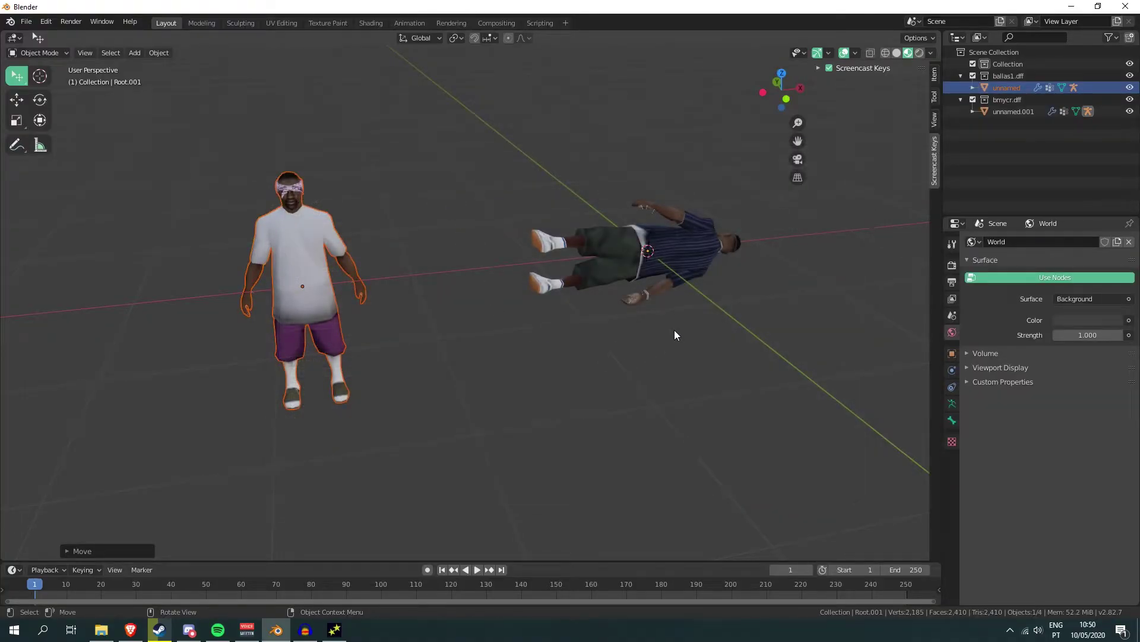
middle_click(661, 331)
middle_click(676, 338)
middle_click(672, 352)
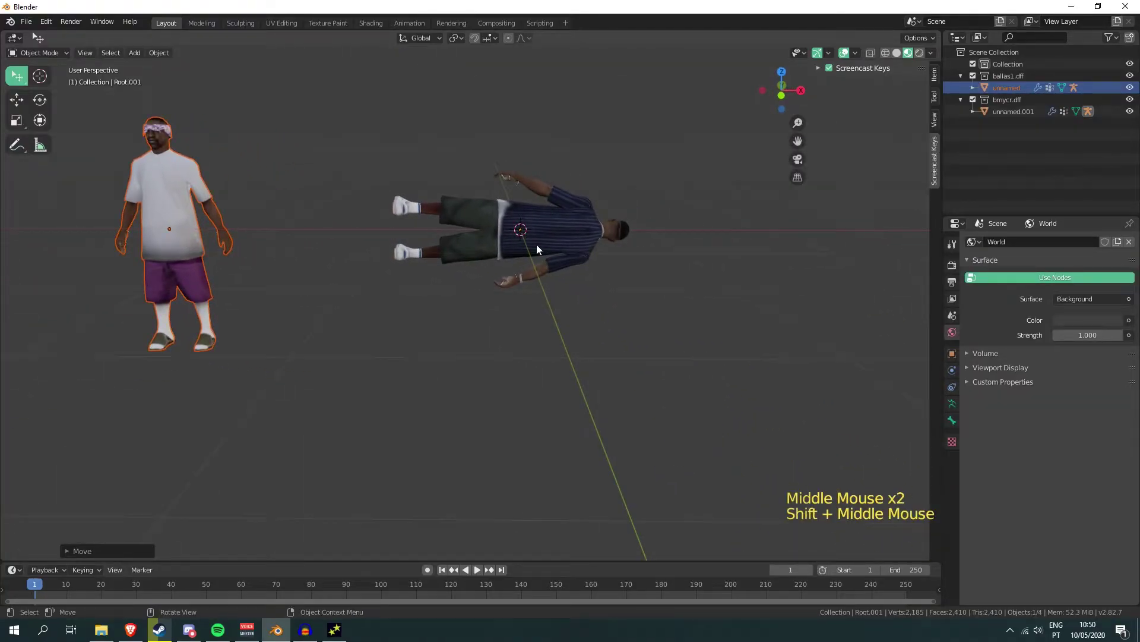
click(349, 159)
click(567, 221)
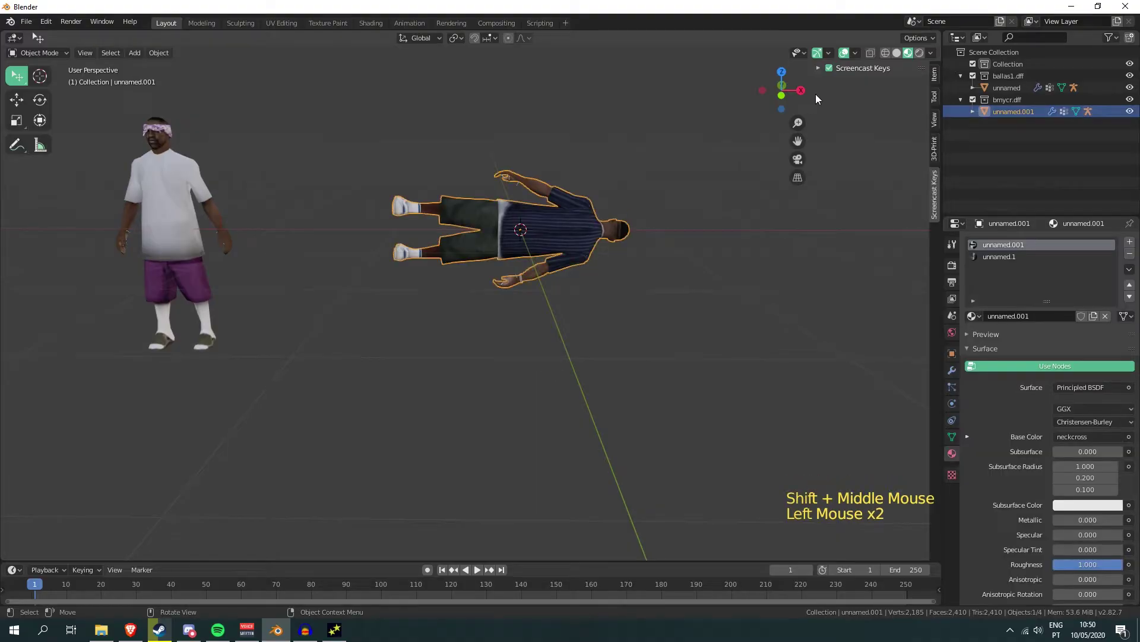
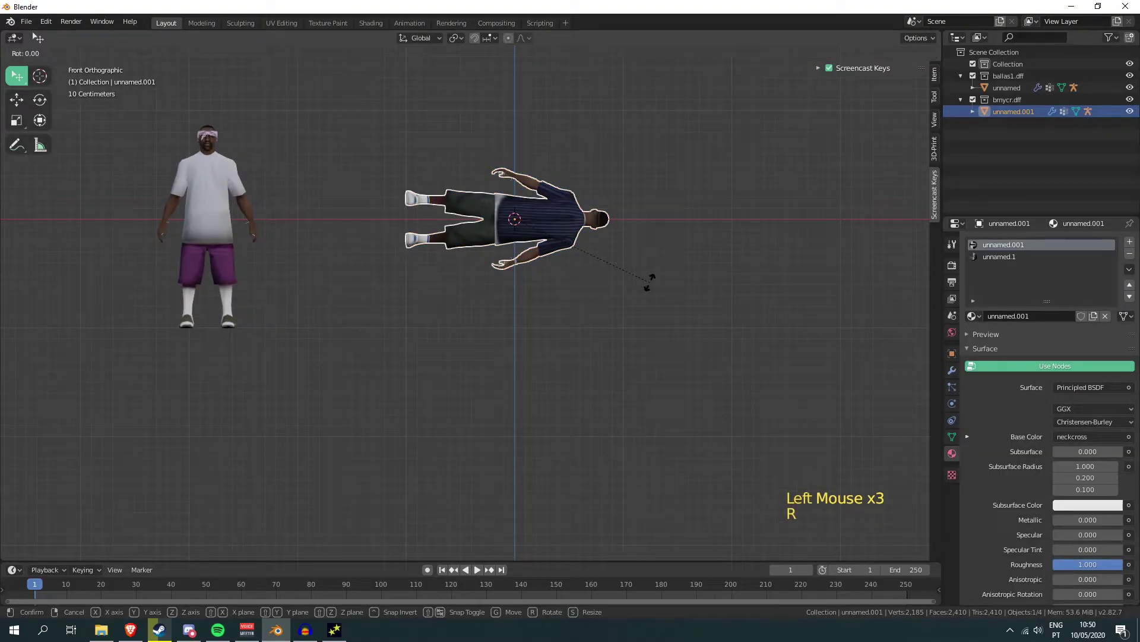
Rotate the striped-shirt character upright so both figures stand side by side
key(r)
scroll(up, 3)
middle_click(361, 218)
middle_click(485, 356)
middle_click(472, 418)
scroll(down, 3)
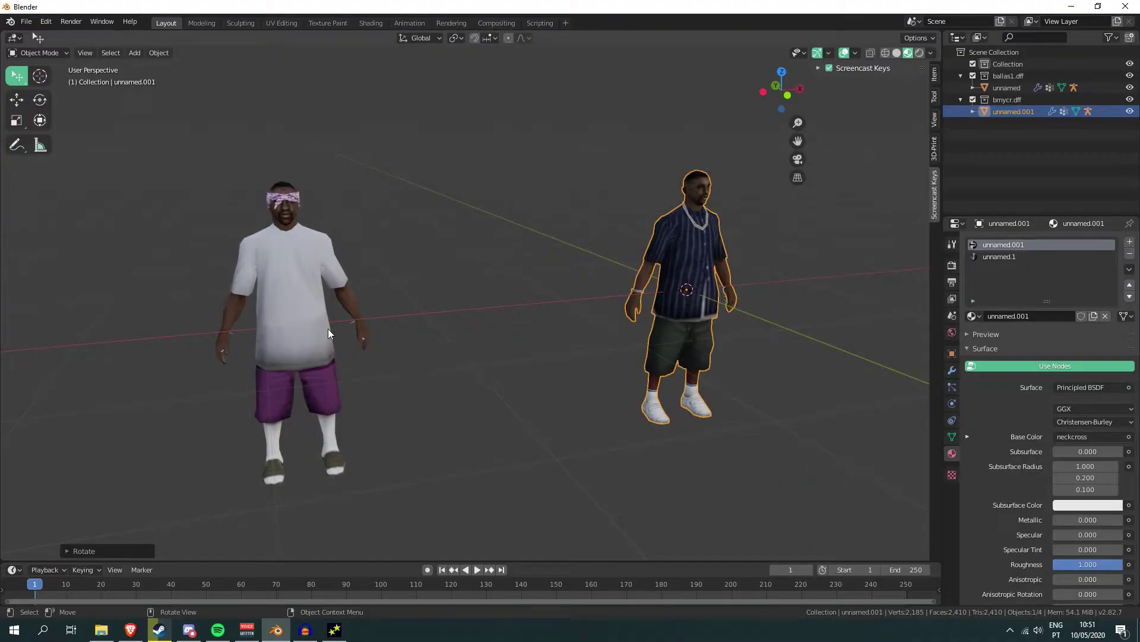
Inspect both characters from around the scene and select the bandana character
middle_click(415, 352)
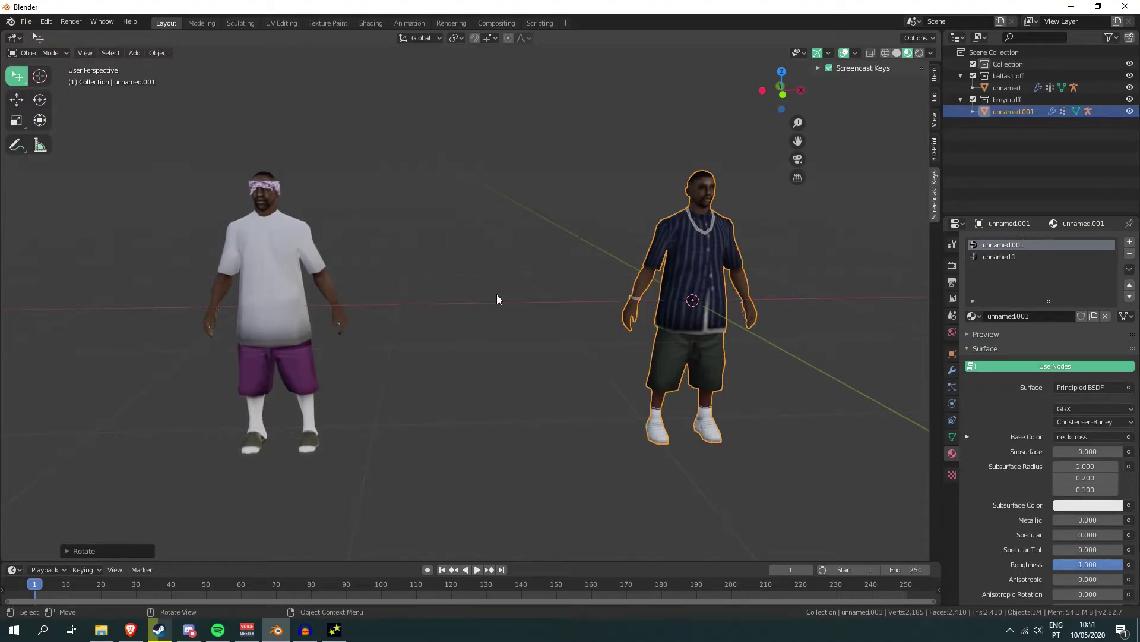
middle_click(451, 291)
middle_click(516, 317)
middle_click(633, 298)
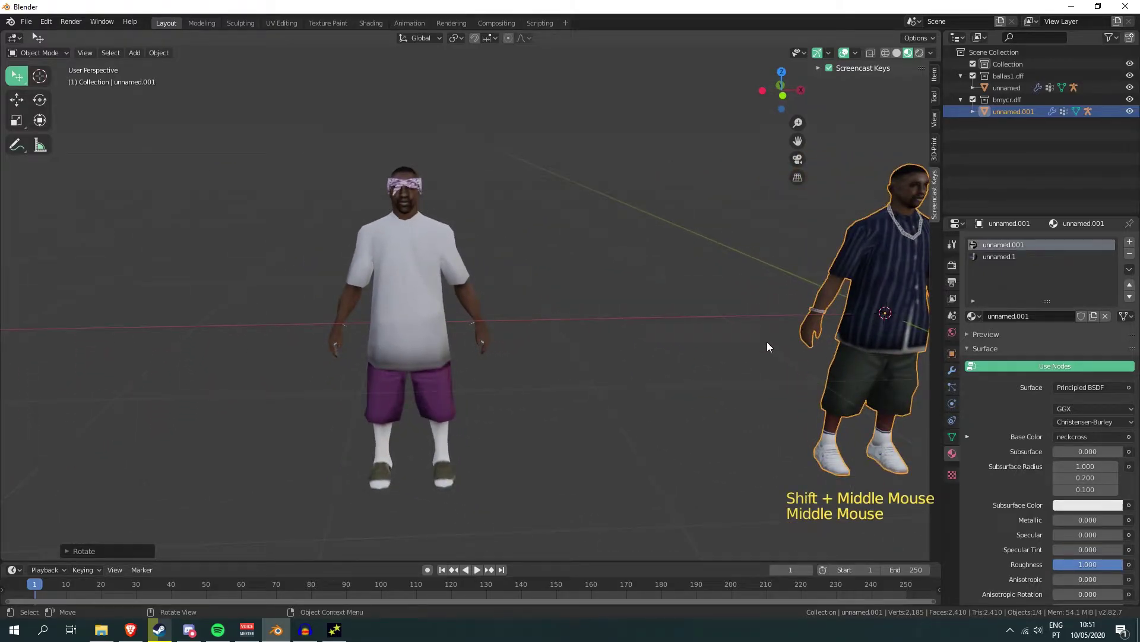
middle_click(779, 320)
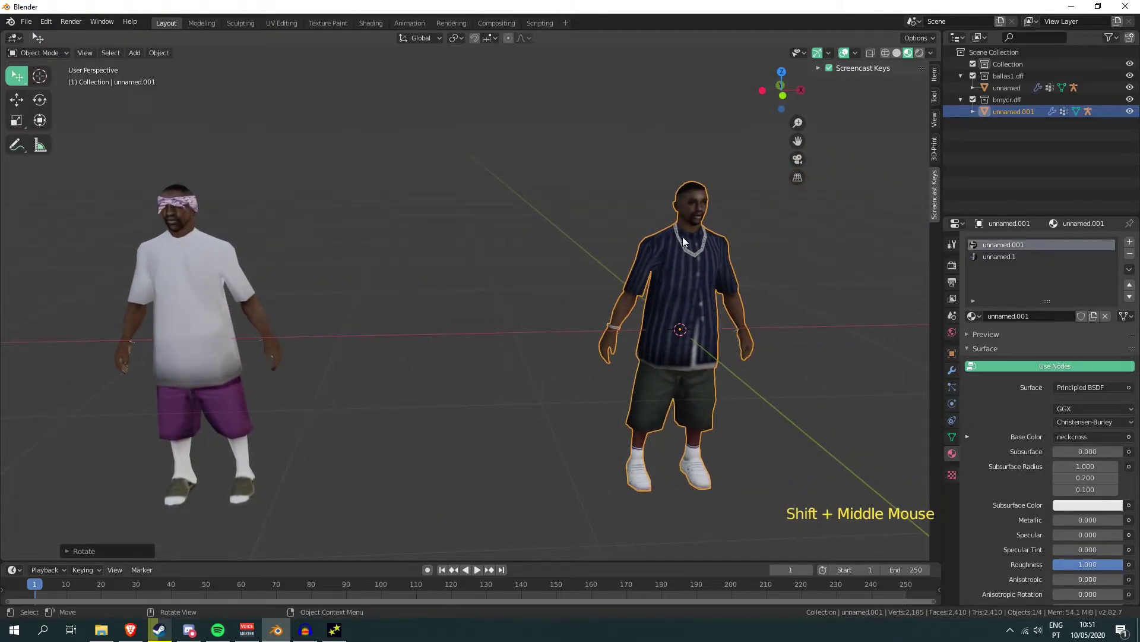
middle_click(377, 226)
click(381, 301)
middle_click(487, 259)
scroll(up, 3)
Enter Edit Mode on the bandana character's mesh
key(Tab)
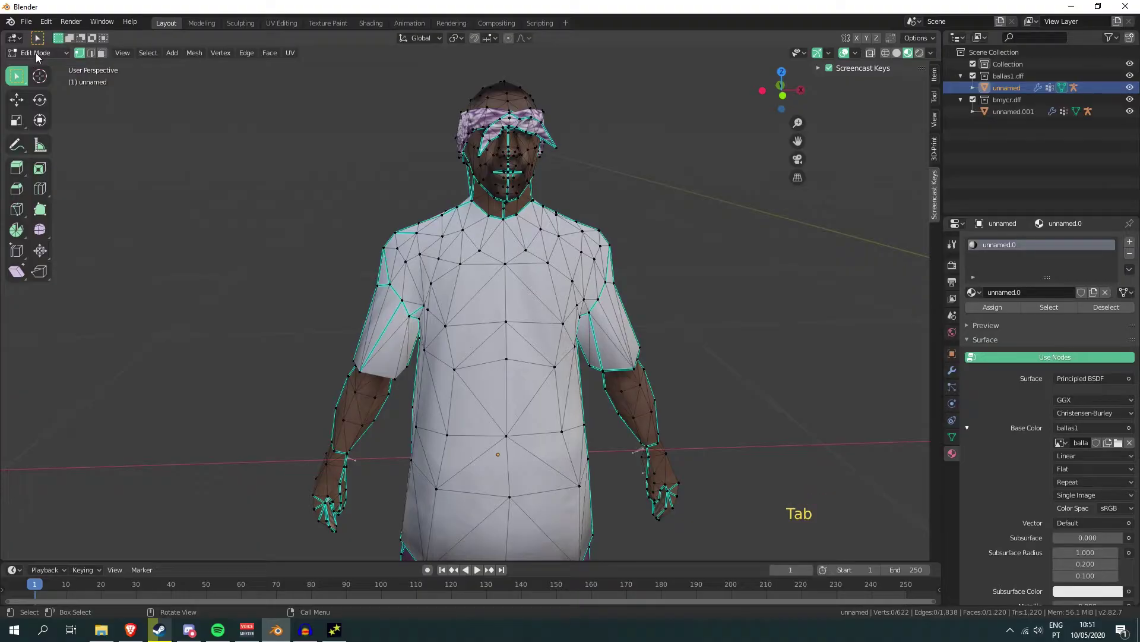
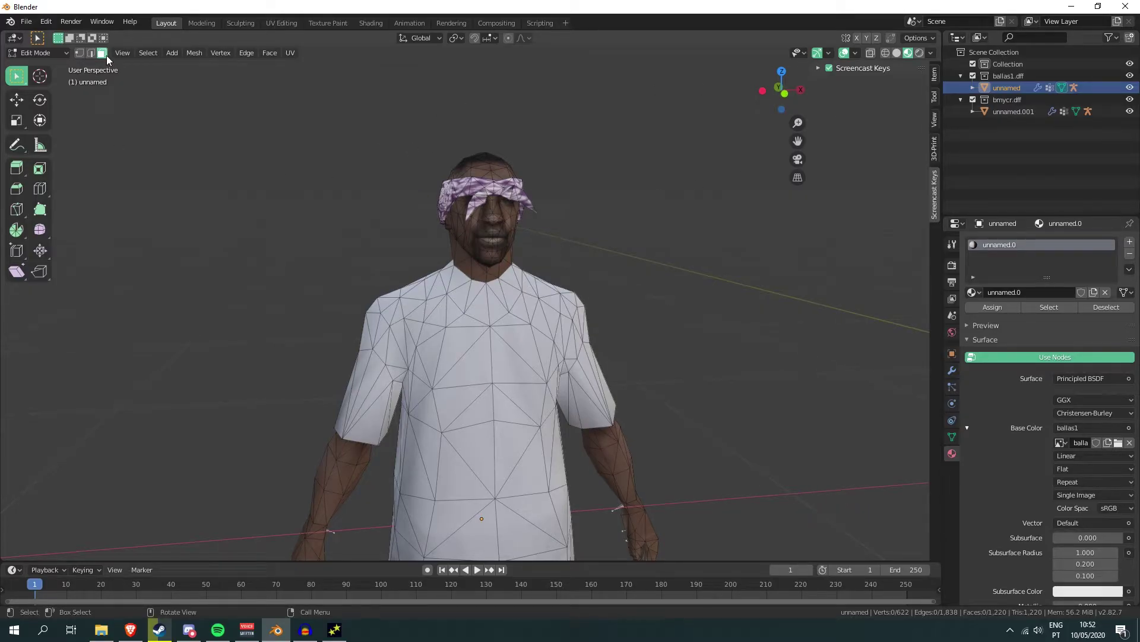
Switch to vertex select mode on the bandana character's mesh
key(1)
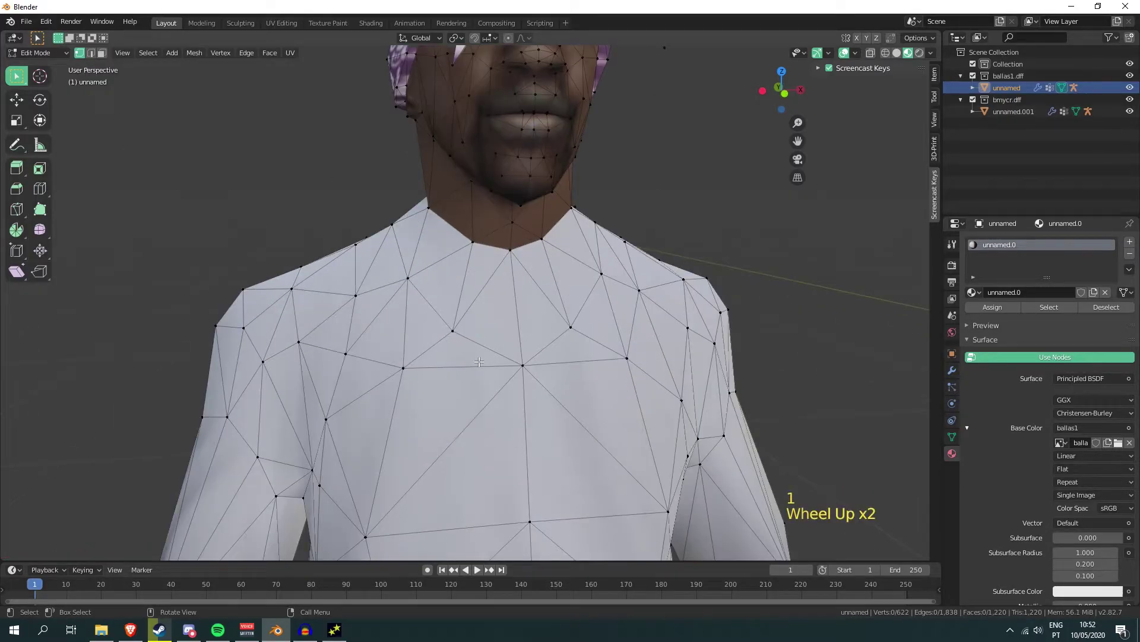
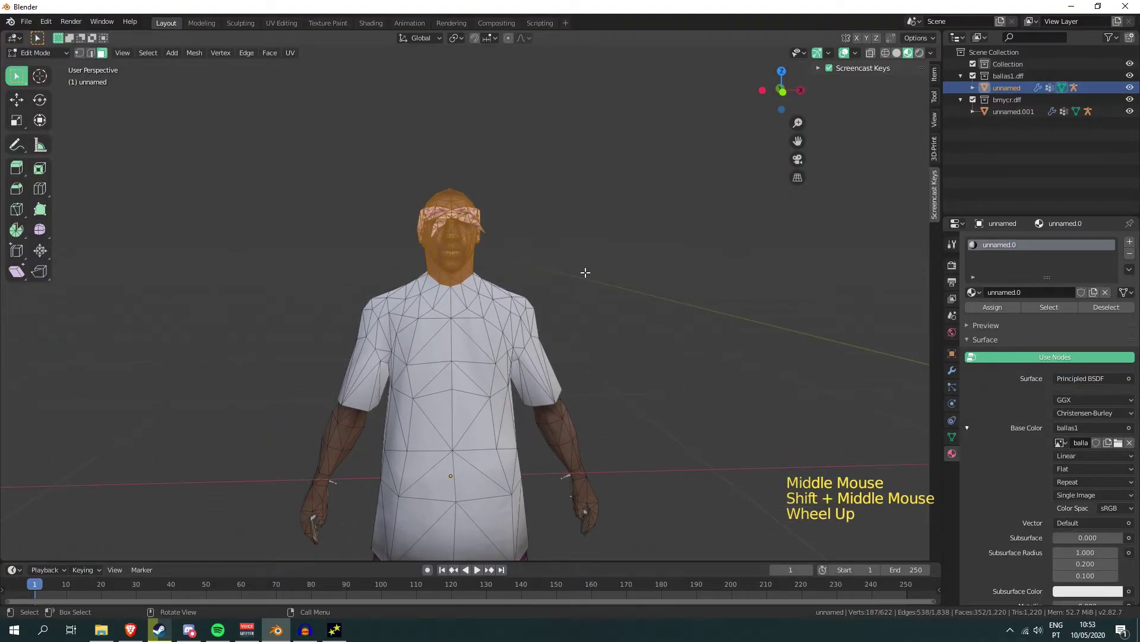
Separate the selected bandana head into its own object and move it sideways off the body
key(p)
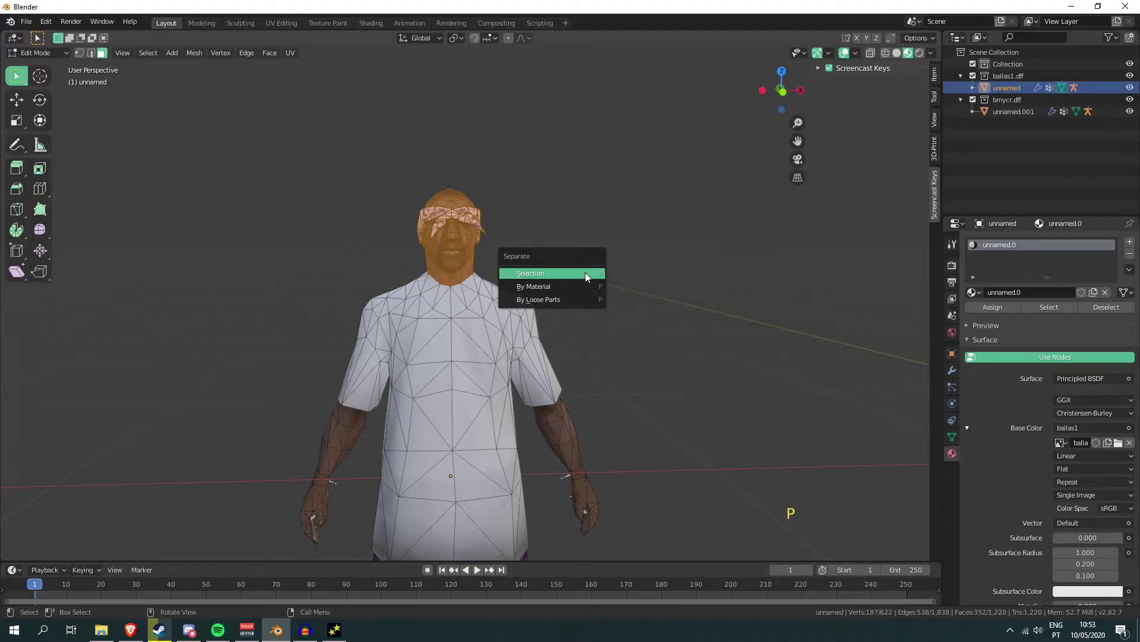
key(Tab)
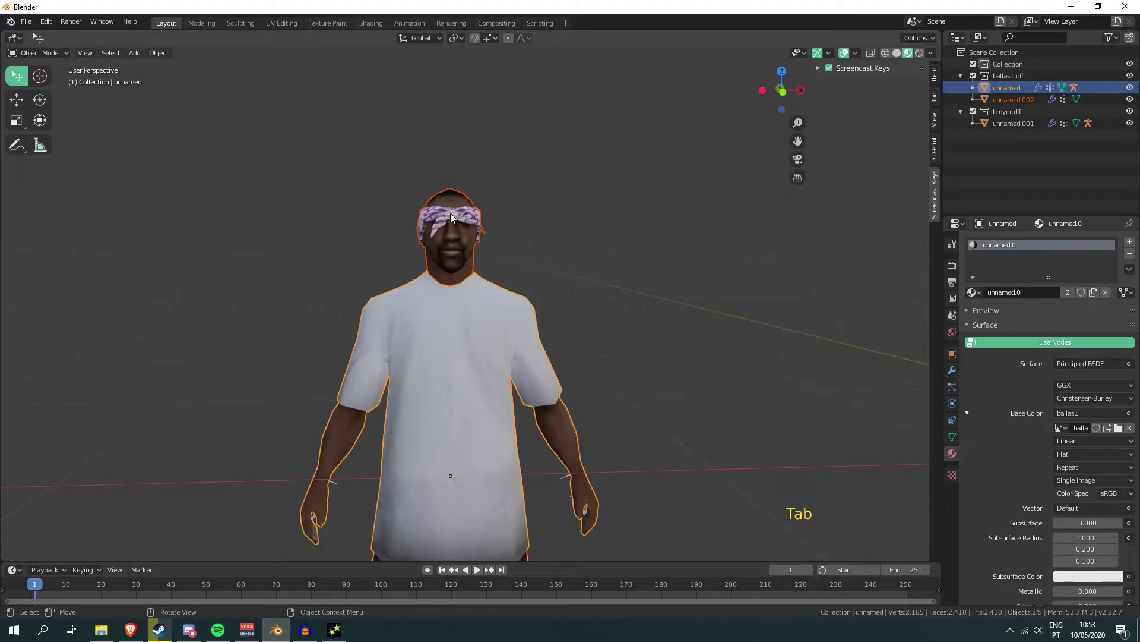
click(453, 215)
scroll(down, 3)
key(g)
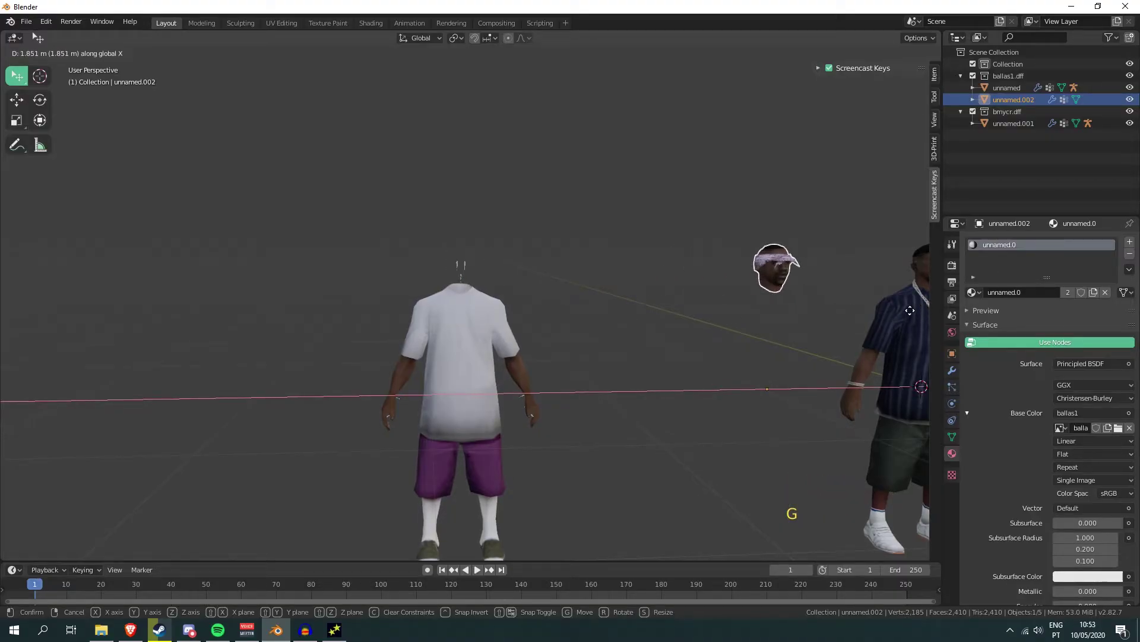
Delete the headless white-shirt body, leaving the head and striped-shirt character
middle_click(539, 356)
middle_click(636, 387)
scroll(down, 3)
click(425, 319)
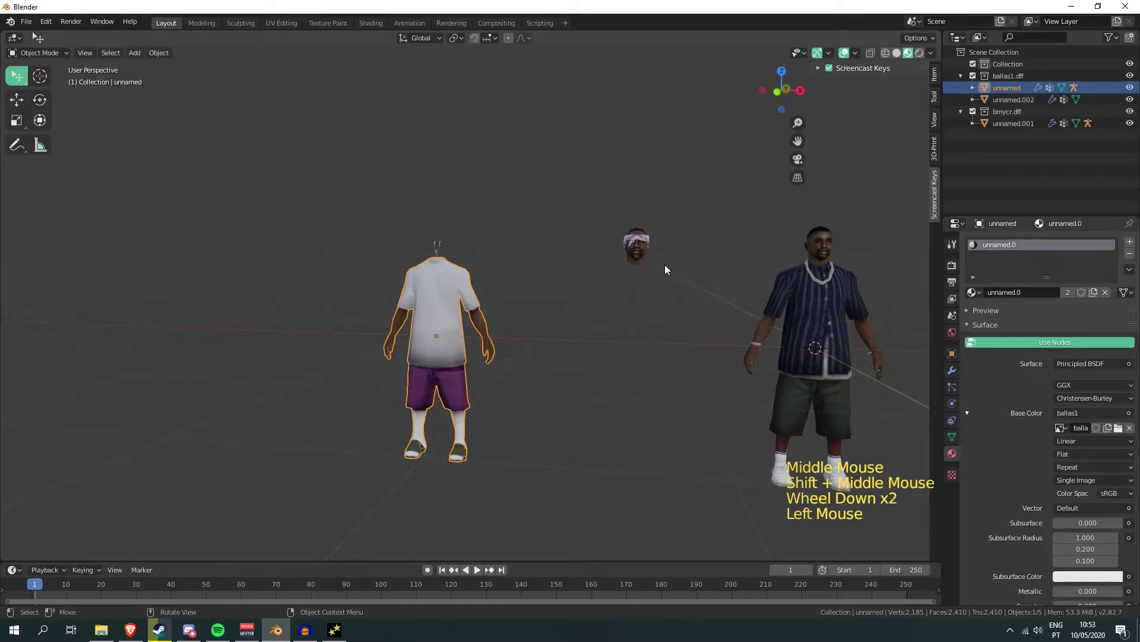
key(x)
click(1016, 92)
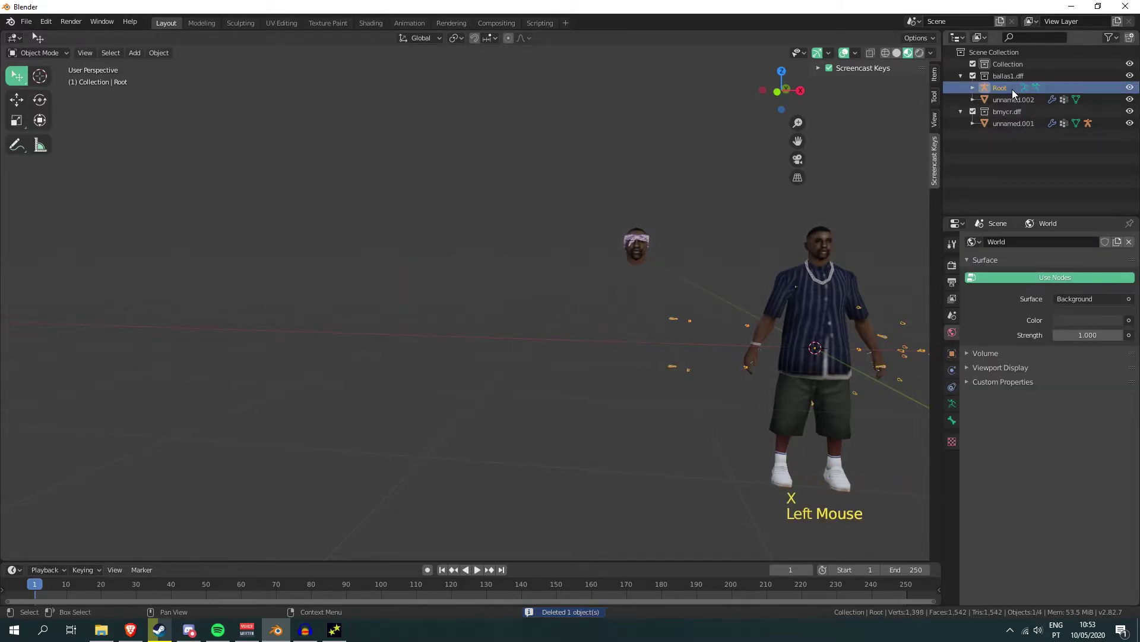
right_click(1016, 92)
middle_click(621, 324)
scroll(up, 3)
middle_click(417, 310)
scroll(up, 3)
click(226, 180)
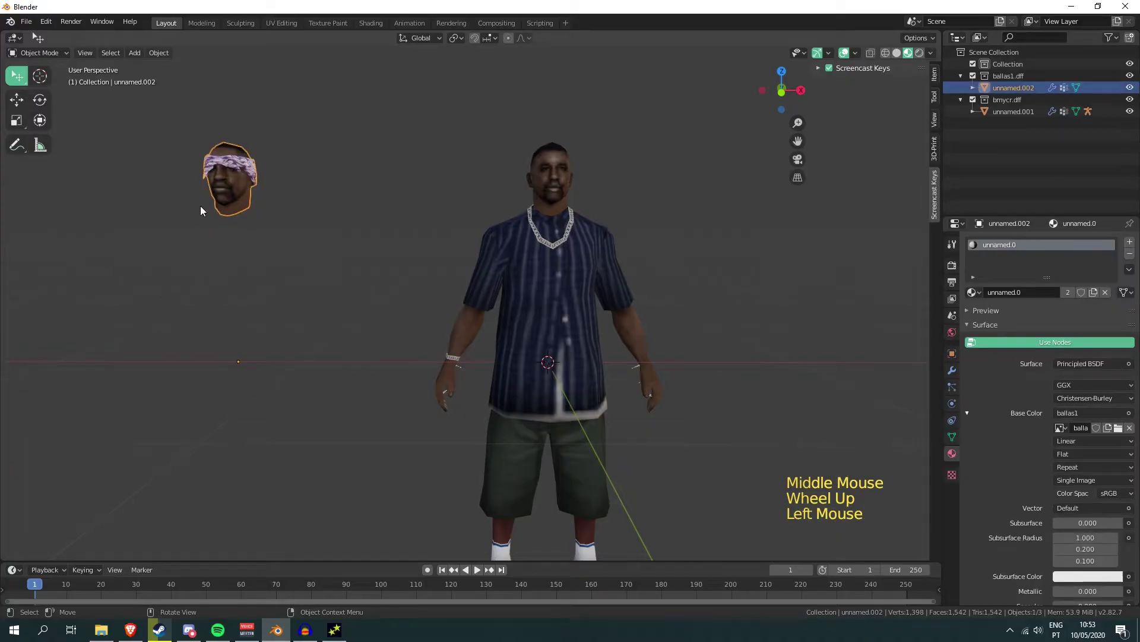
click(562, 281)
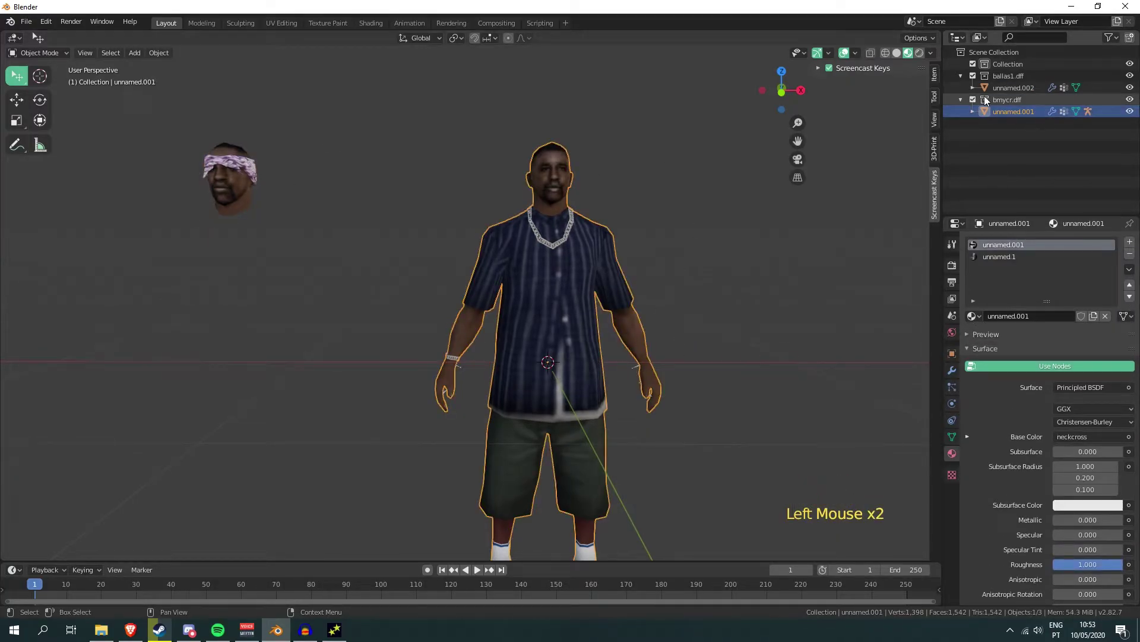
click(974, 114)
click(1021, 162)
middle_click(667, 371)
middle_click(492, 417)
scroll(up, 3)
scroll(down, 3)
middle_click(450, 244)
middle_click(573, 274)
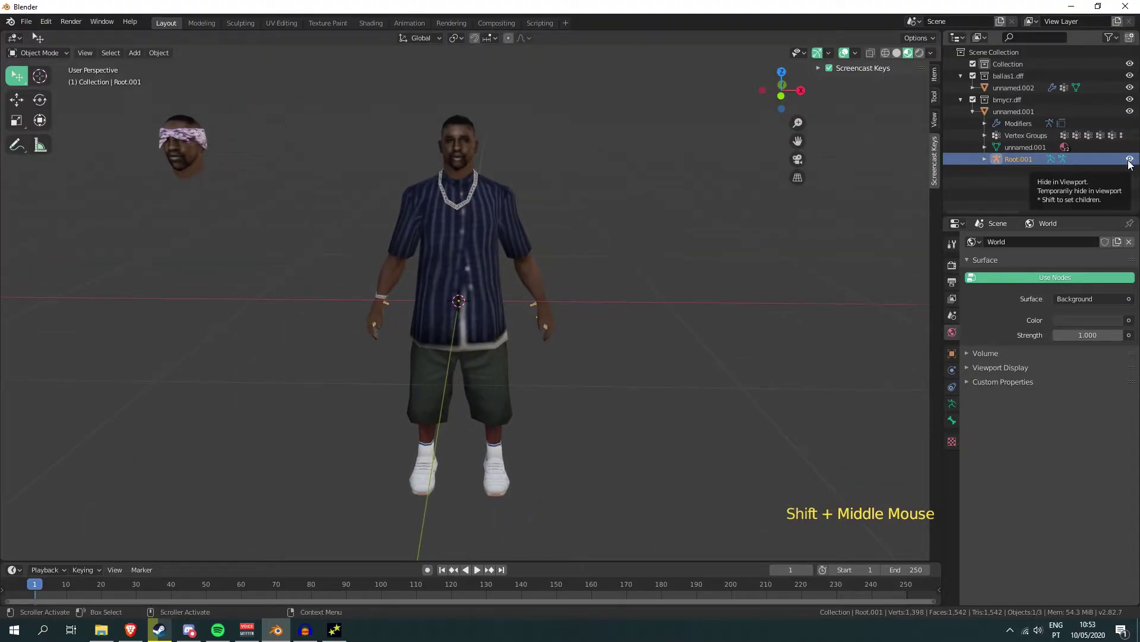
click(1132, 160)
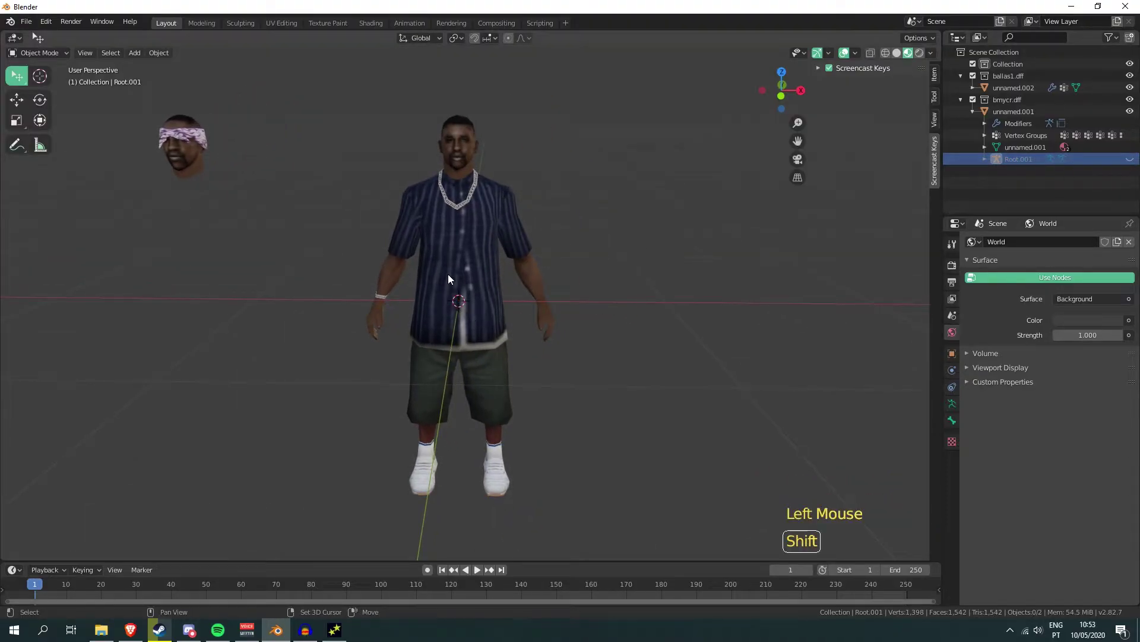
middle_click(428, 277)
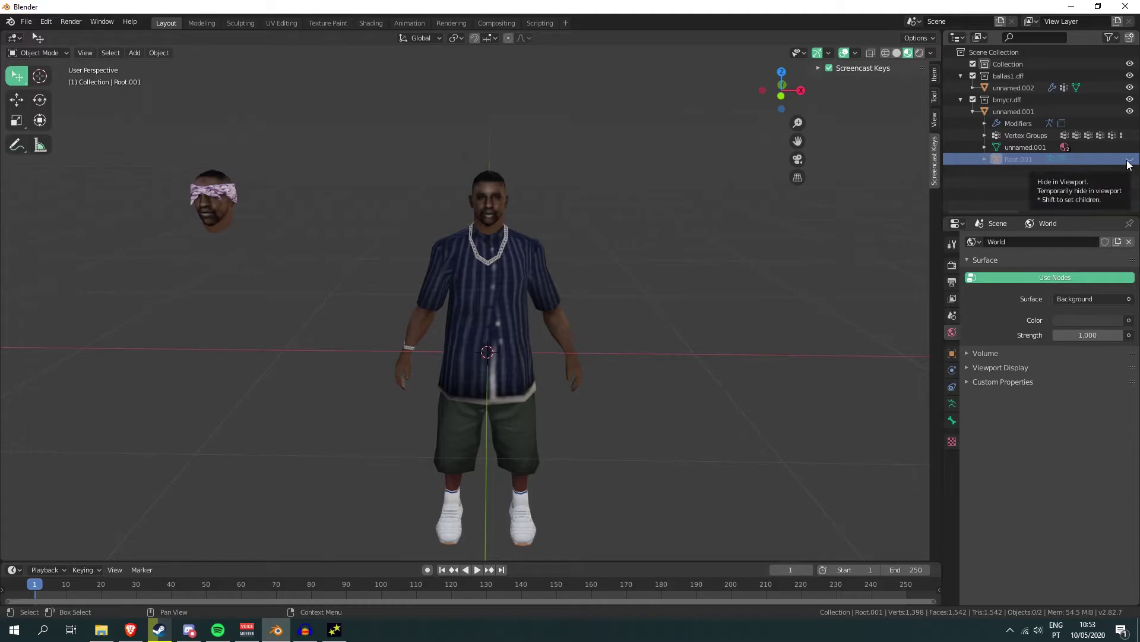
click(488, 237)
click(215, 206)
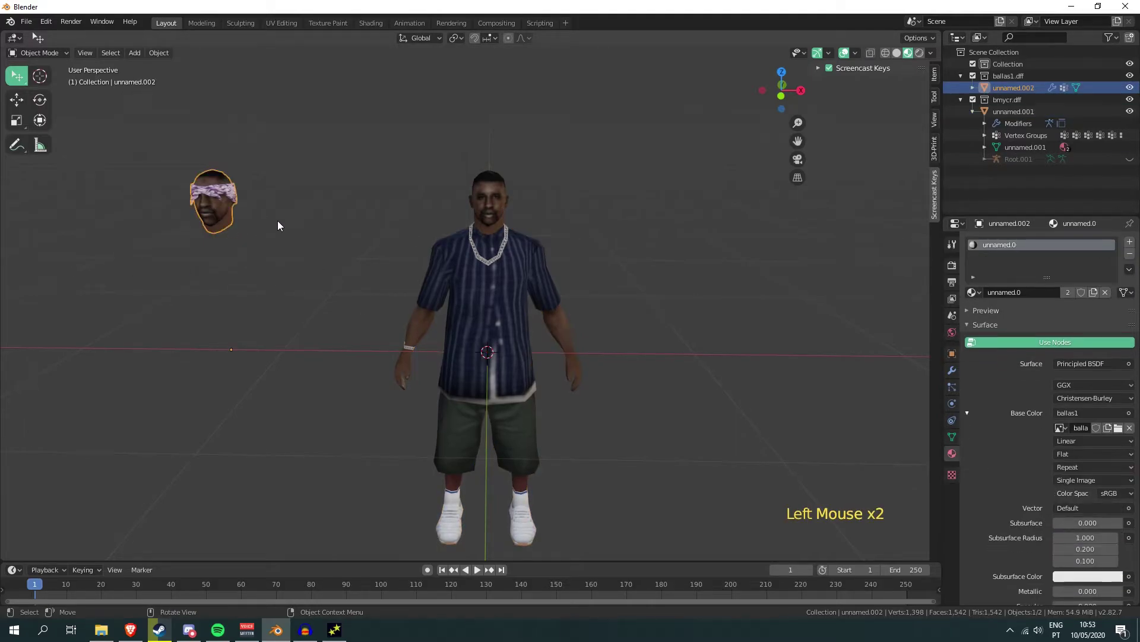
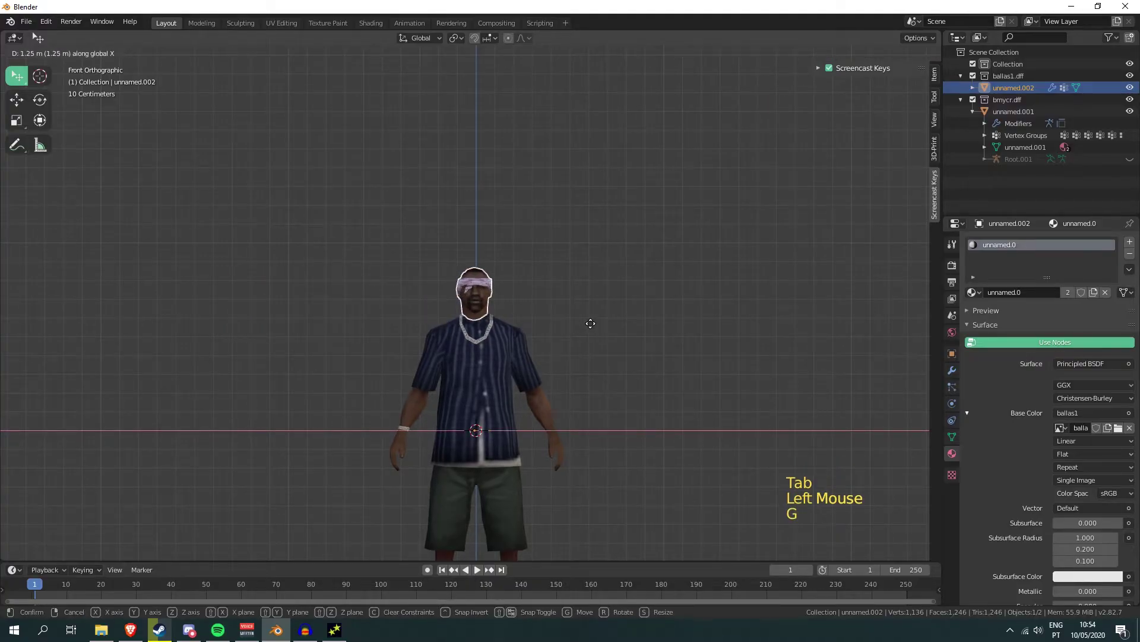
Zoom into the neck and fine-tune the bandana head's position on the collar
scroll(up, 3)
middle_click(591, 348)
scroll(up, 3)
key(g)
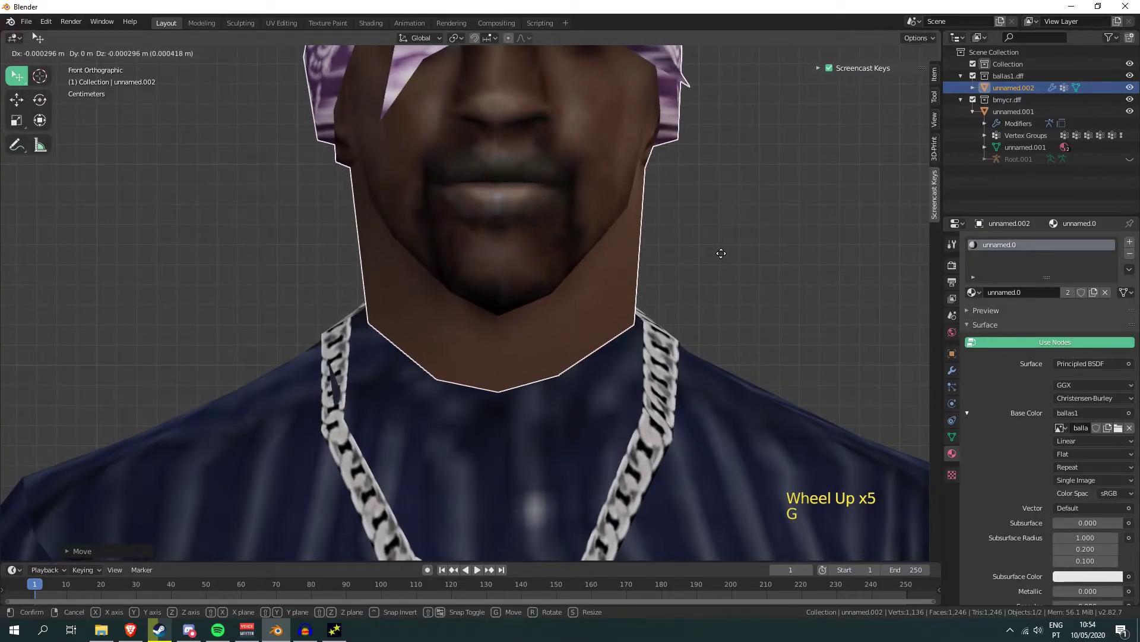
Confirm the head's placement and orbit around the character to check the neck fit from all sides
click(749, 303)
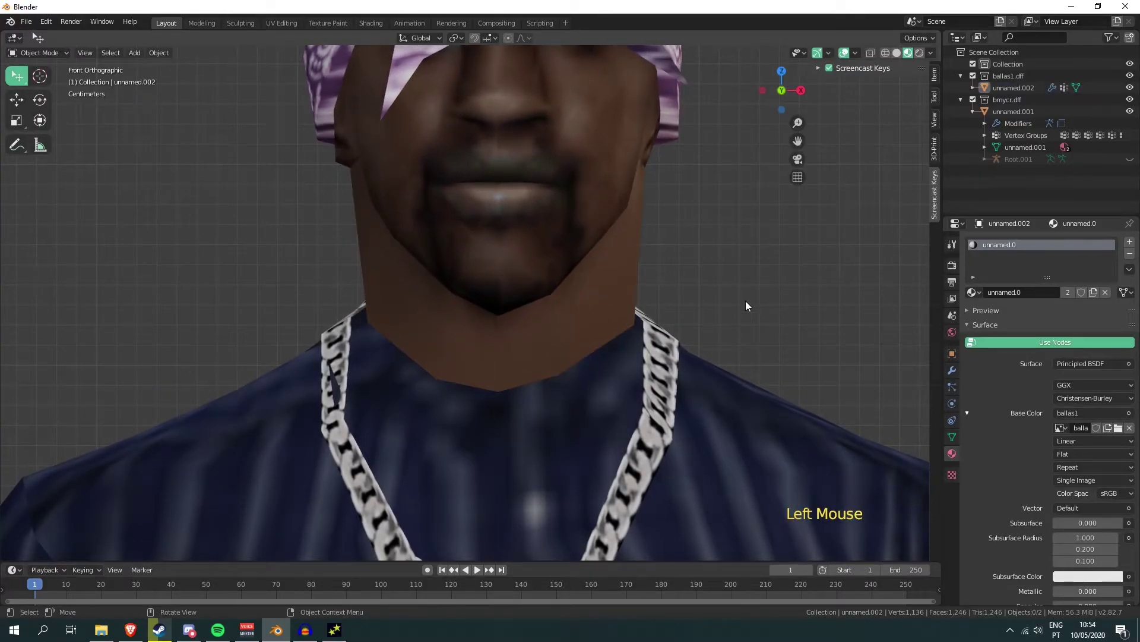
middle_click(749, 304)
scroll(down, 3)
middle_click(701, 309)
scroll(down, 3)
middle_click(480, 365)
scroll(down, 3)
middle_click(541, 361)
middle_click(560, 401)
middle_click(537, 307)
middle_click(521, 298)
scroll(up, 3)
middle_click(607, 321)
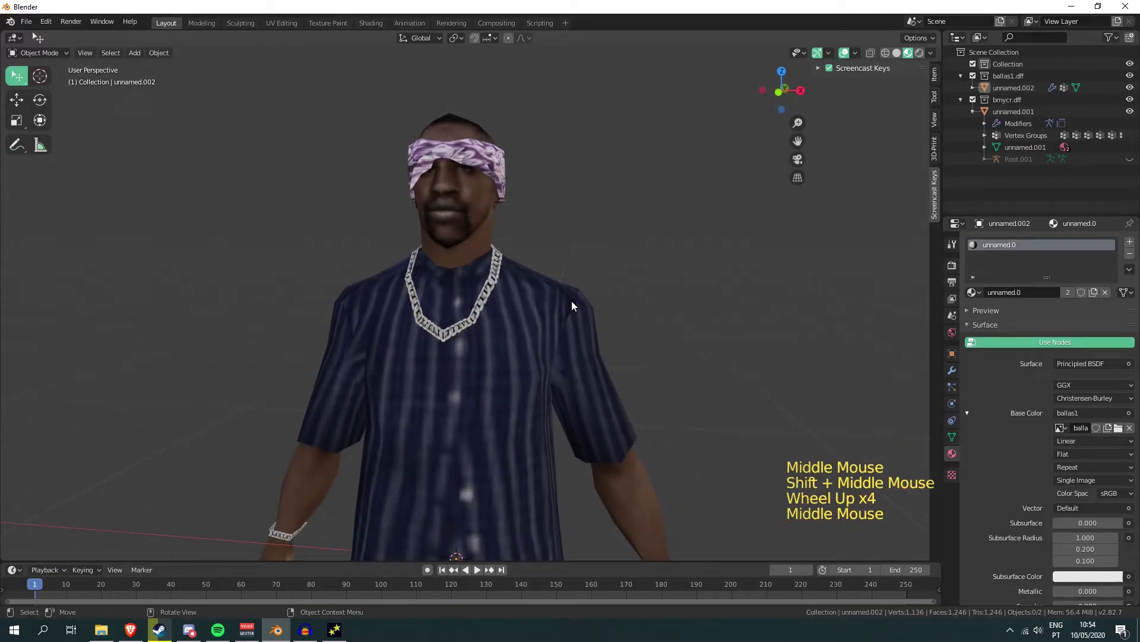
middle_click(497, 308)
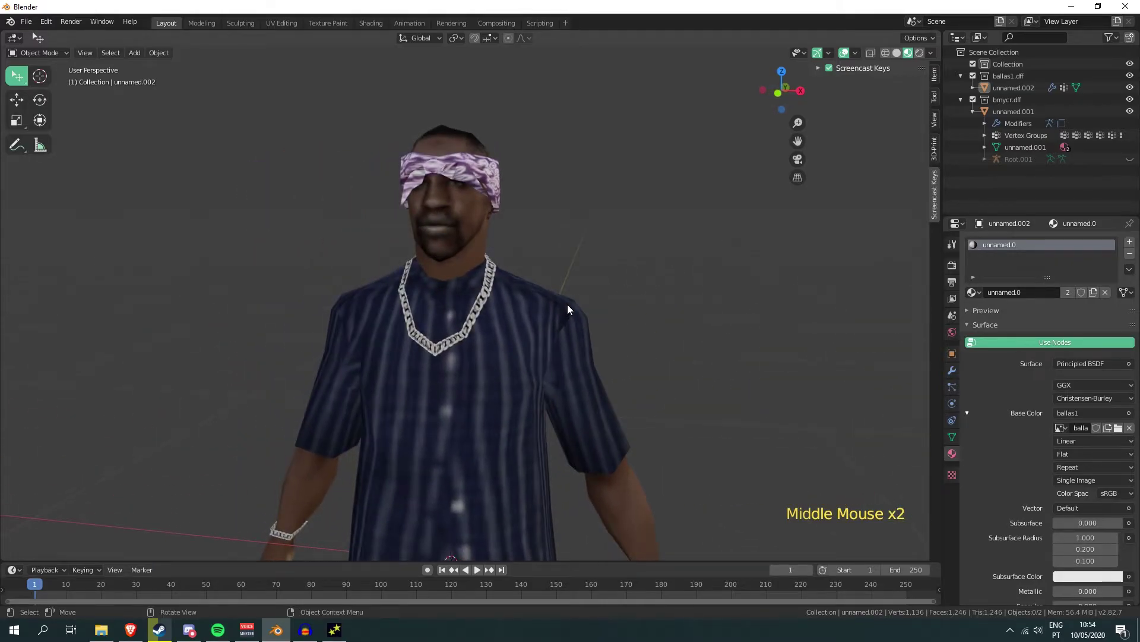
middle_click(583, 308)
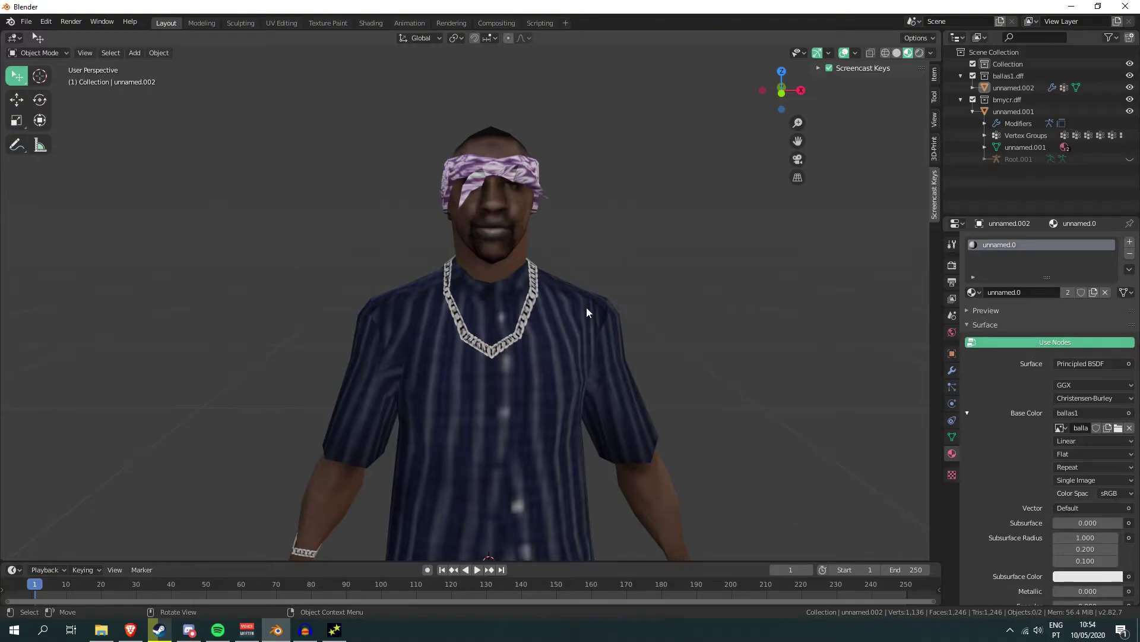
middle_click(601, 330)
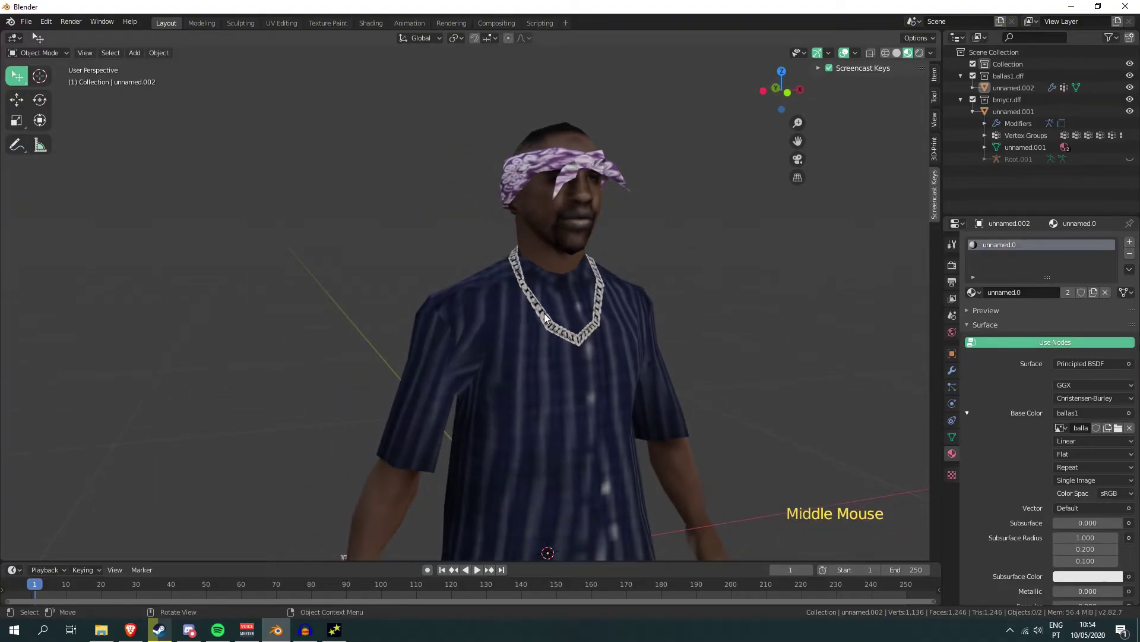
middle_click(657, 311)
scroll(up, 3)
scroll(down, 3)
middle_click(637, 280)
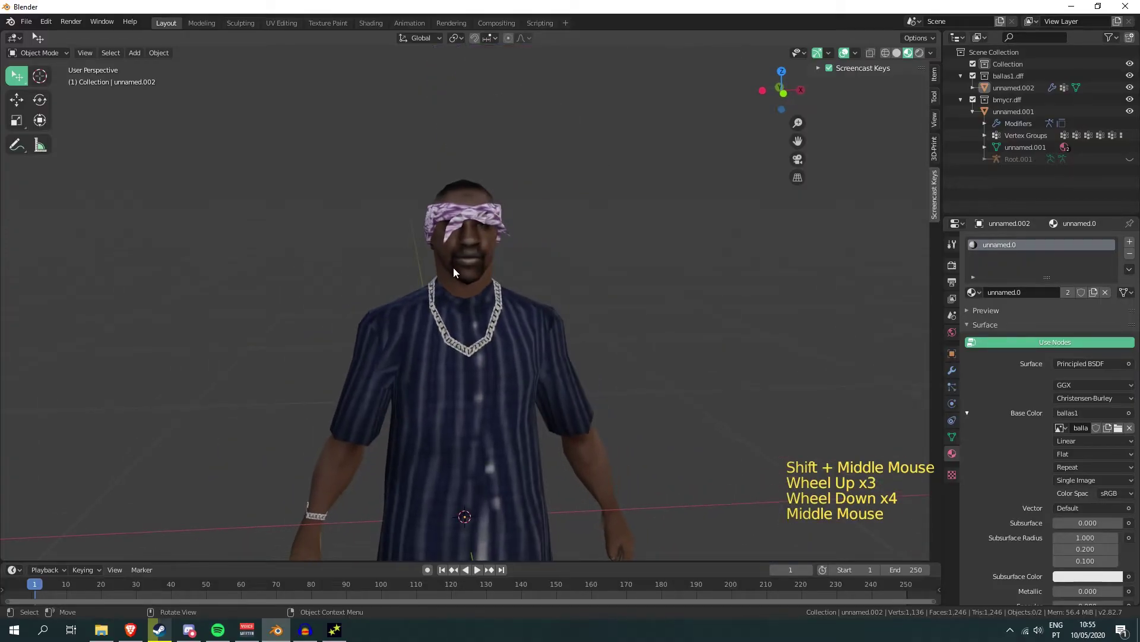
Join the bandana head and striped-shirt body into one object with Ctrl+J
click(459, 261)
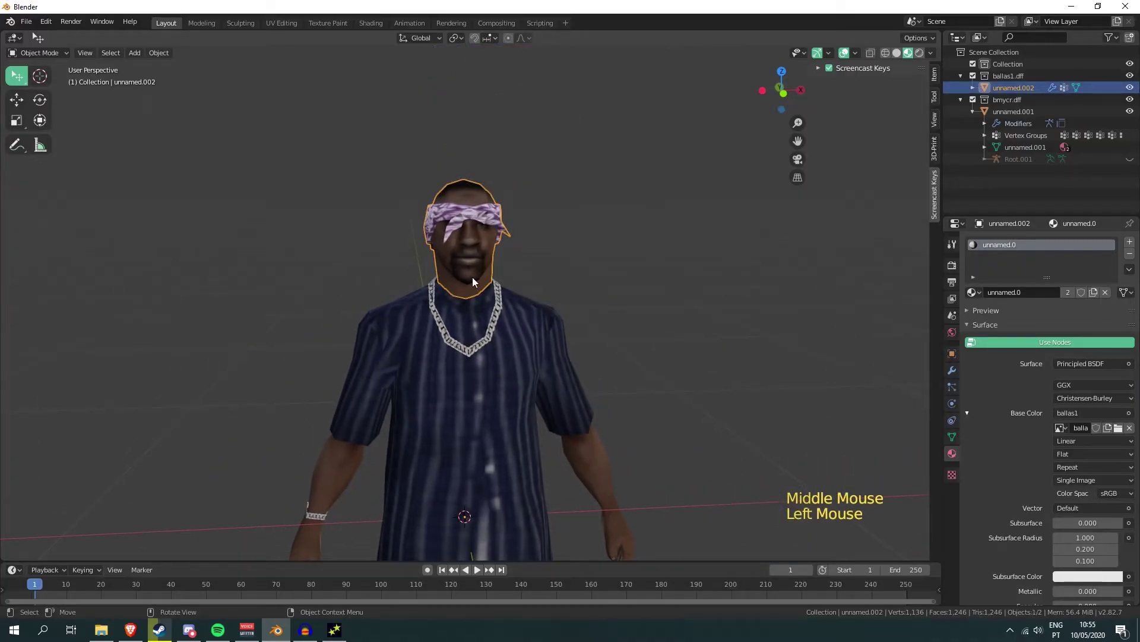
click(491, 424)
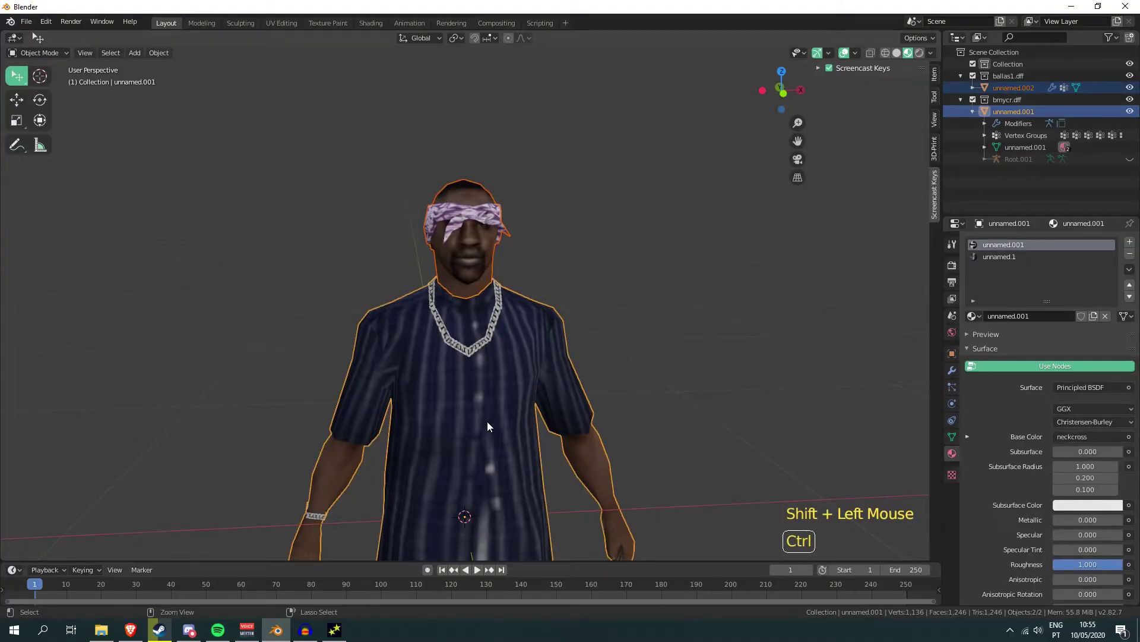
key(ctrl+j)
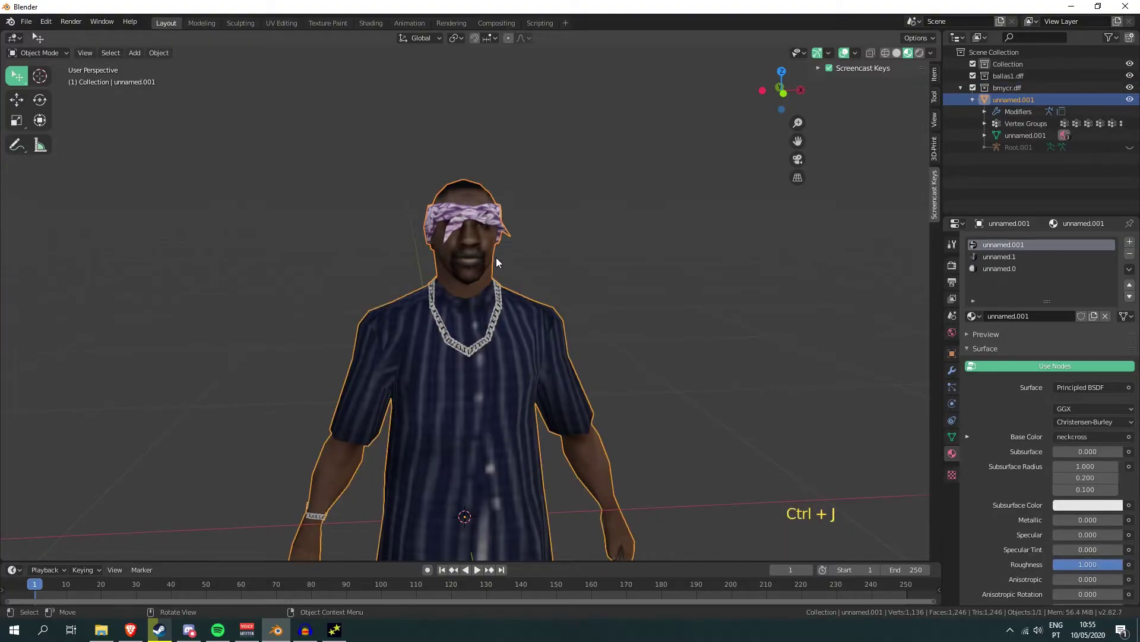
click(479, 234)
click(591, 281)
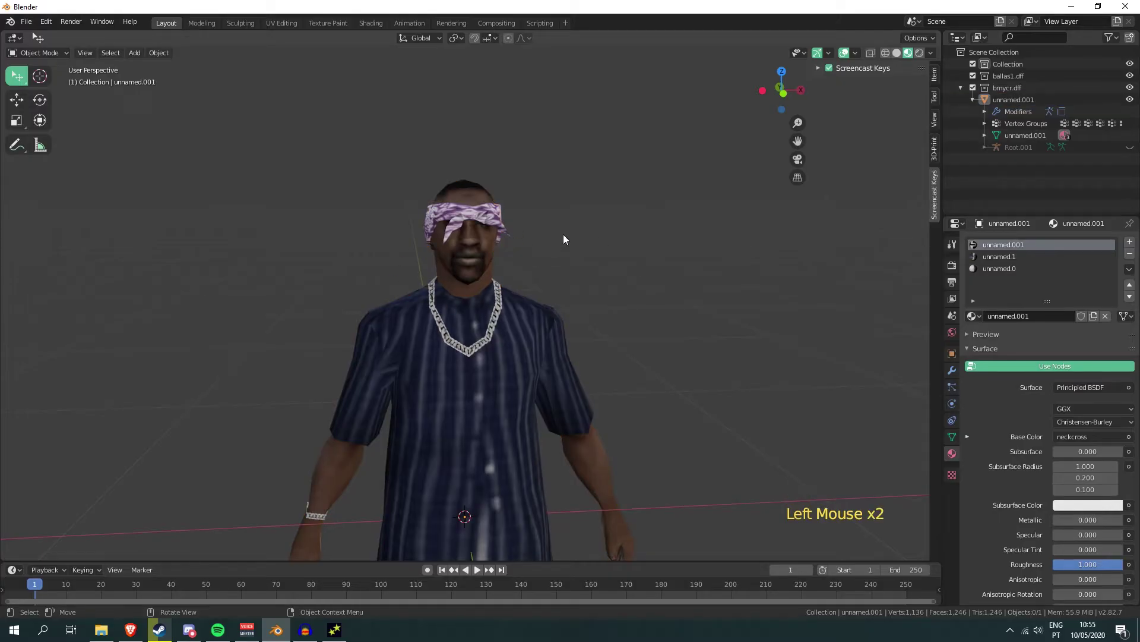
Select the combined character and zoom in on the neck seam from the side
middle_click(495, 416)
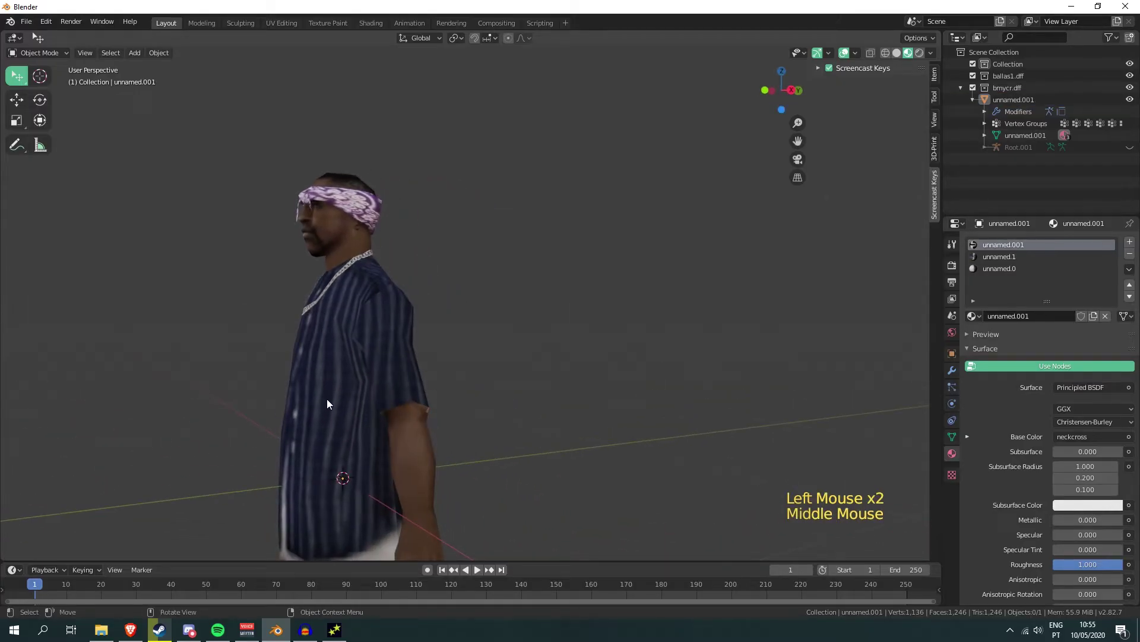
middle_click(342, 376)
click(499, 223)
scroll(up, 3)
middle_click(629, 184)
scroll(up, 3)
Merge the overlapping neck vertices in Edit Mode to stitch the head-to-body seam
key(Tab)
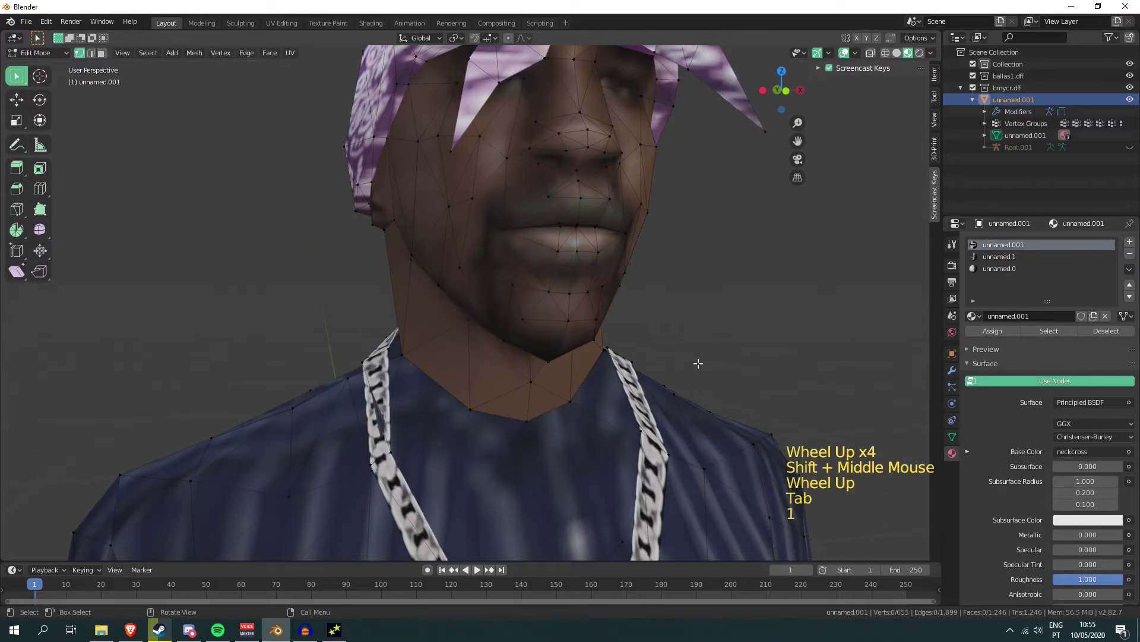
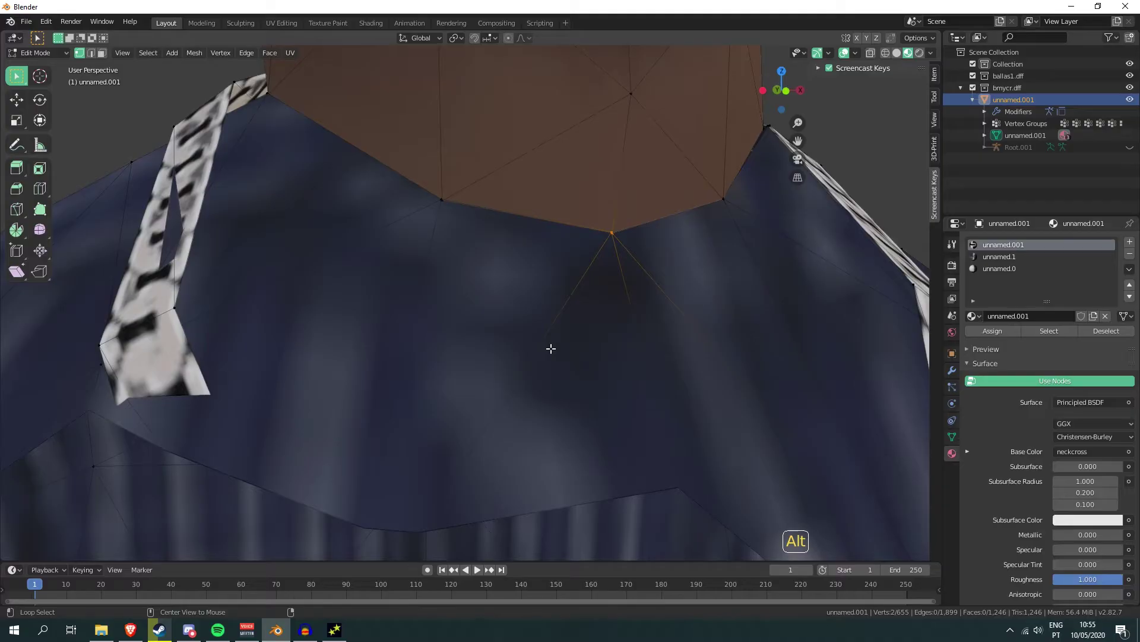
key(alt+m)
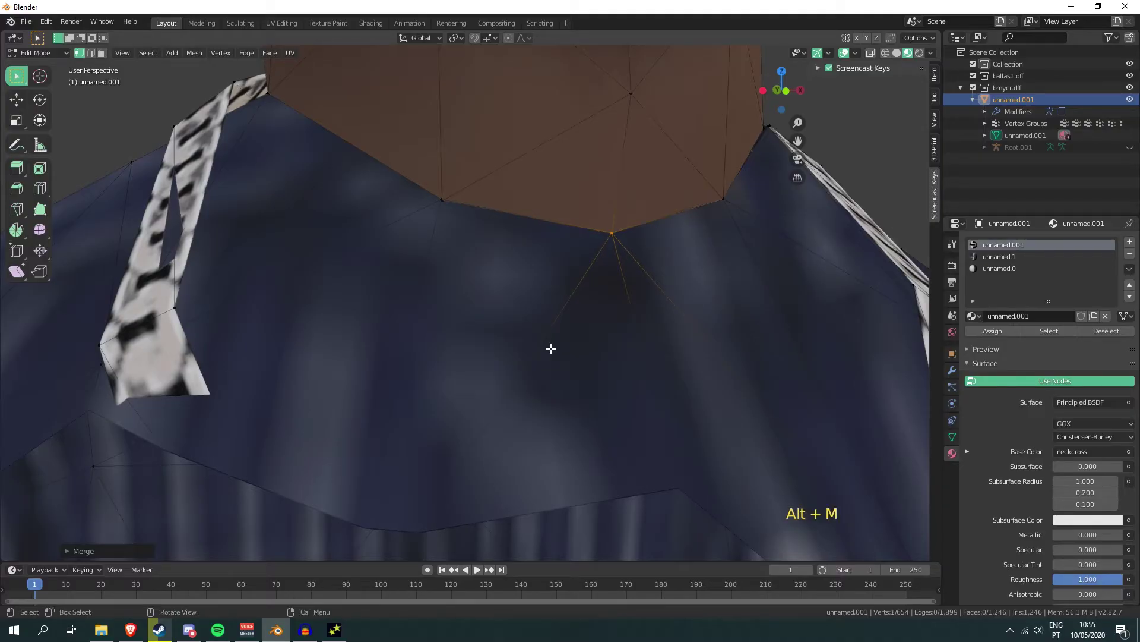
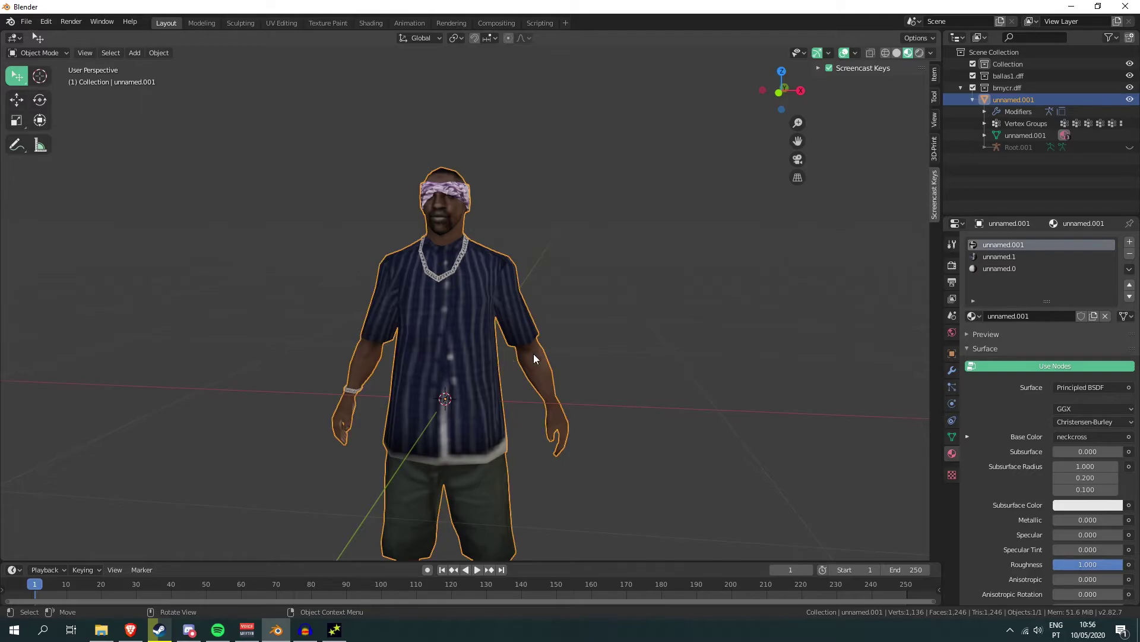
Orbit around the merged character to inspect the joined head and necklace from several angles
scroll(up, 3)
middle_click(533, 358)
scroll(down, 3)
middle_click(649, 373)
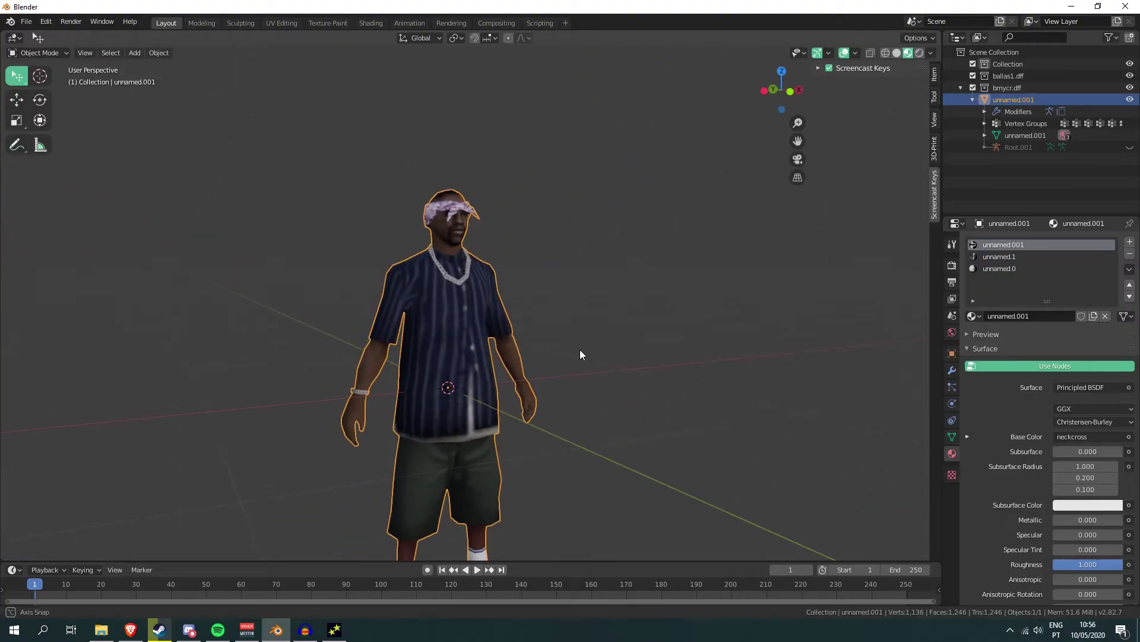
middle_click(521, 334)
scroll(up, 3)
middle_click(610, 375)
scroll(down, 3)
middle_click(518, 366)
Select another material slot in Material Properties and expand its image texture settings
click(1011, 259)
click(1018, 250)
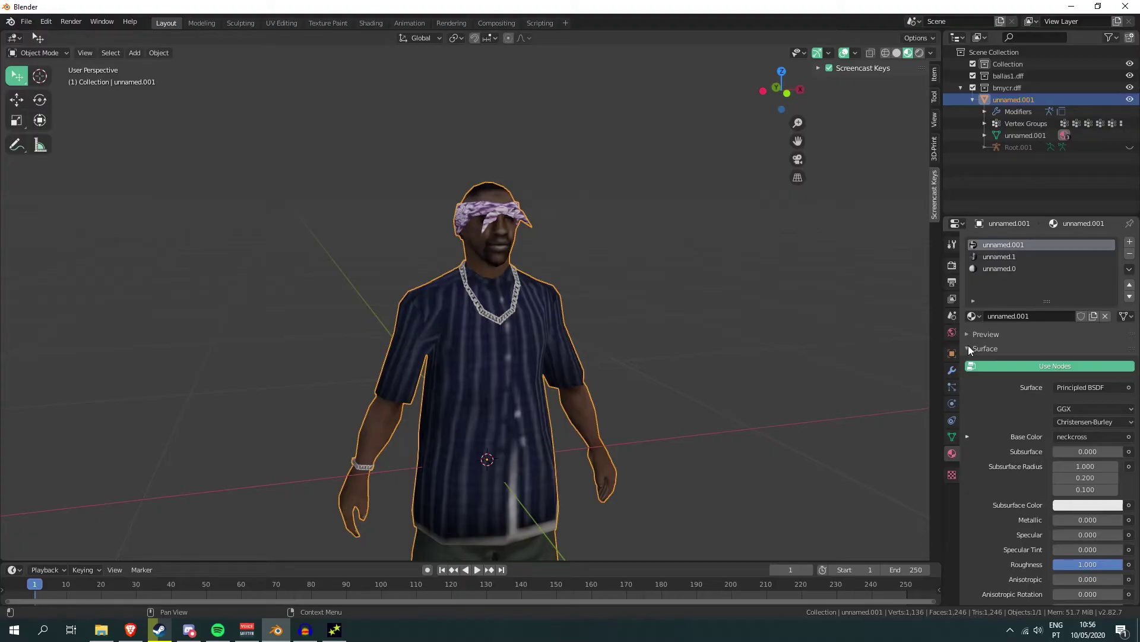
click(973, 350)
click(972, 349)
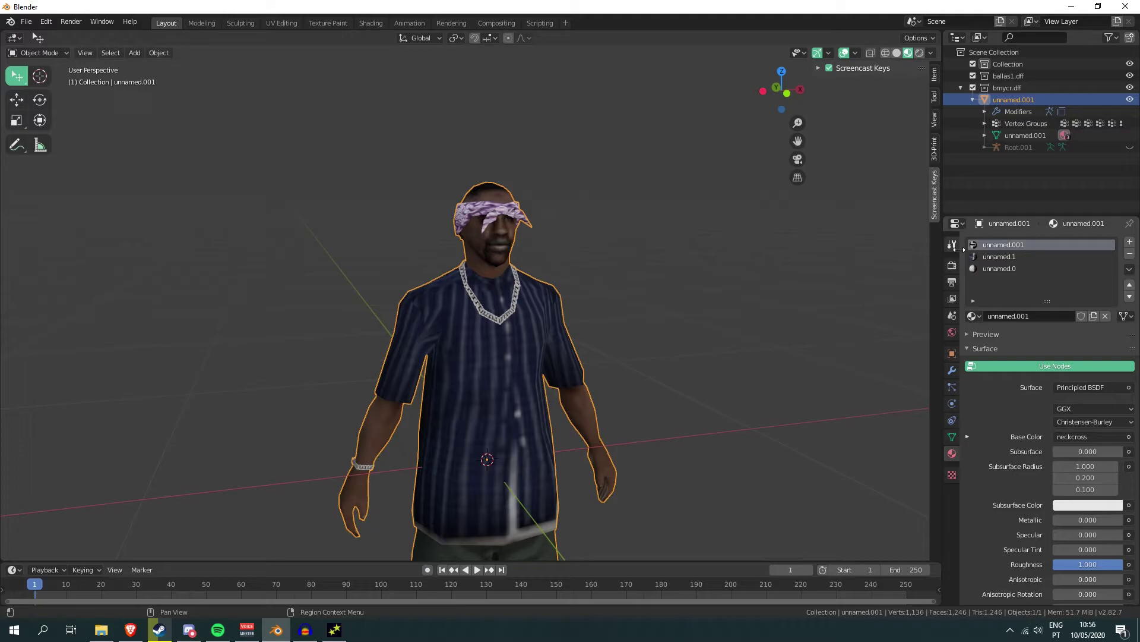
Browse to the checkcross material and view its Principled BSDF settings
click(1010, 260)
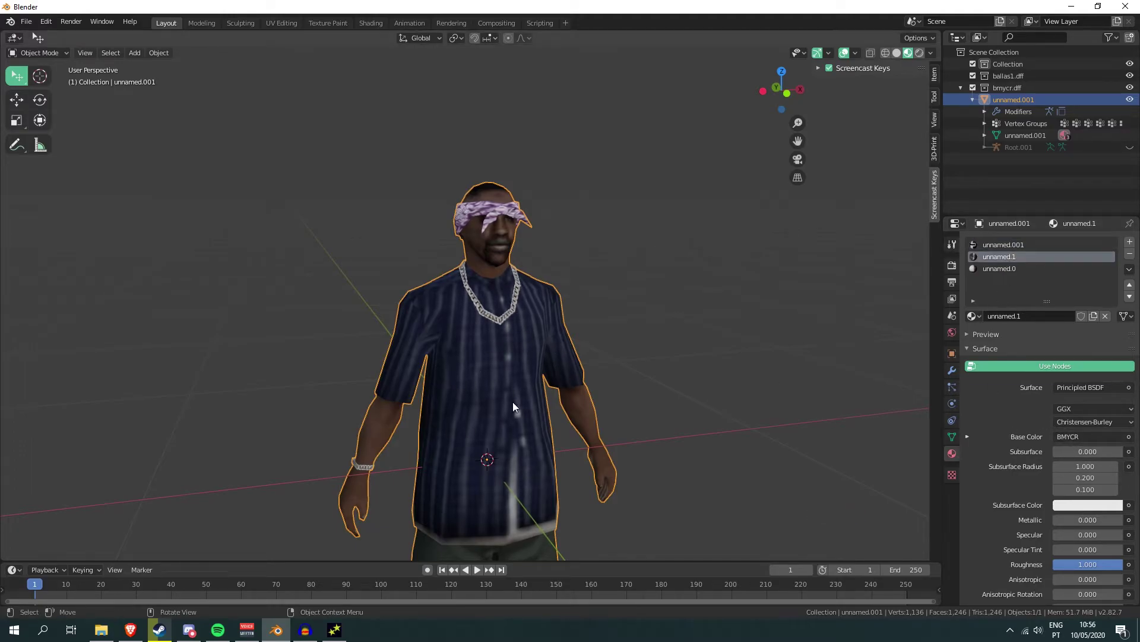
click(1009, 272)
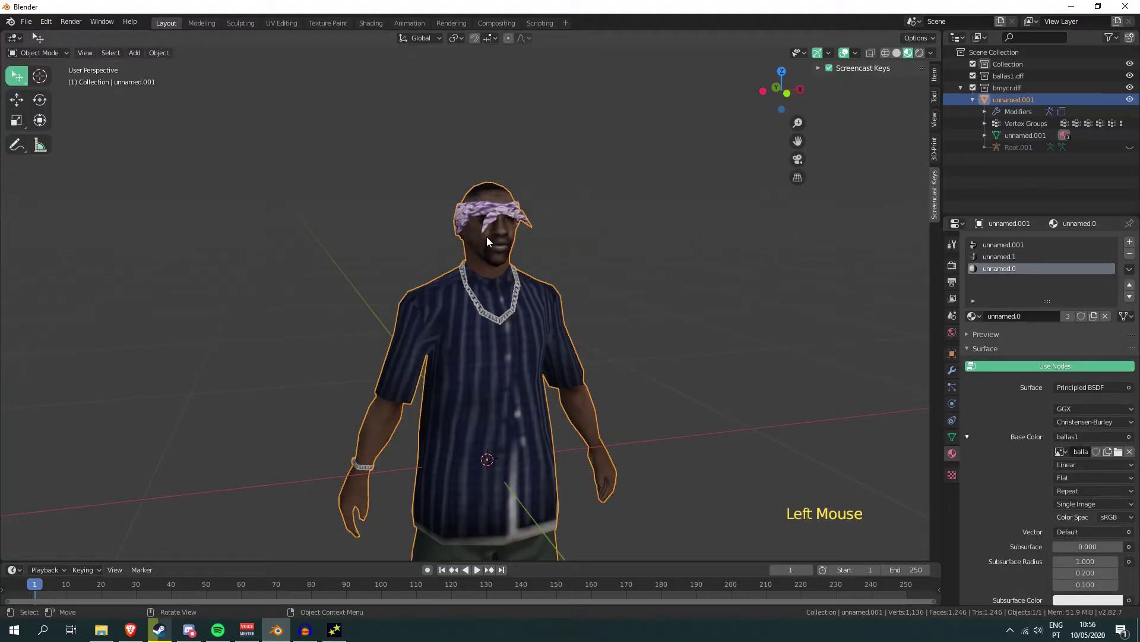
click(1027, 245)
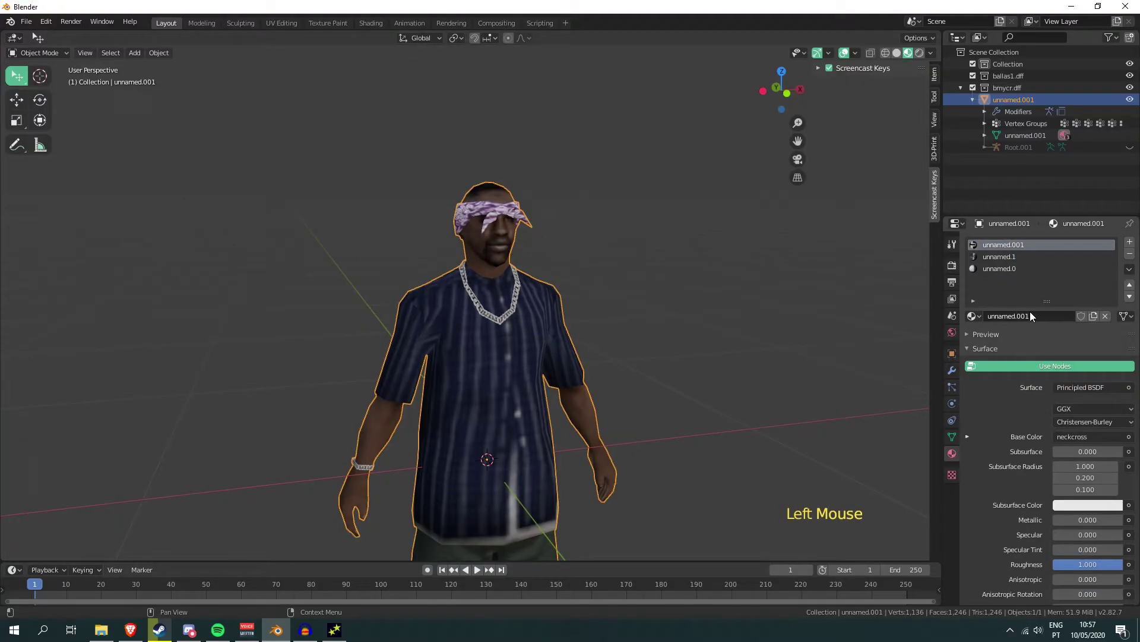
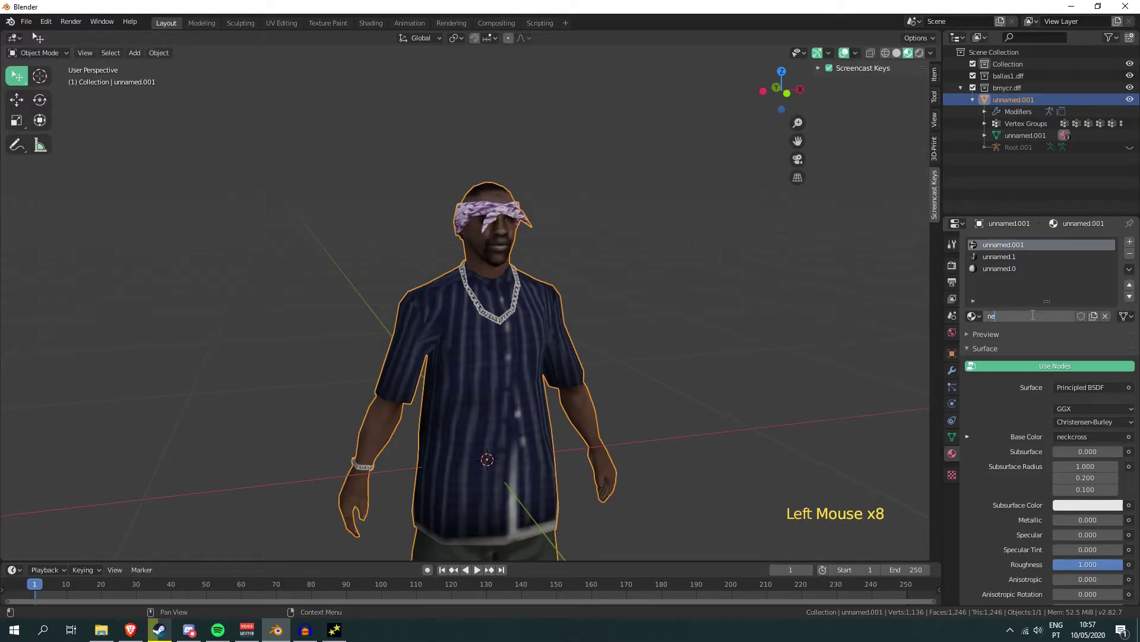
key(s)
key(BackSpace)
key(BackSpace)
key(s)
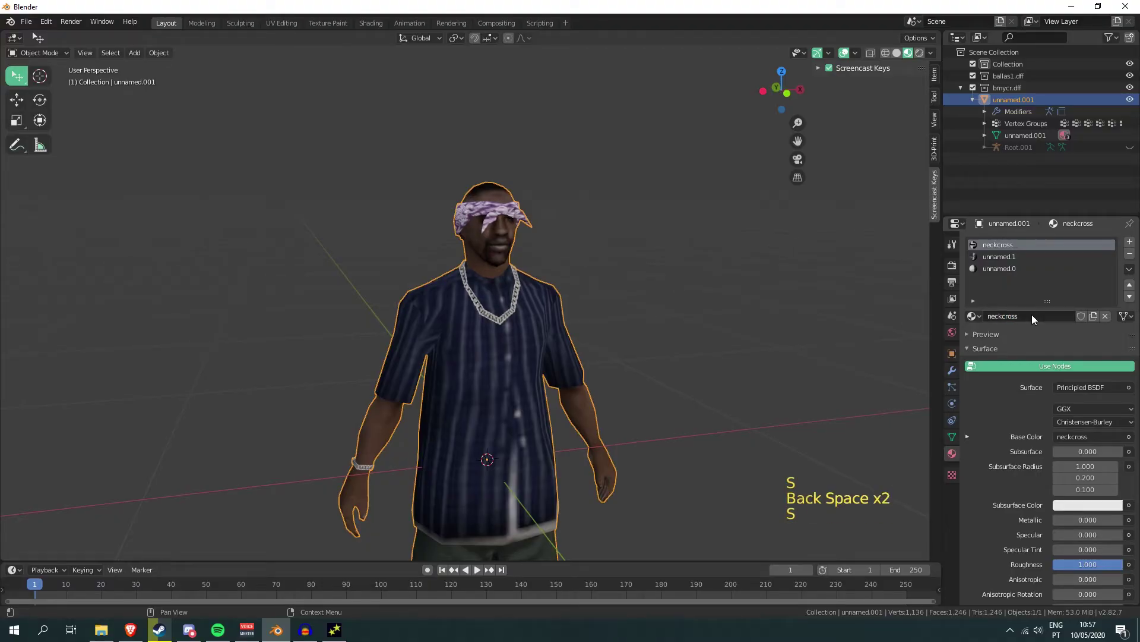
Inspect the mycr and ballas1 materials' shader settings, then return to the checkcross material
click(1021, 259)
click(1032, 319)
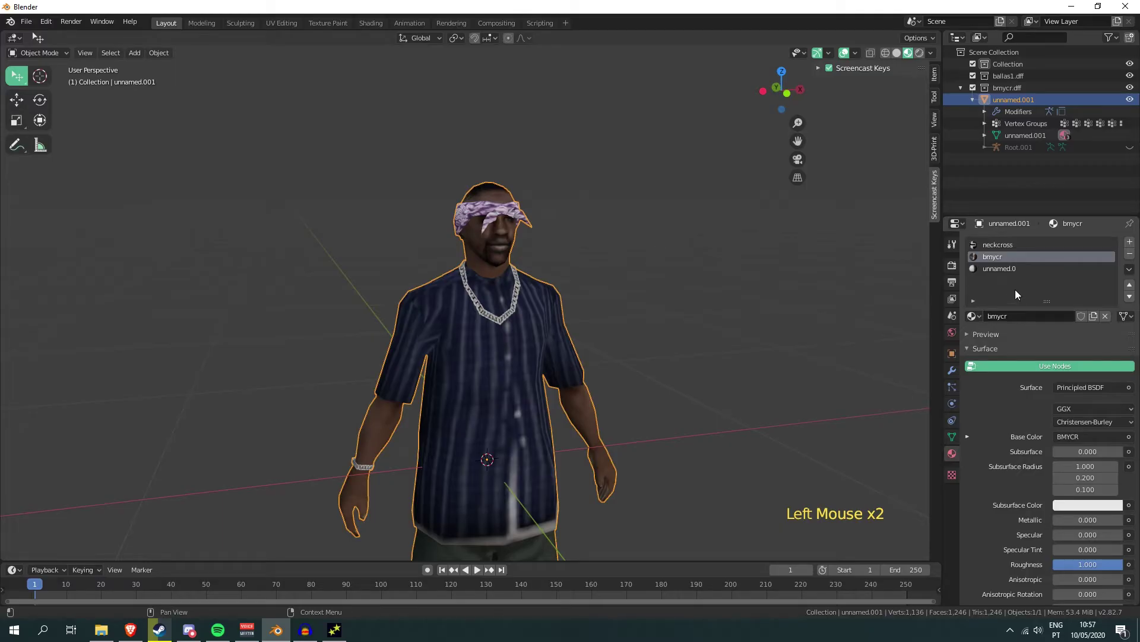
click(1013, 270)
click(1024, 313)
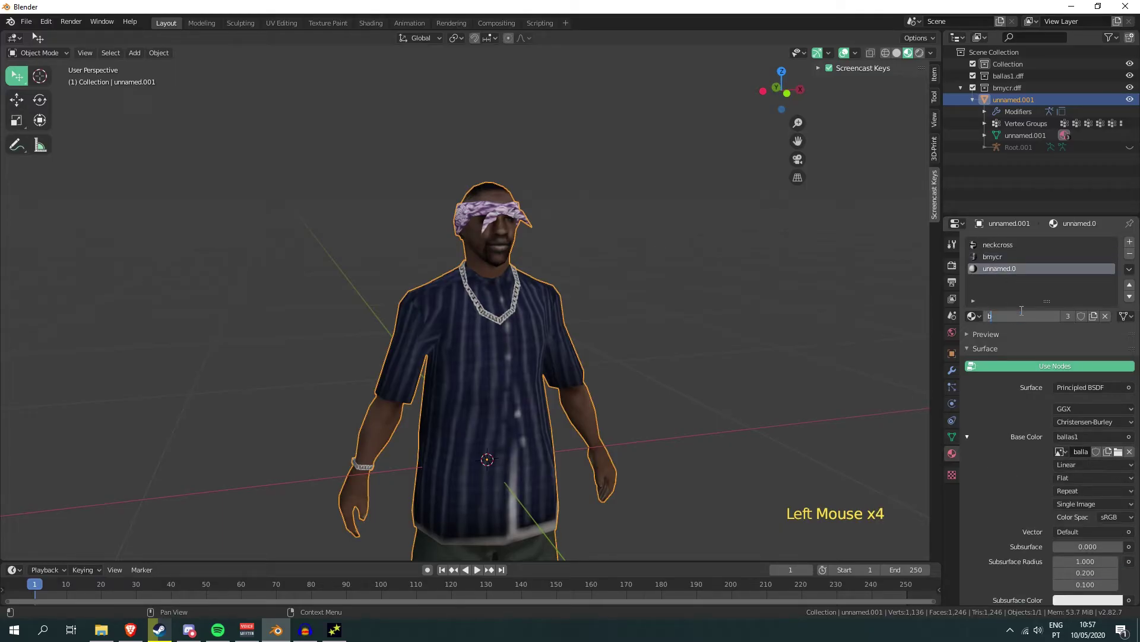
key(l)
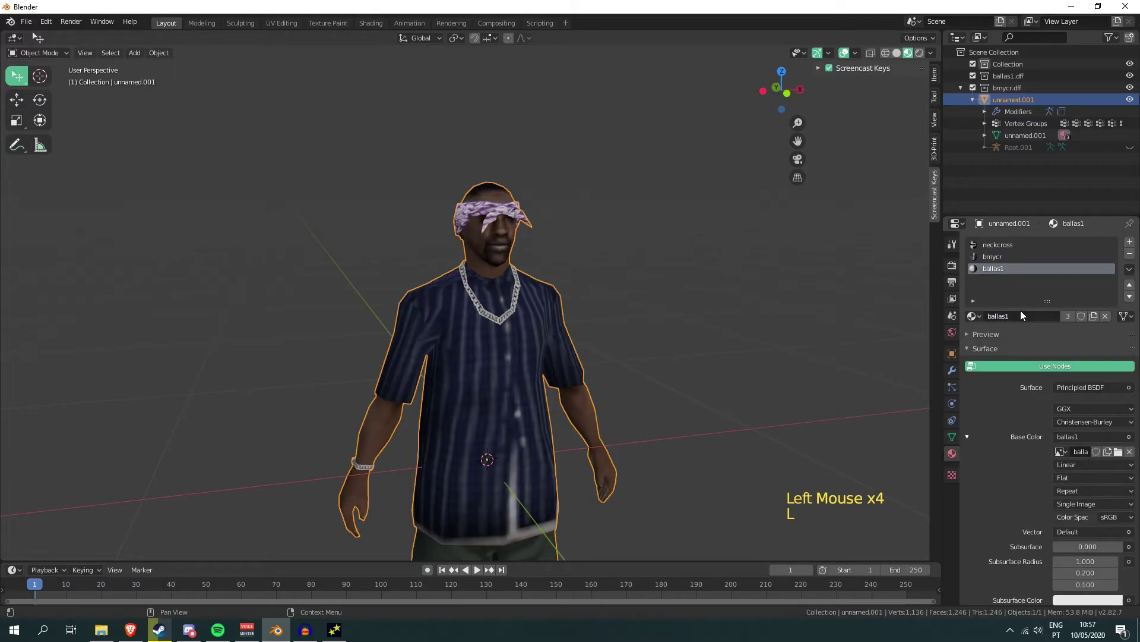
click(996, 246)
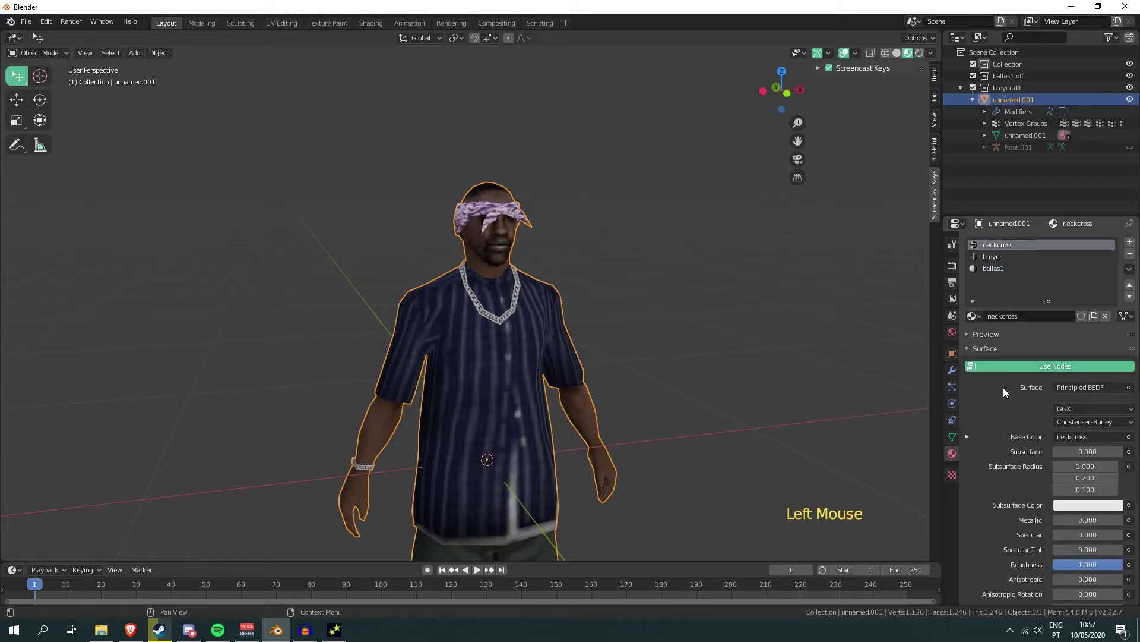
scroll(down, 3)
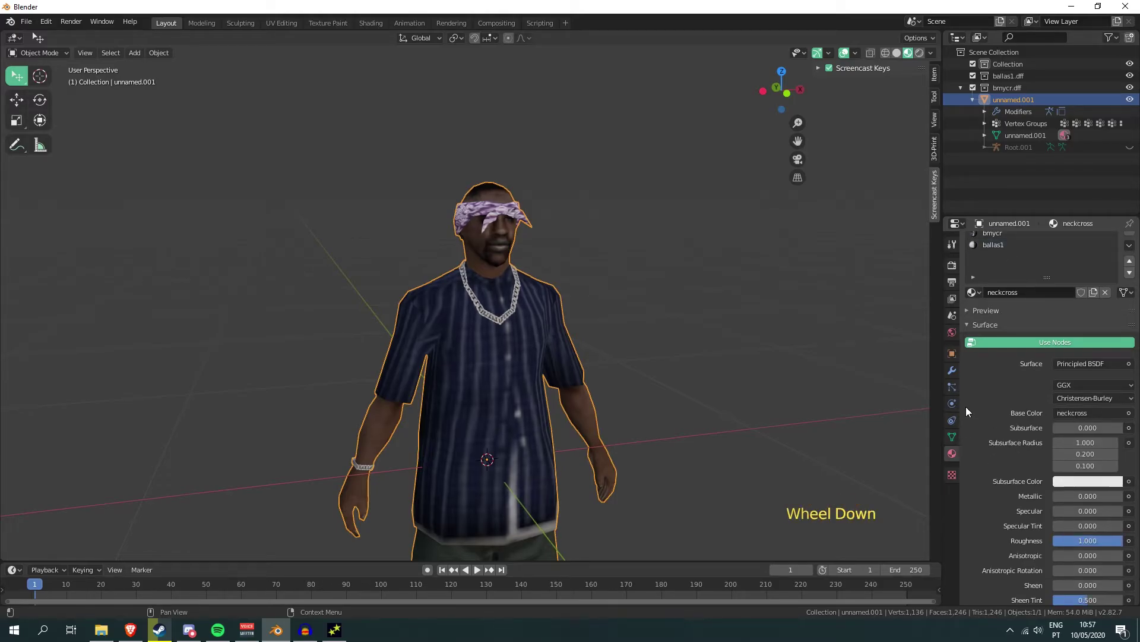
Reveal the material's blend settings (Alpha Clip) and check its viewport colour in the colour picker
click(972, 325)
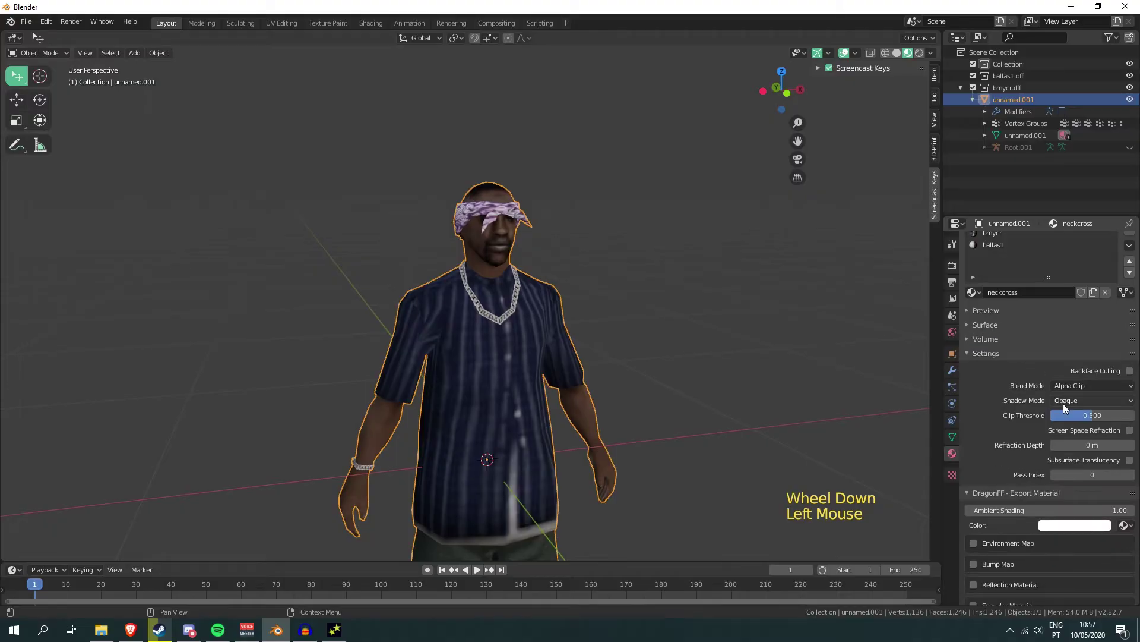
scroll(up, 3)
click(997, 256)
click(1002, 245)
scroll(down, 3)
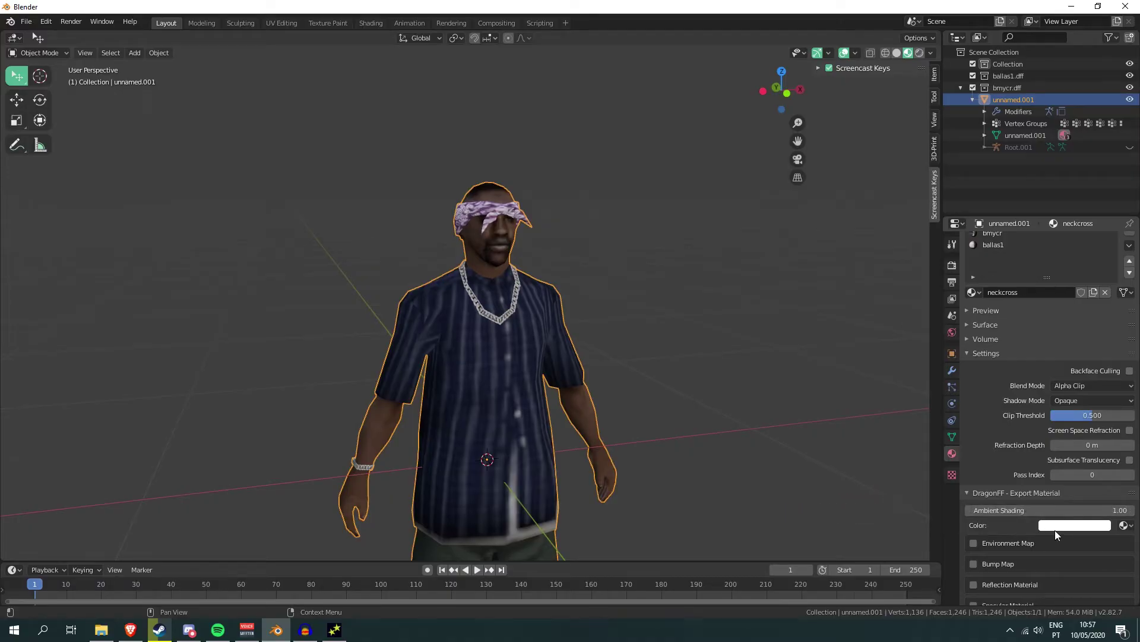
click(1057, 530)
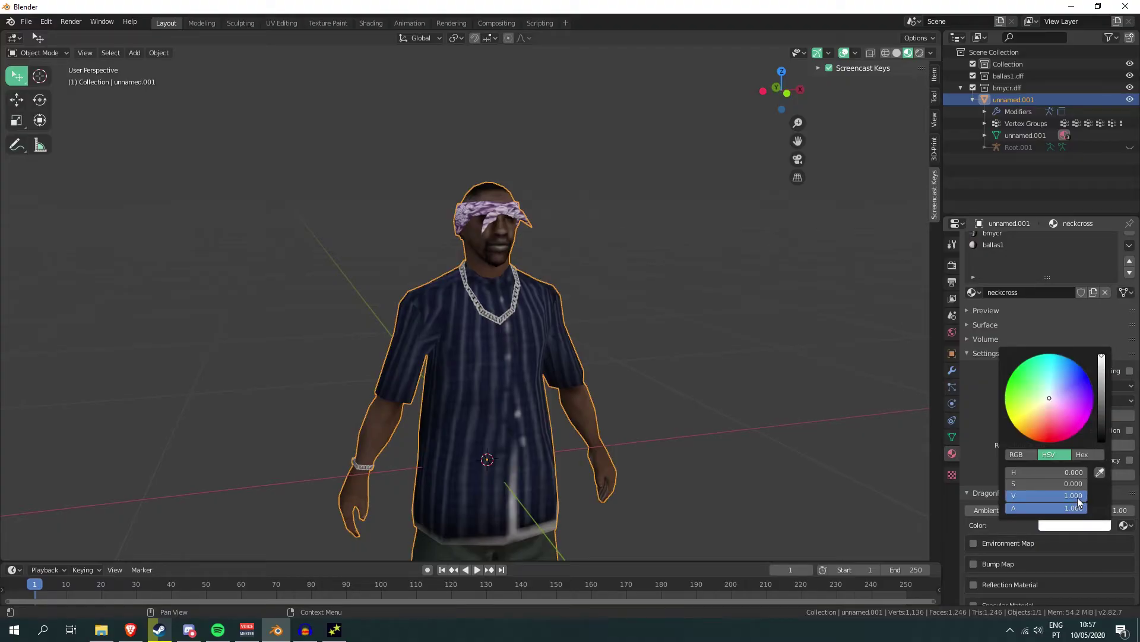
scroll(up, 3)
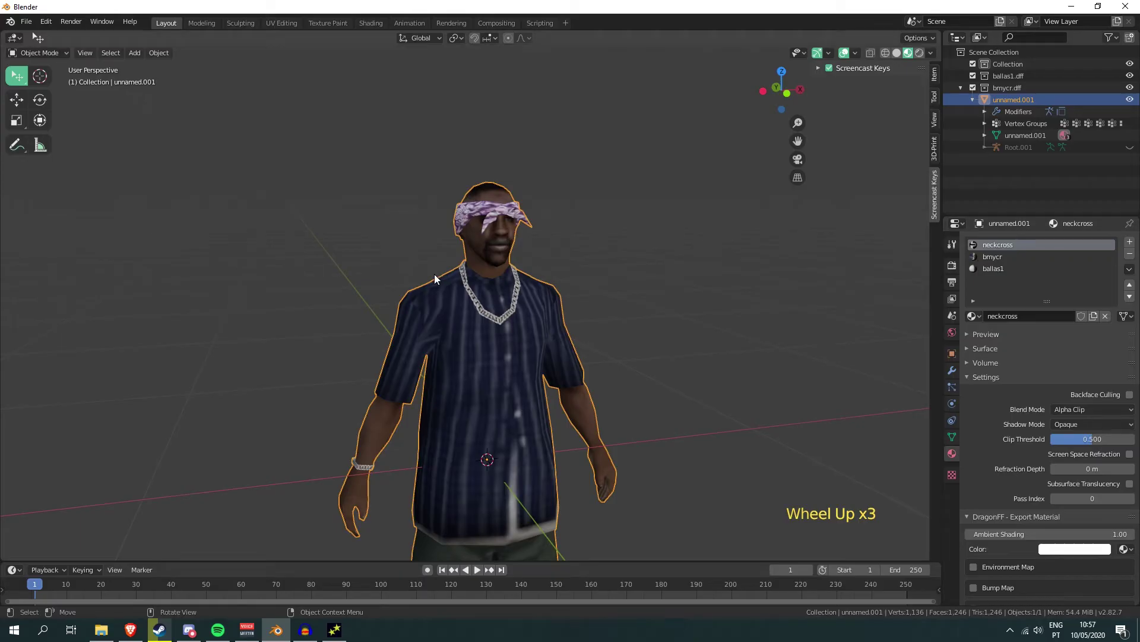
Switch to the mycr material and review its settings while viewing the character from other angles
click(1031, 250)
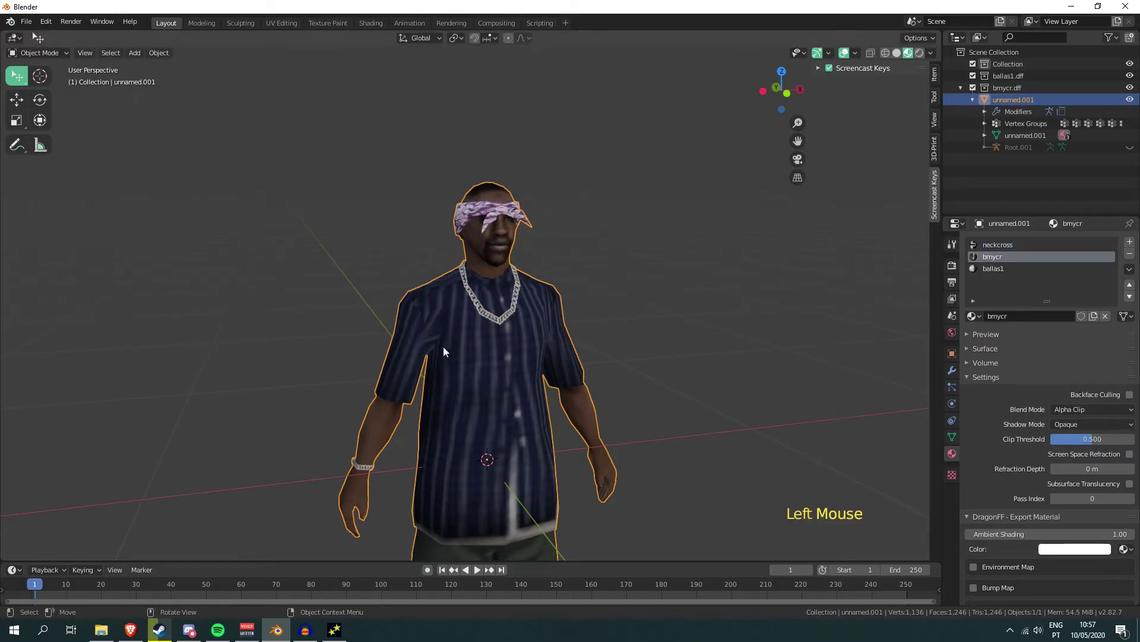
scroll(down, 3)
middle_click(499, 274)
scroll(up, 3)
middle_click(559, 272)
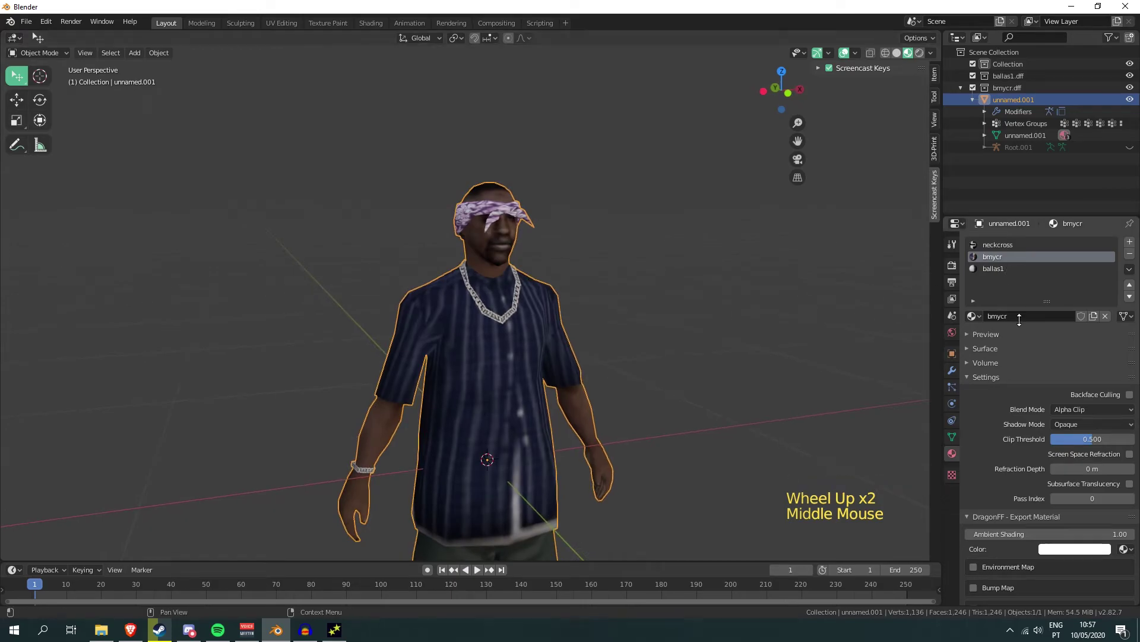
scroll(down, 3)
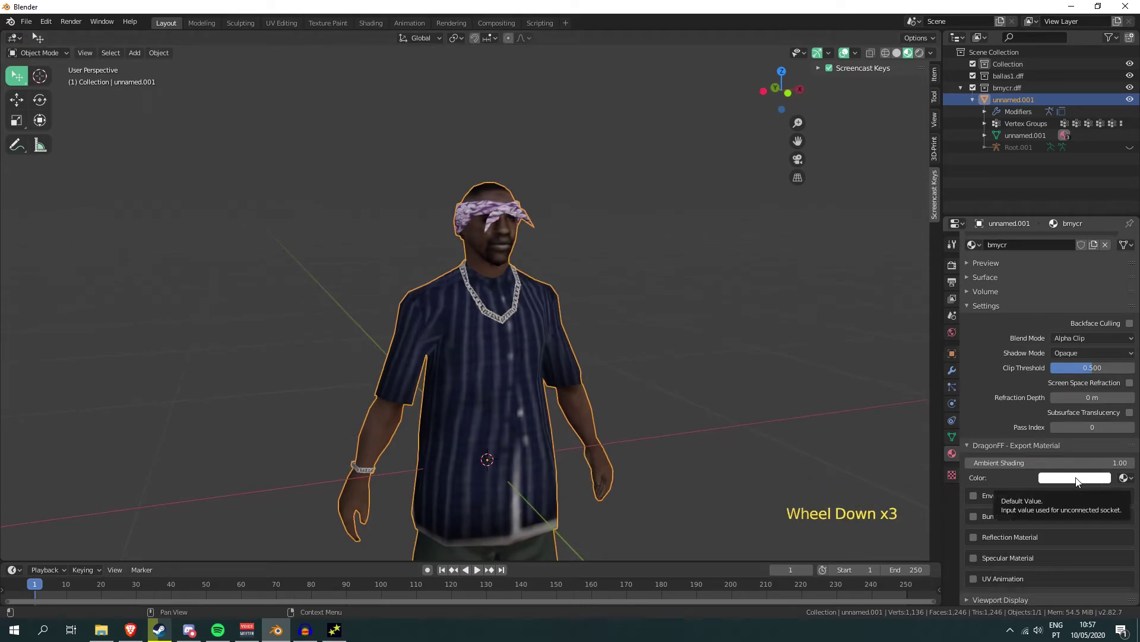
click(1081, 477)
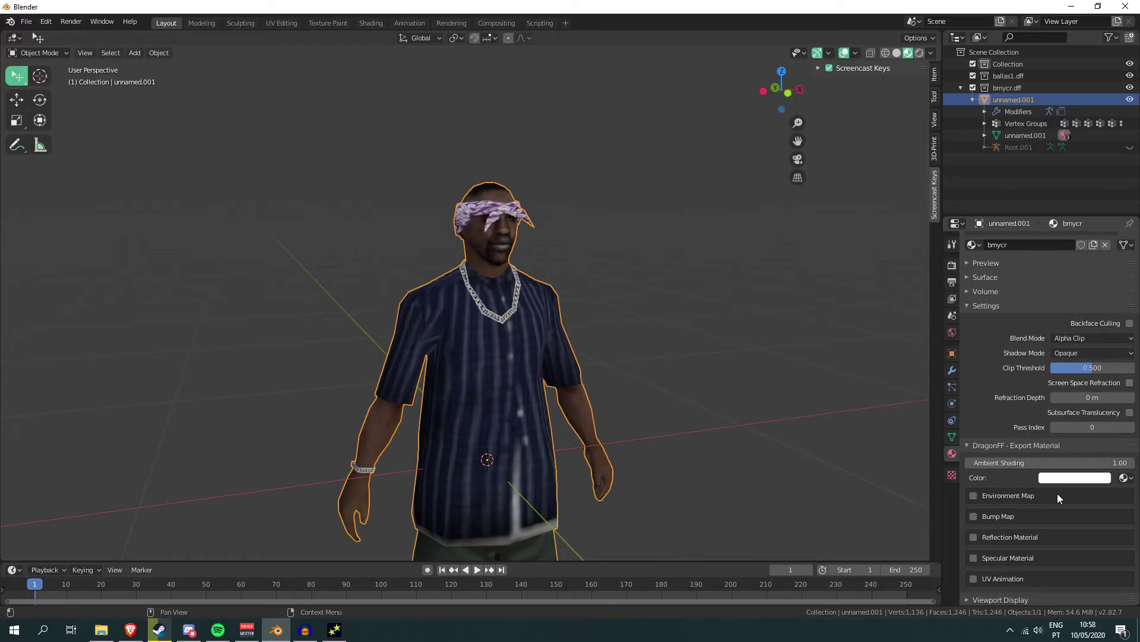
scroll(up, 3)
Switch to the ballas1 material and check its colour in the colour picker
click(1010, 269)
click(1089, 552)
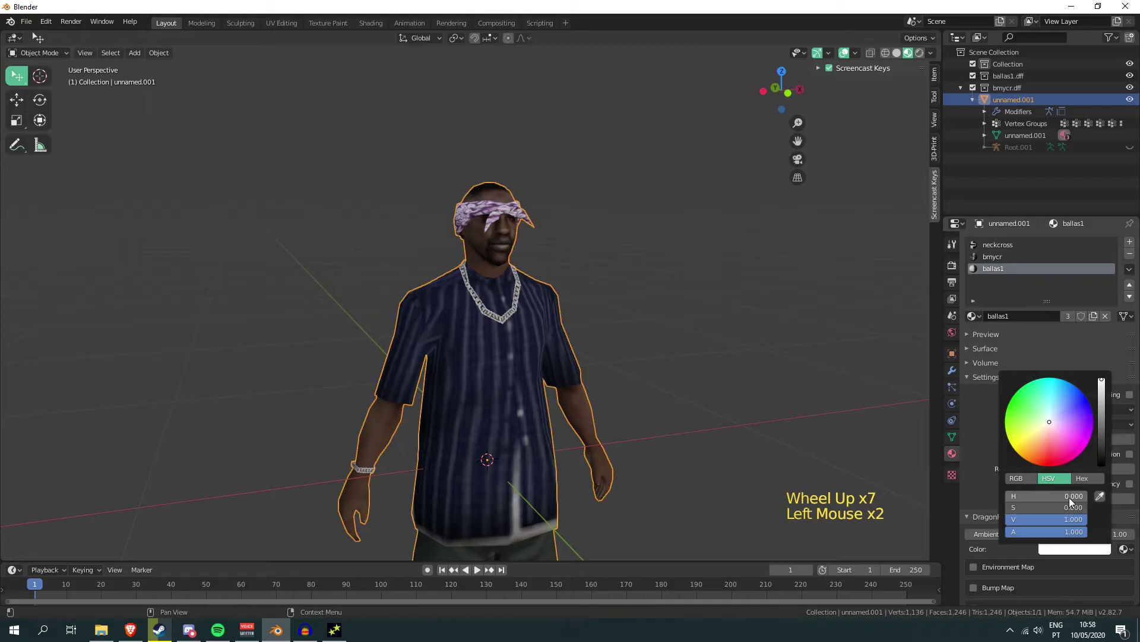
click(970, 382)
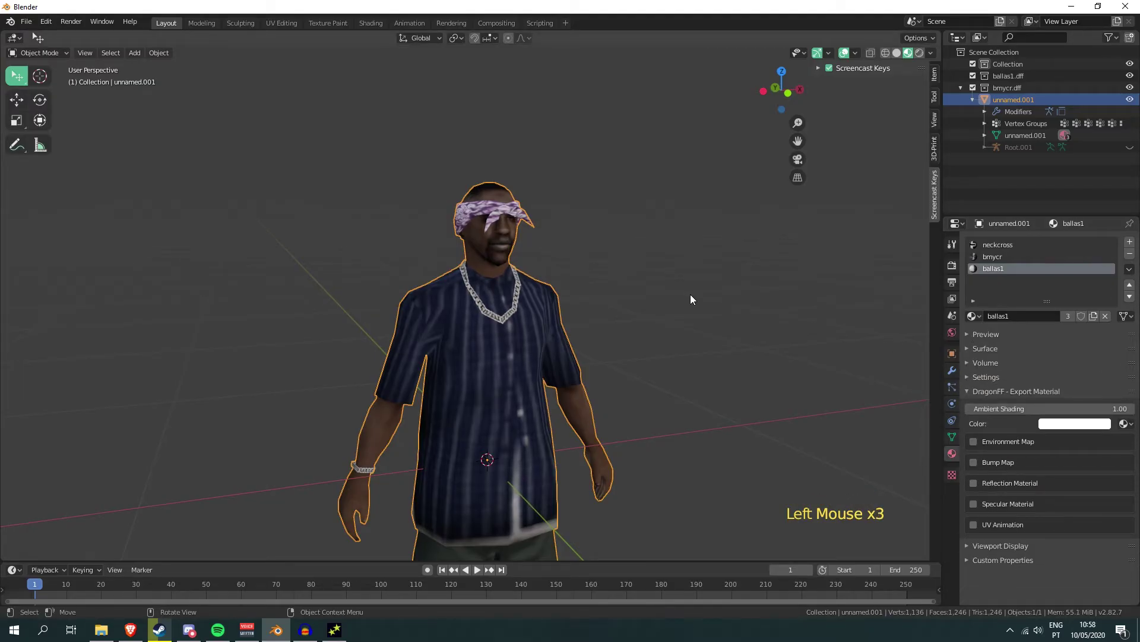
click(1079, 431)
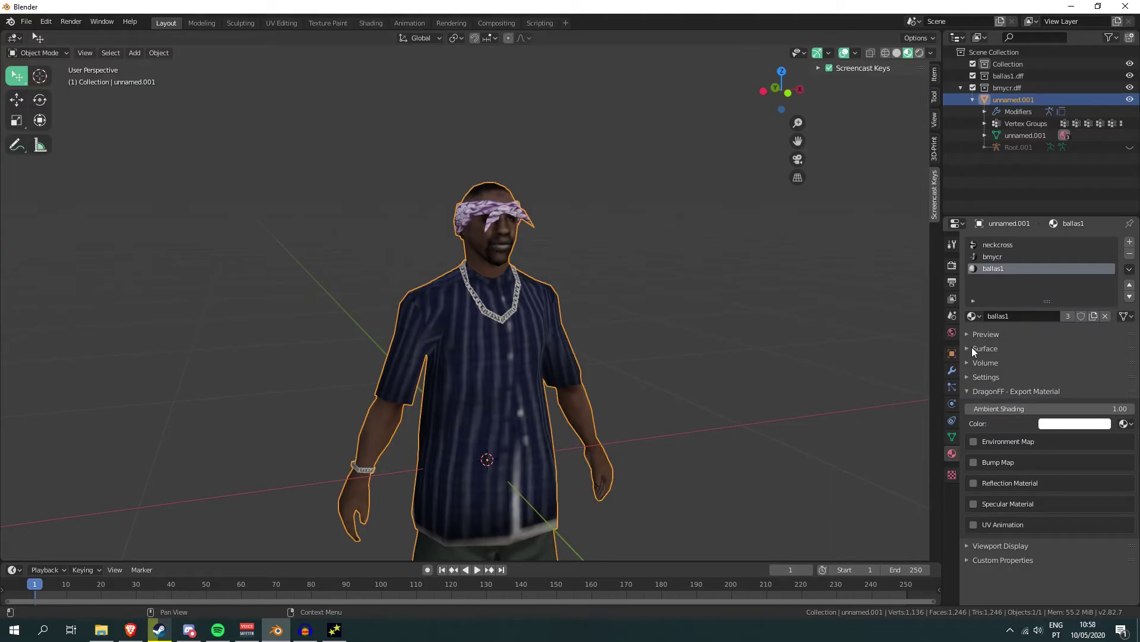
Set the ballas1 Metallic value to 0.5, check the character up close, then reset it to zero
click(973, 353)
scroll(down, 3)
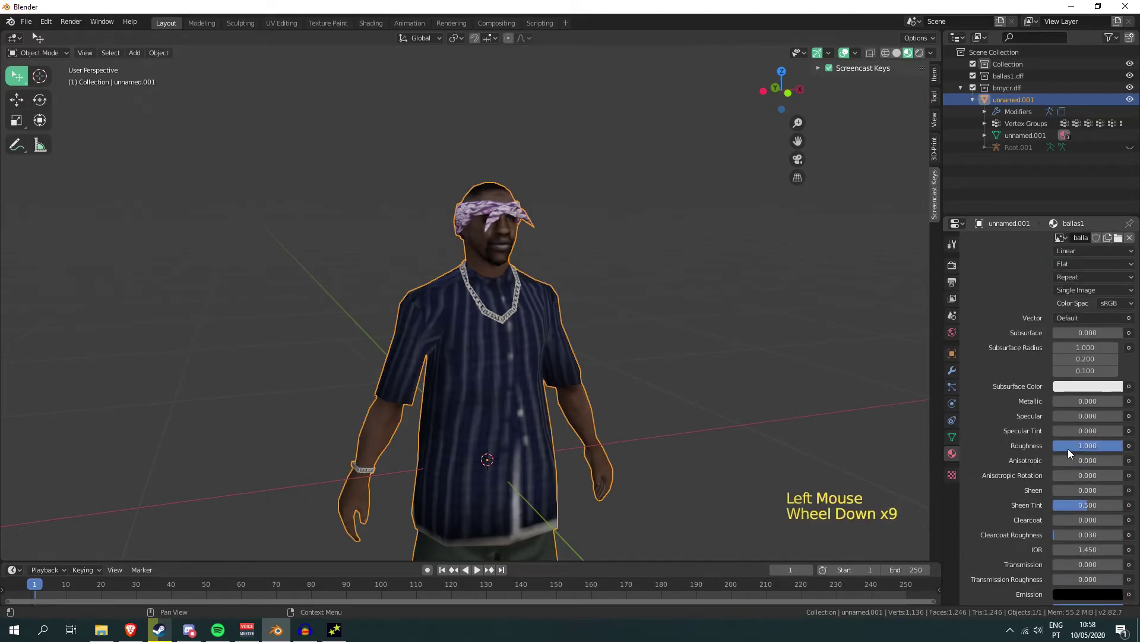
scroll(up, 3)
scroll(down, 3)
click(1074, 420)
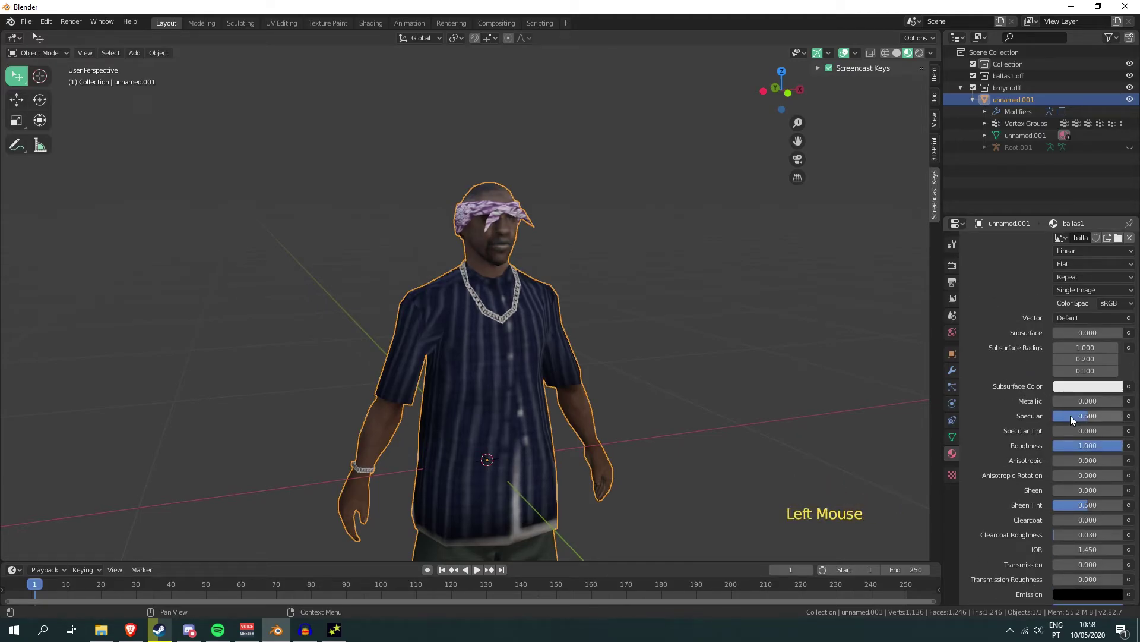
middle_click(525, 229)
scroll(up, 3)
scroll(down, 3)
middle_click(442, 230)
middle_click(660, 324)
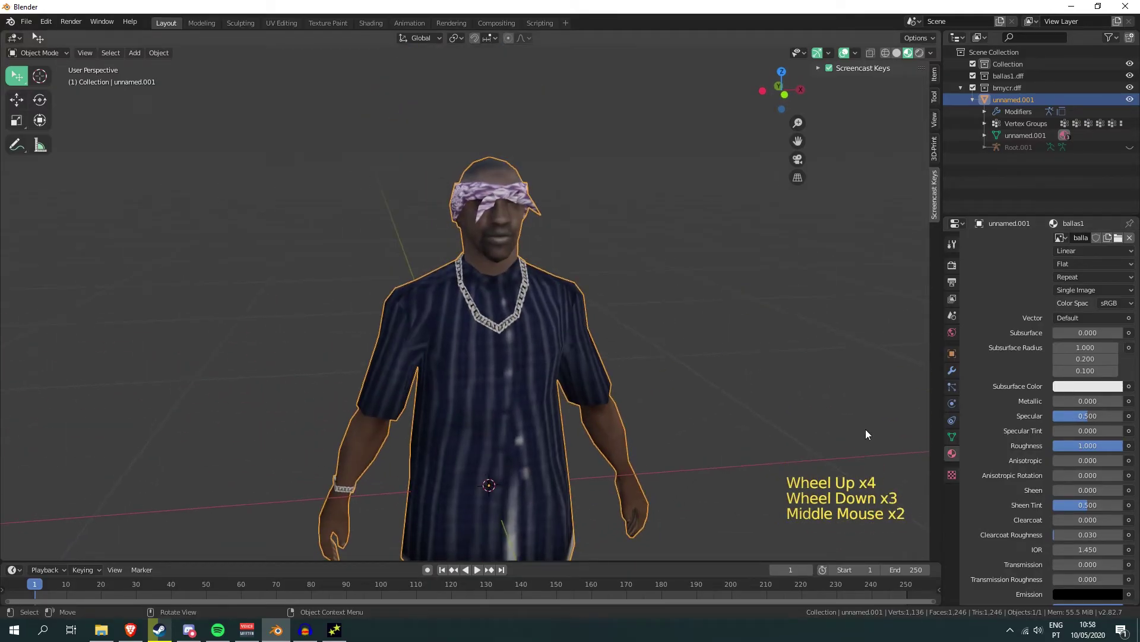
click(1085, 420)
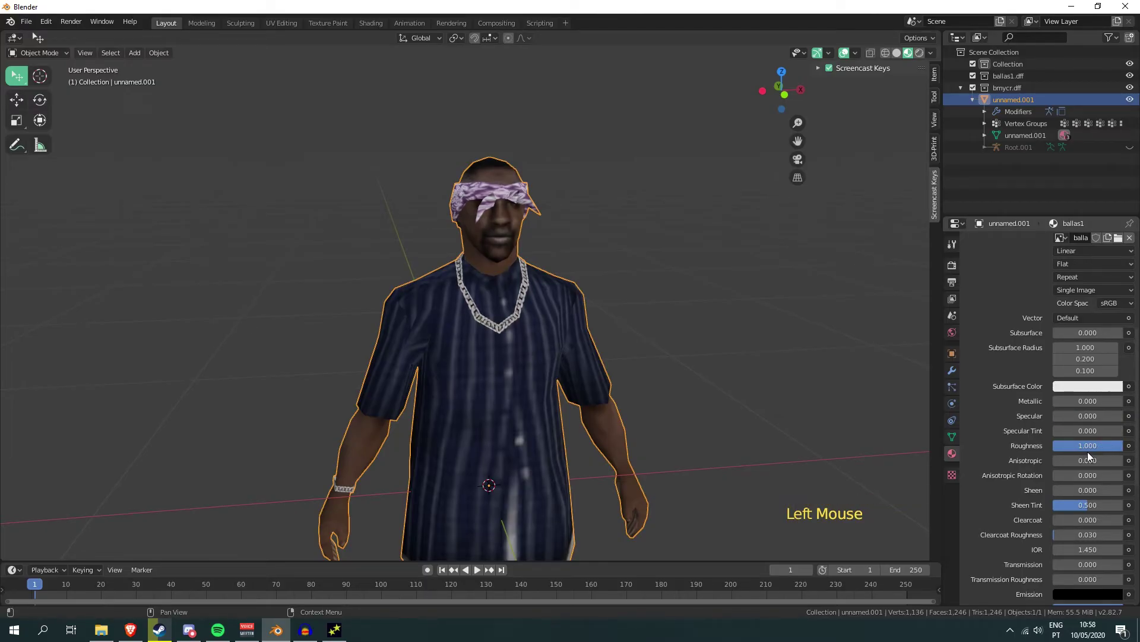
middle_click(492, 426)
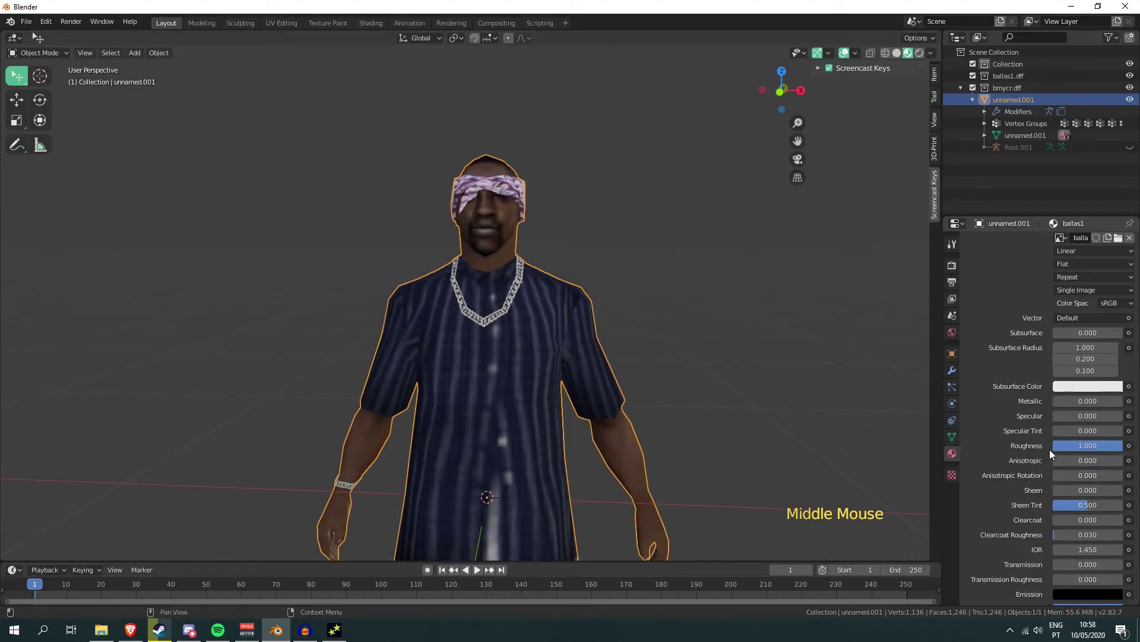